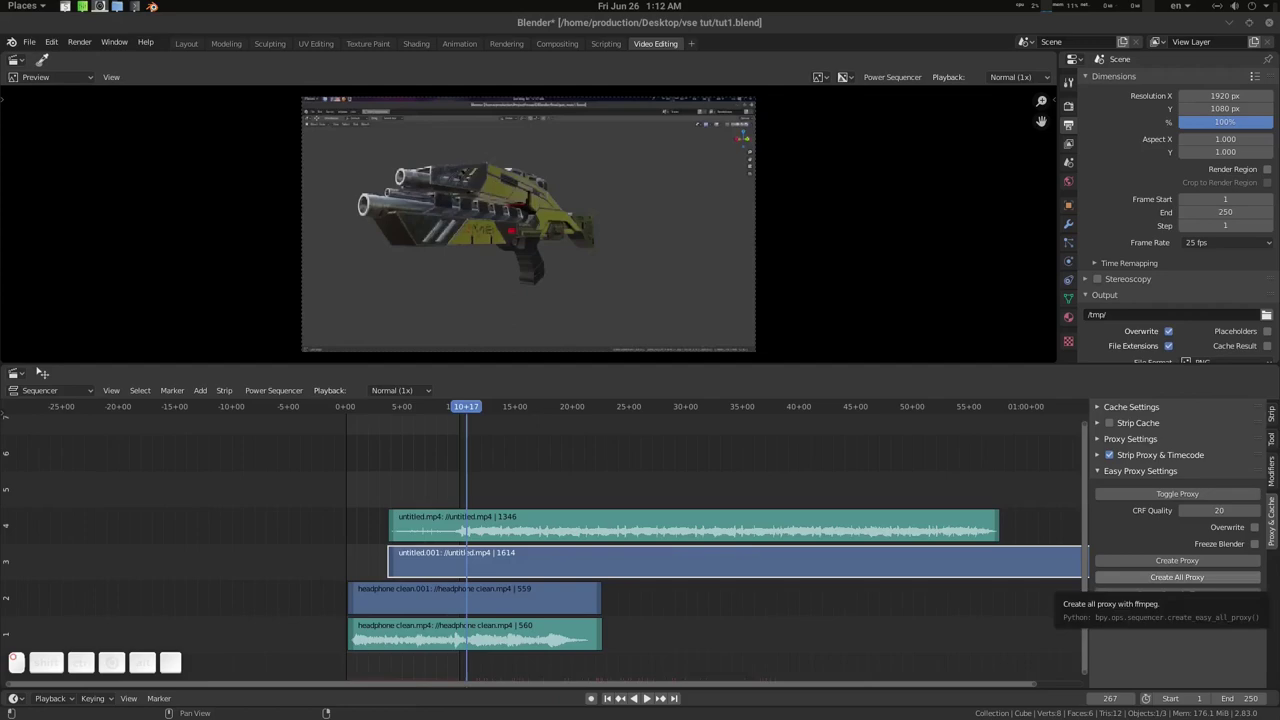
# - Create a proxy for the selected untitled video strip with Overwrite enabled, transcoding until done
pyautogui.doubleClick(523, 611)
pyautogui.doubleClick(1262, 528)
pyautogui.doubleClick(441, 31)
pyautogui.click(542, 406)
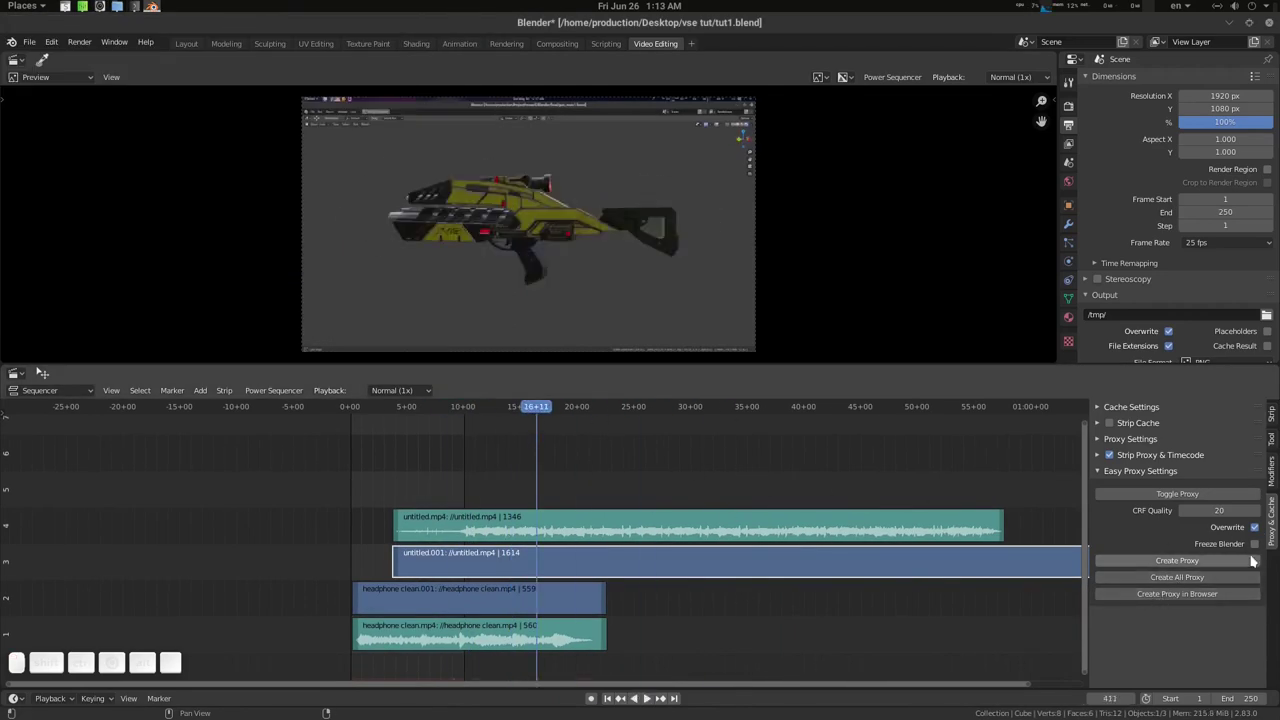
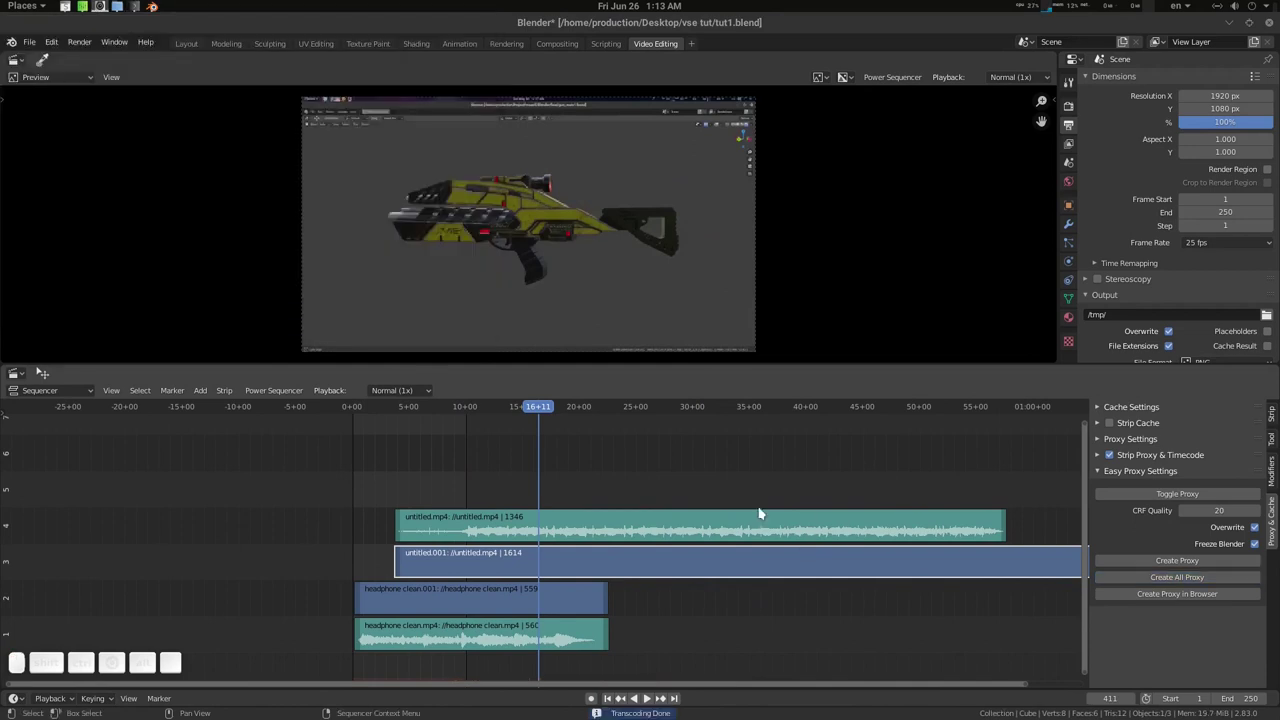
pyautogui.click(618, 413)
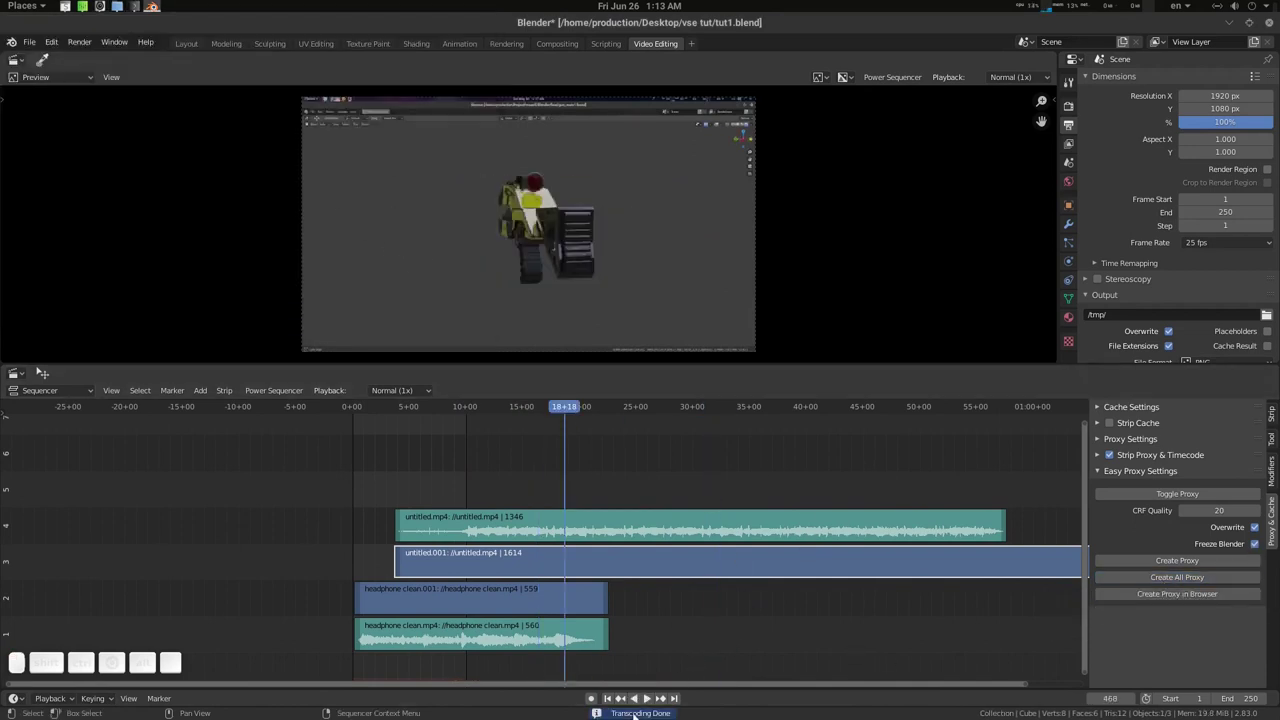
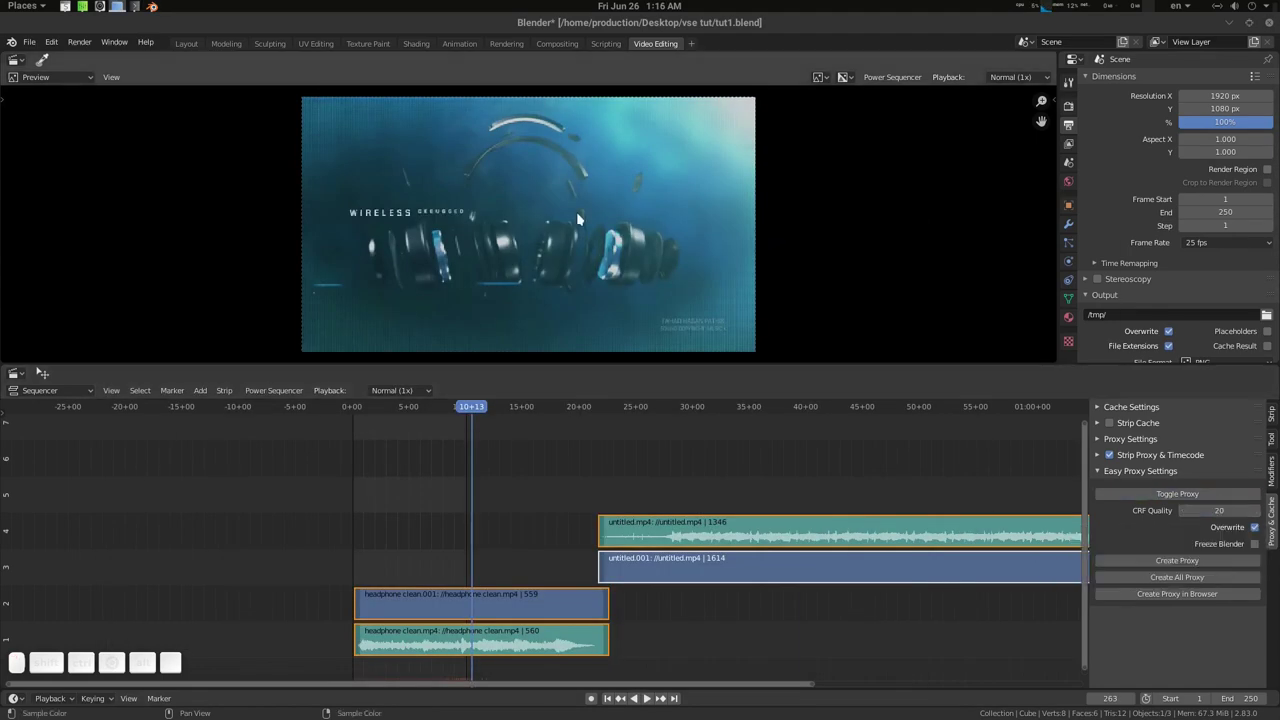
# - Open the headphone-clips project in the Video Editing workspace with the Proxy & Cache sidebar showing
pyautogui.click(62, 664)
pyautogui.middleClick(62, 664)
pyautogui.doubleClick(62, 664)
pyautogui.doubleClick(62, 664)
pyautogui.click(868, 190)
pyautogui.click(664, 50)
pyautogui.click(1277, 453)
pyautogui.click(62, 664)
pyautogui.click(1137, 445)
# - Select the headphone clean strip, scrub the playhead over it and request its proxy
pyautogui.click(62, 664)
pyautogui.click(62, 664)
pyautogui.doubleClick(62, 664)
pyautogui.scroll(-3)
pyautogui.rightClick(62, 664)
pyautogui.click(75, 436)
pyautogui.moveTo(271, 411); pyautogui.dragTo(530, 530)
pyautogui.click(540, 540)
pyautogui.click(394, 600)
# - Expand Strip Proxy & Timecode for the strip and toggle proxy playback on
pyautogui.click(1169, 563)
pyautogui.scroll(-3)
pyautogui.moveTo(451, 411); pyautogui.dragTo(495, 429)
pyautogui.doubleClick(471, 406)
pyautogui.click(764, 594)
pyautogui.click(1173, 561)
pyautogui.click(528, 404)
pyautogui.click(1190, 499)
# - Play the headphone clip in the preview, scrubbing through the timeline
pyautogui.click(499, 417)
pyautogui.click(1174, 492)
pyautogui.click(1193, 497)
pyautogui.click(1193, 497)
pyautogui.doubleClick(1193, 497)
pyautogui.moveTo(482, 408); pyautogui.dragTo(1023, 504)
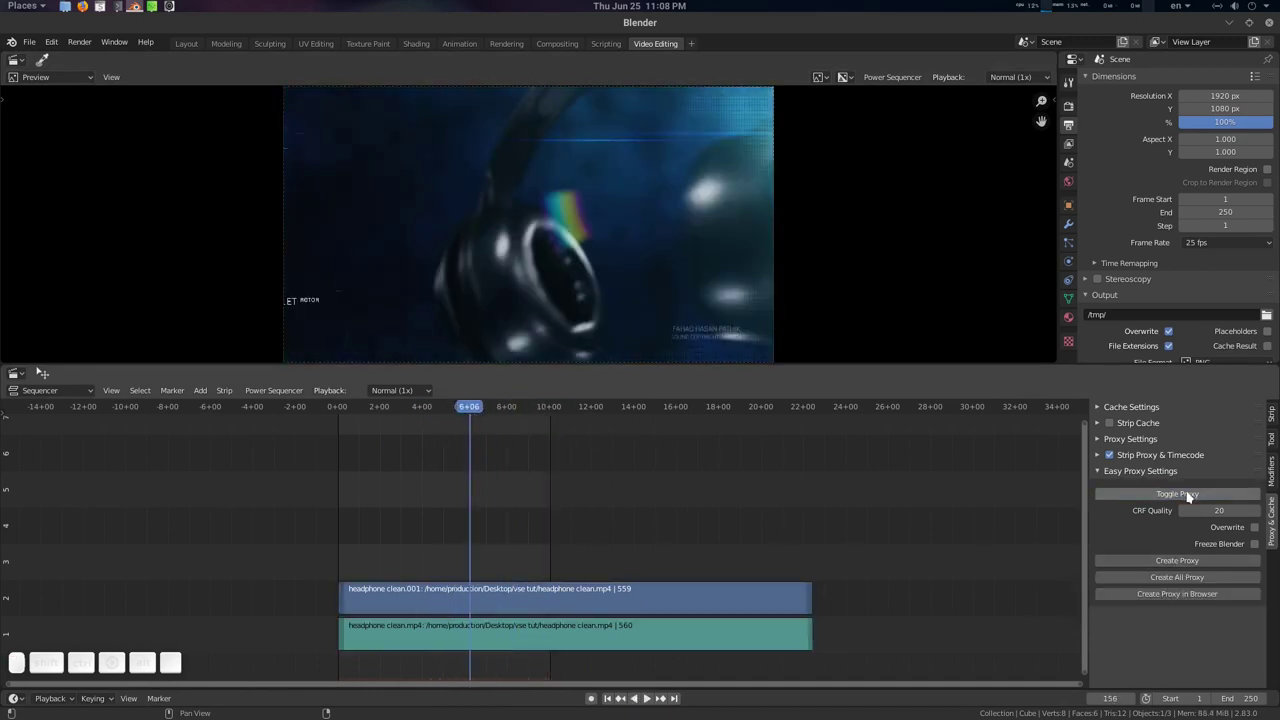
pyautogui.moveTo(514, 414); pyautogui.dragTo(1150, 501)
pyautogui.doubleClick(1177, 500)
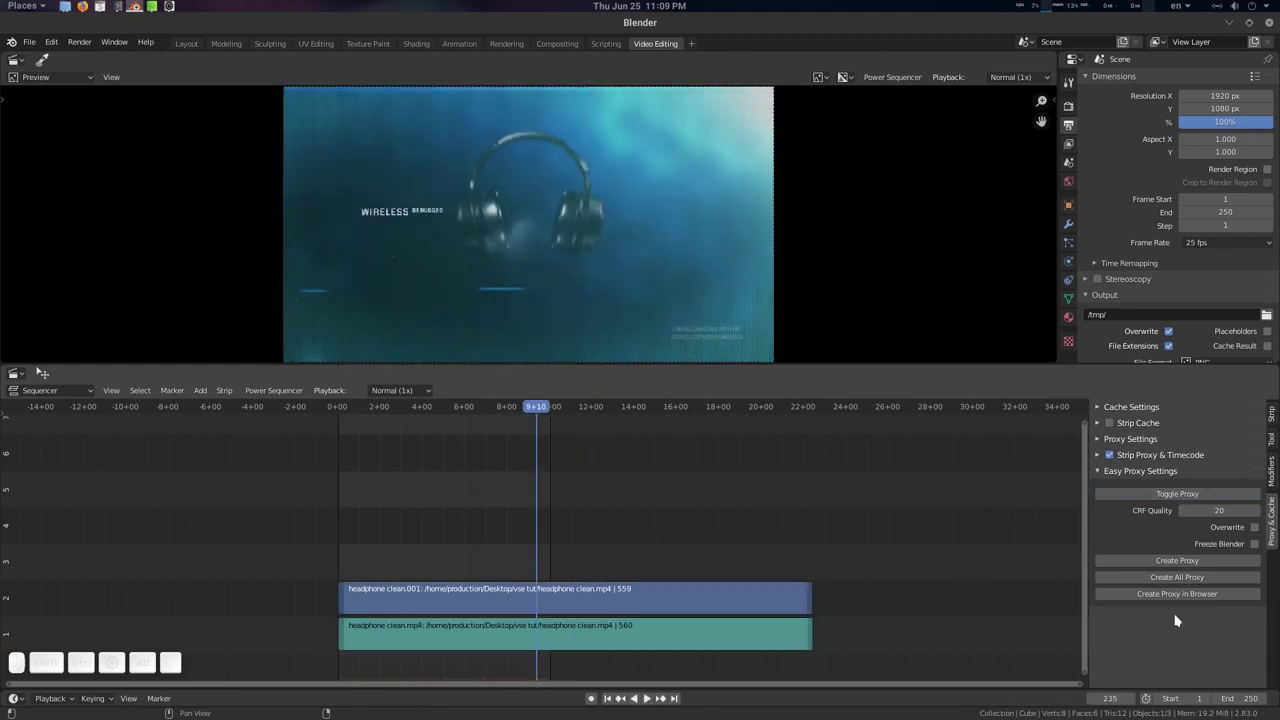
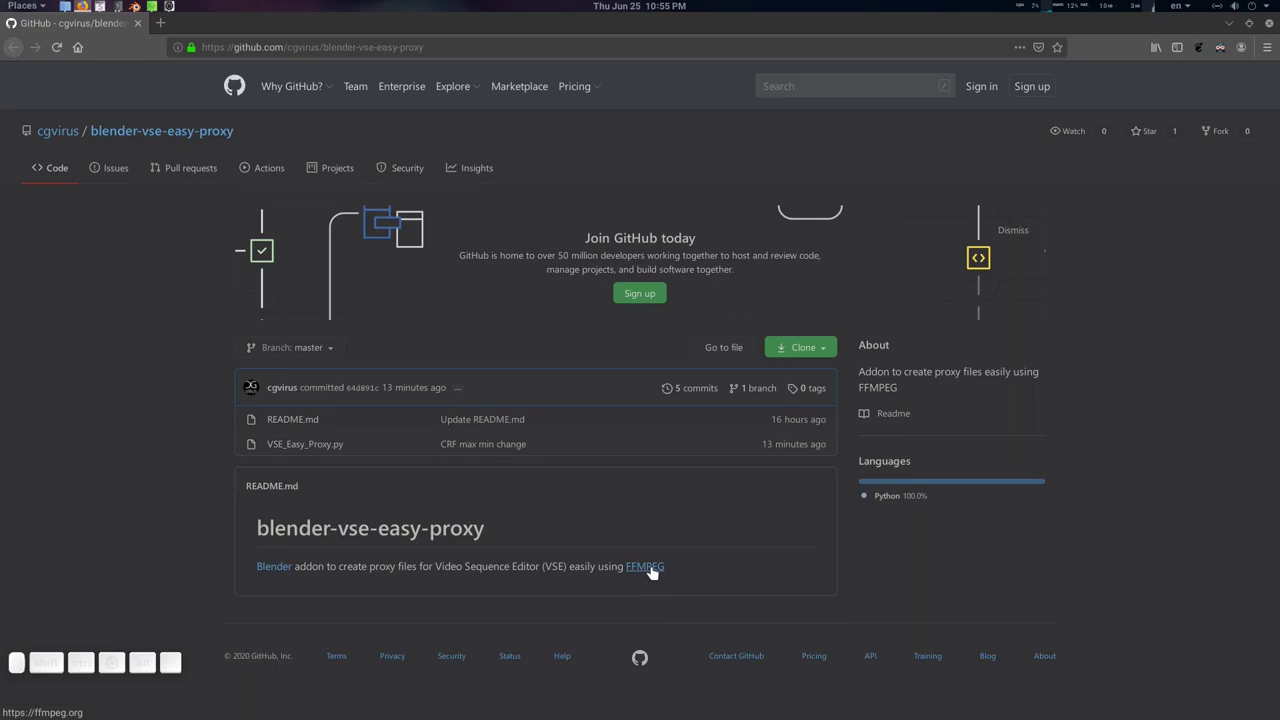
# - Follow the README's FFMPEG link to ffmpeg.org in a new tab and go to its Download page
pyautogui.moveTo(655, 569); pyautogui.dragTo(703, 604)
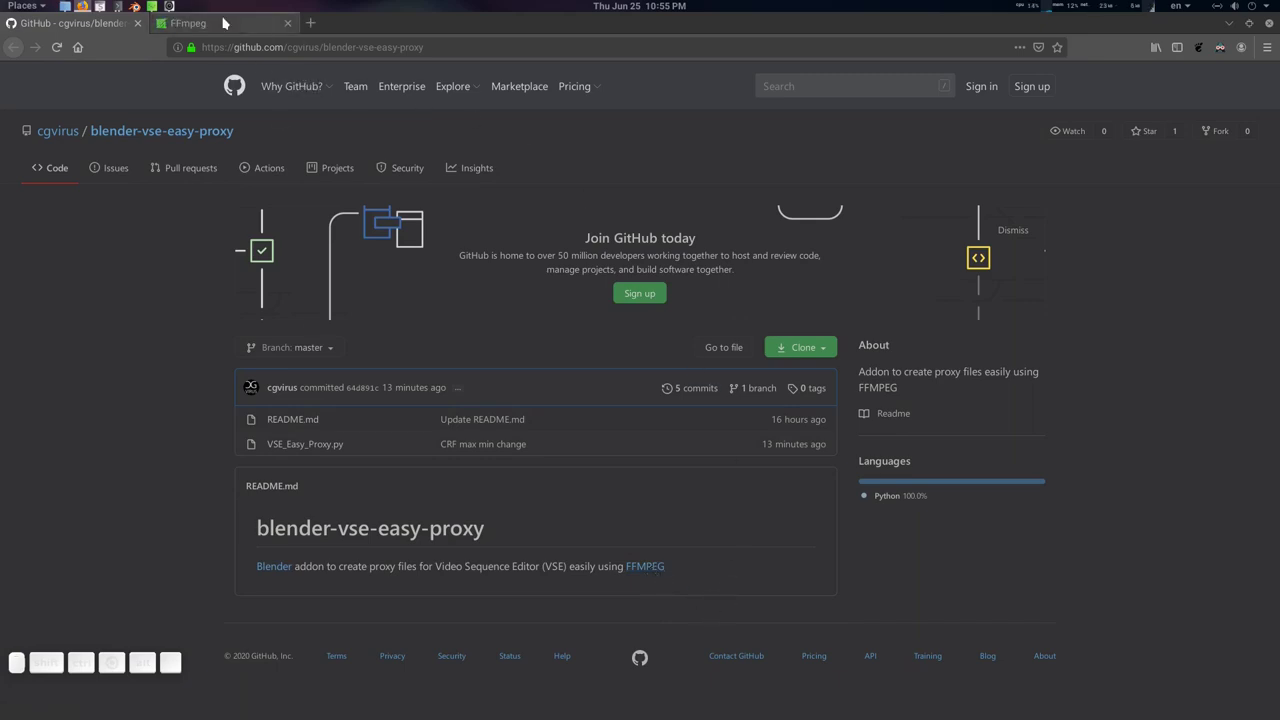
pyautogui.click(228, 22)
pyautogui.scroll(-3)
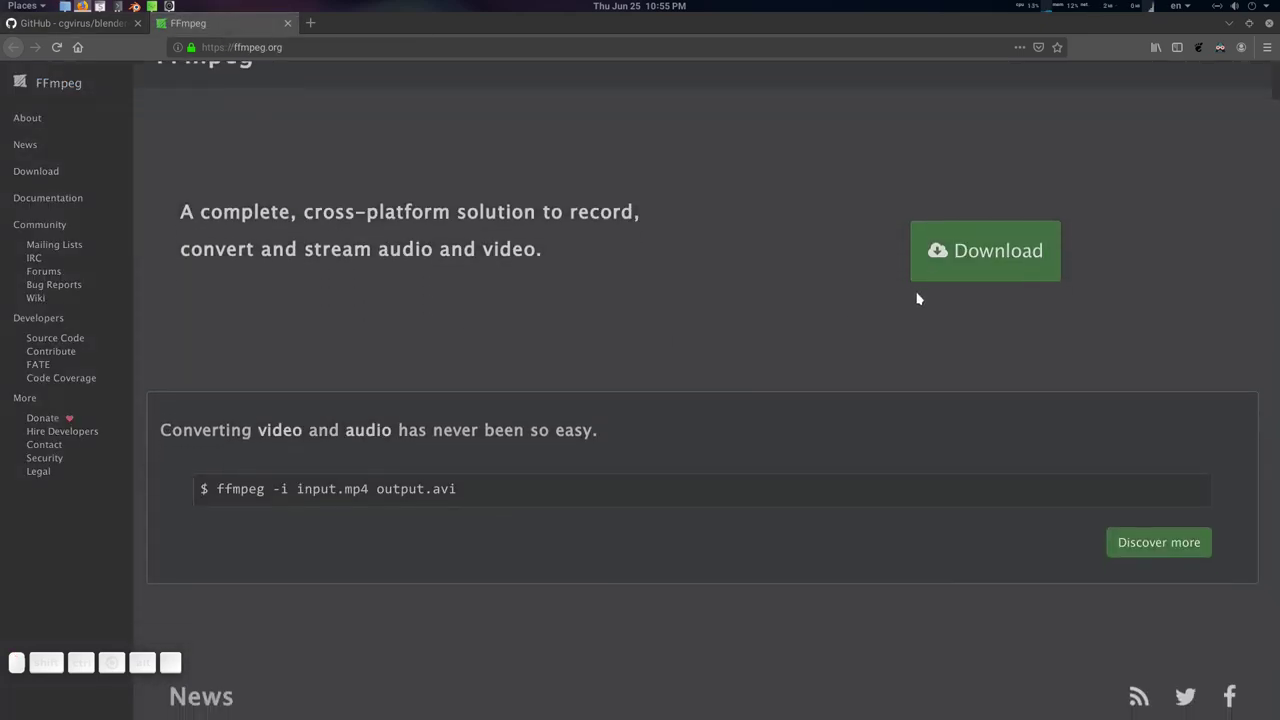
pyautogui.click(995, 256)
pyautogui.scroll(-3)
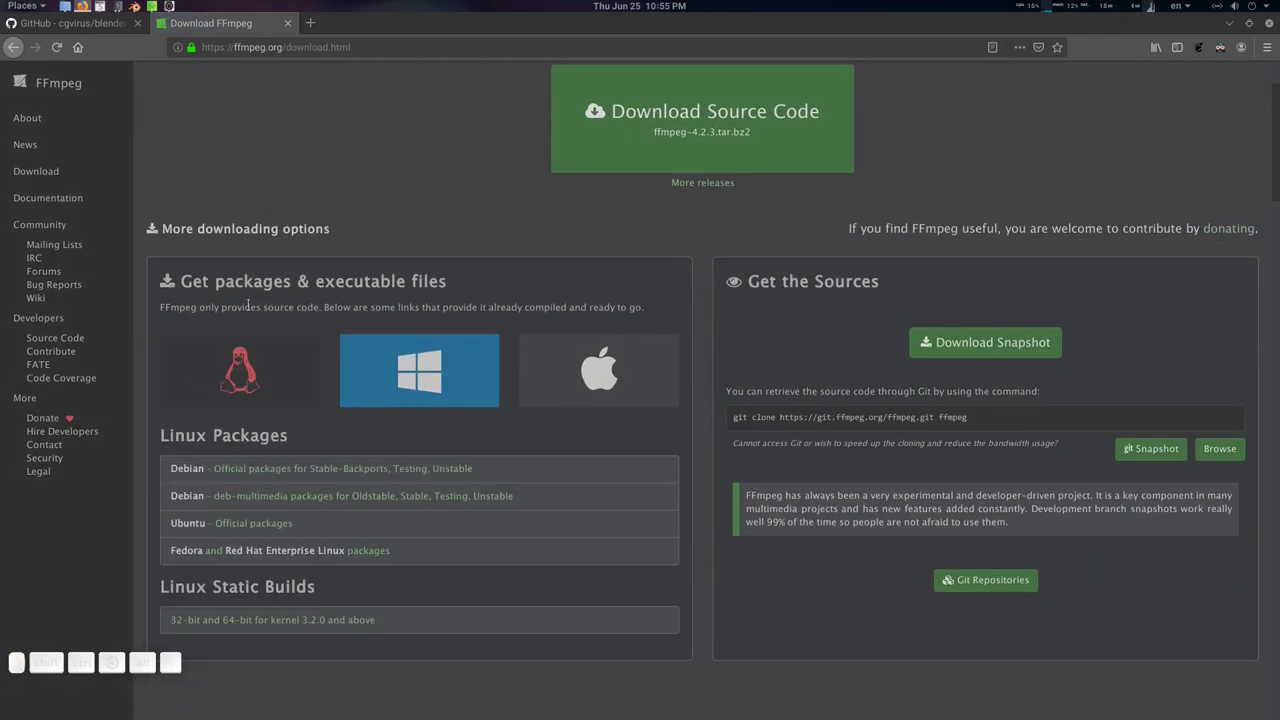
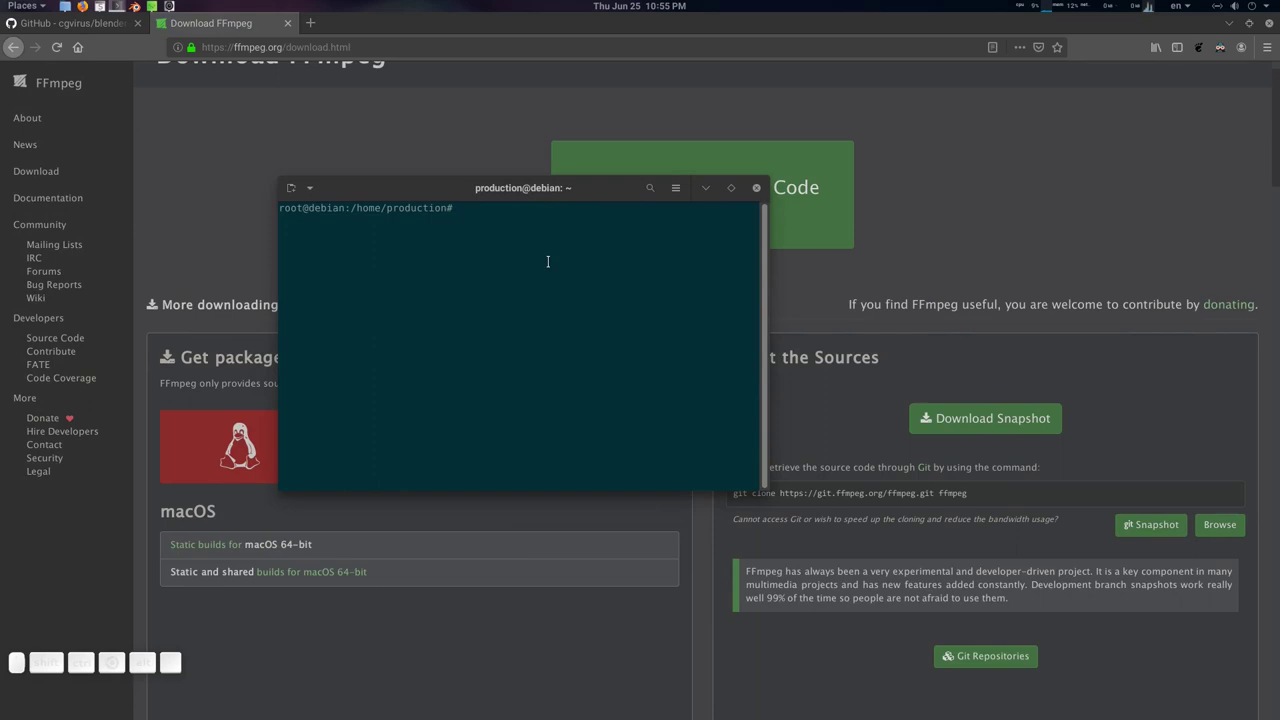
# - Run 'apt install ffmpeg' as root, which reports ffmpeg is already the newest version
pyautogui.press('a')
pyautogui.press('p')
pyautogui.press('t')
pyautogui.press('space')
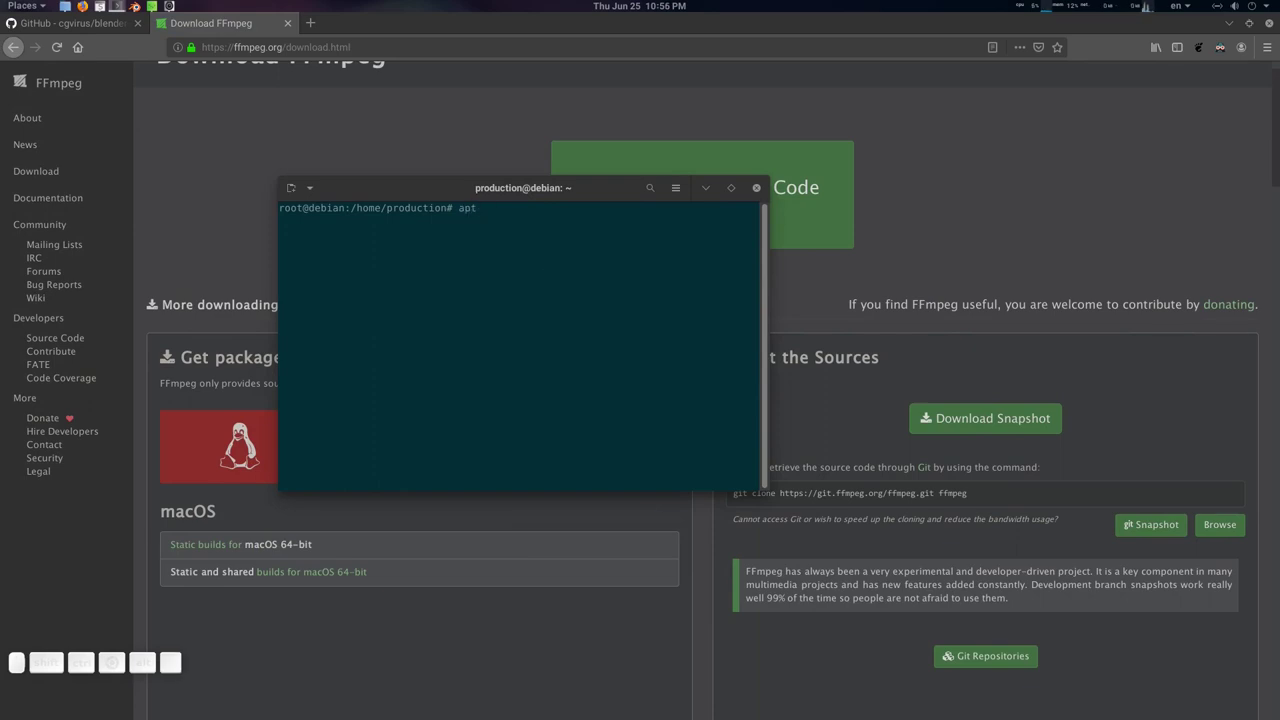
pyautogui.press('i')
pyautogui.press('n')
pyautogui.press('s')
pyautogui.press('t')
pyautogui.press('a')
pyautogui.press('l')
pyautogui.press('space')
pyautogui.press('f')
pyautogui.press('m')
pyautogui.press('p')
pyautogui.press('e')
pyautogui.press('g')
pyautogui.press('Return')
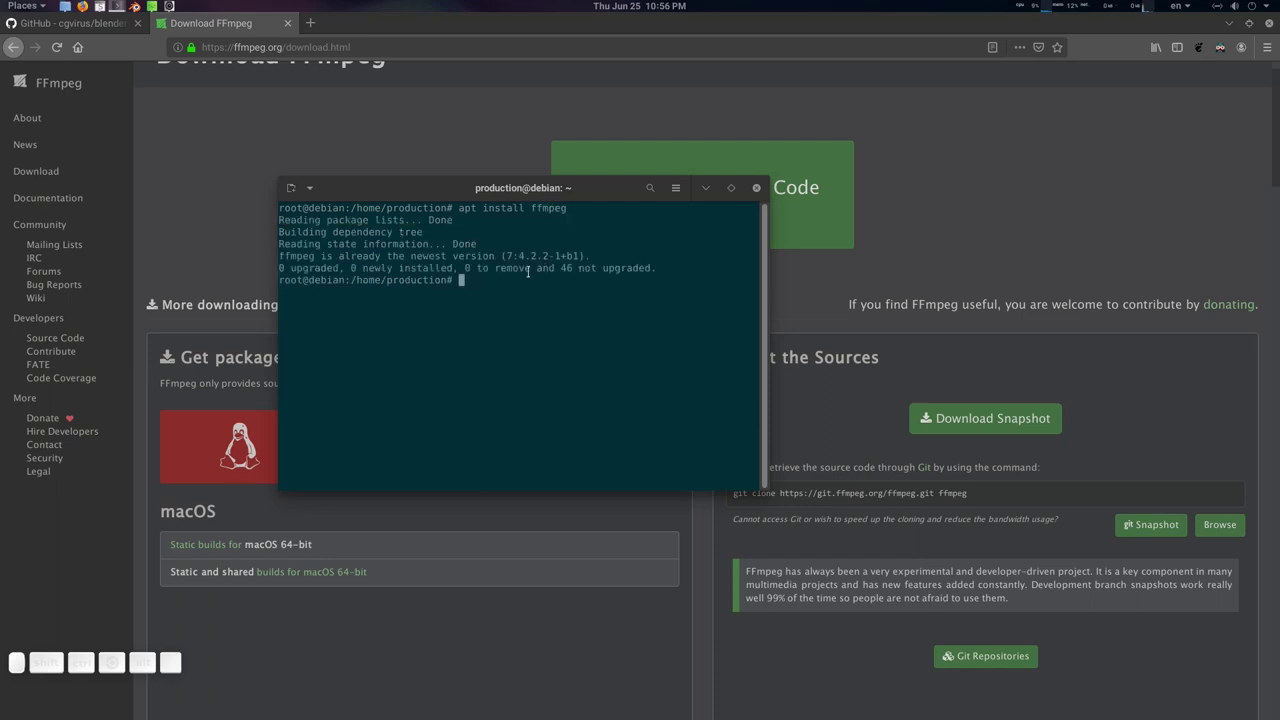
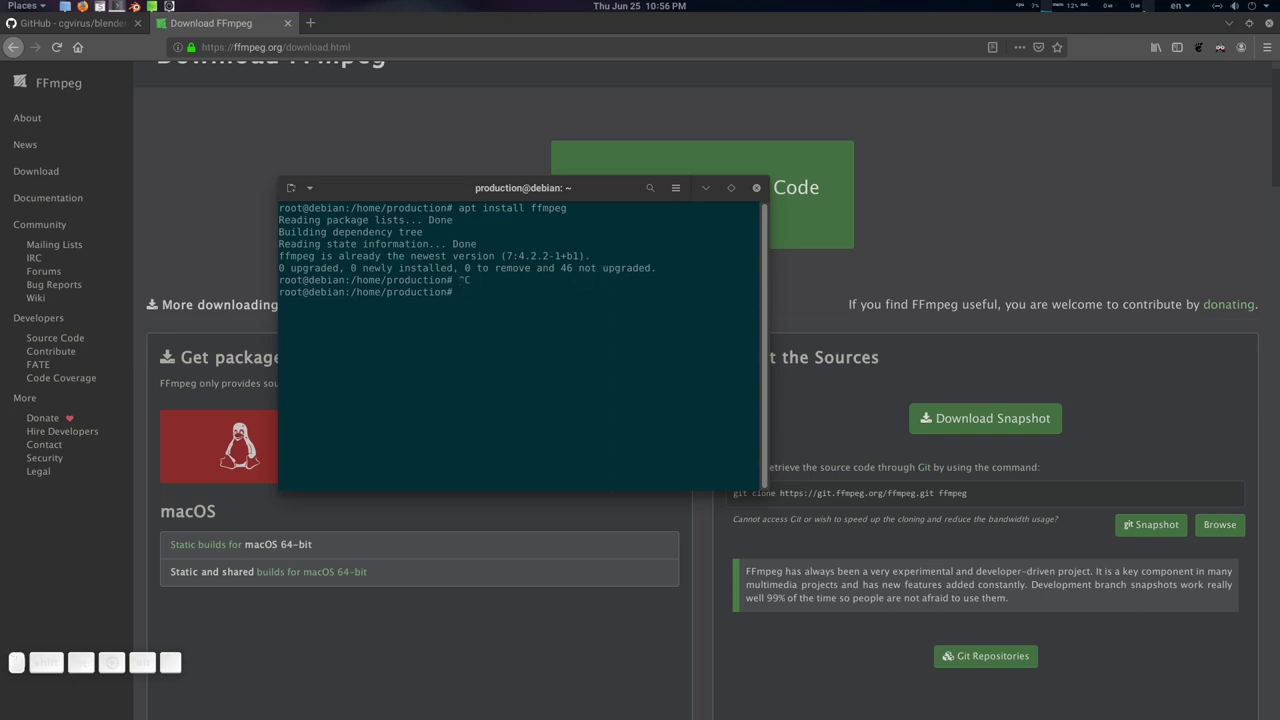
# - Leave the root shell and run ffmpeg as the normal user to print its version banner
pyautogui.press('ctrl+d')
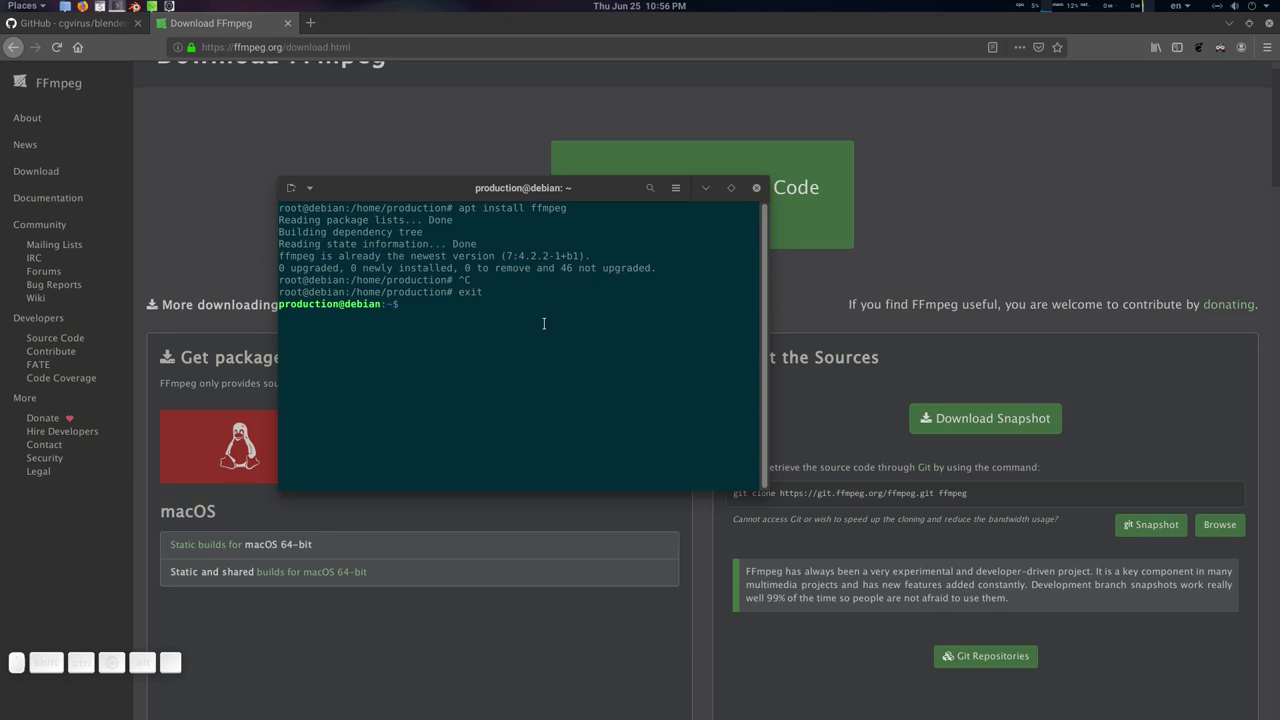
pyautogui.press('f')
pyautogui.press('m')
pyautogui.press('p')
pyautogui.press('e')
pyautogui.press('g')
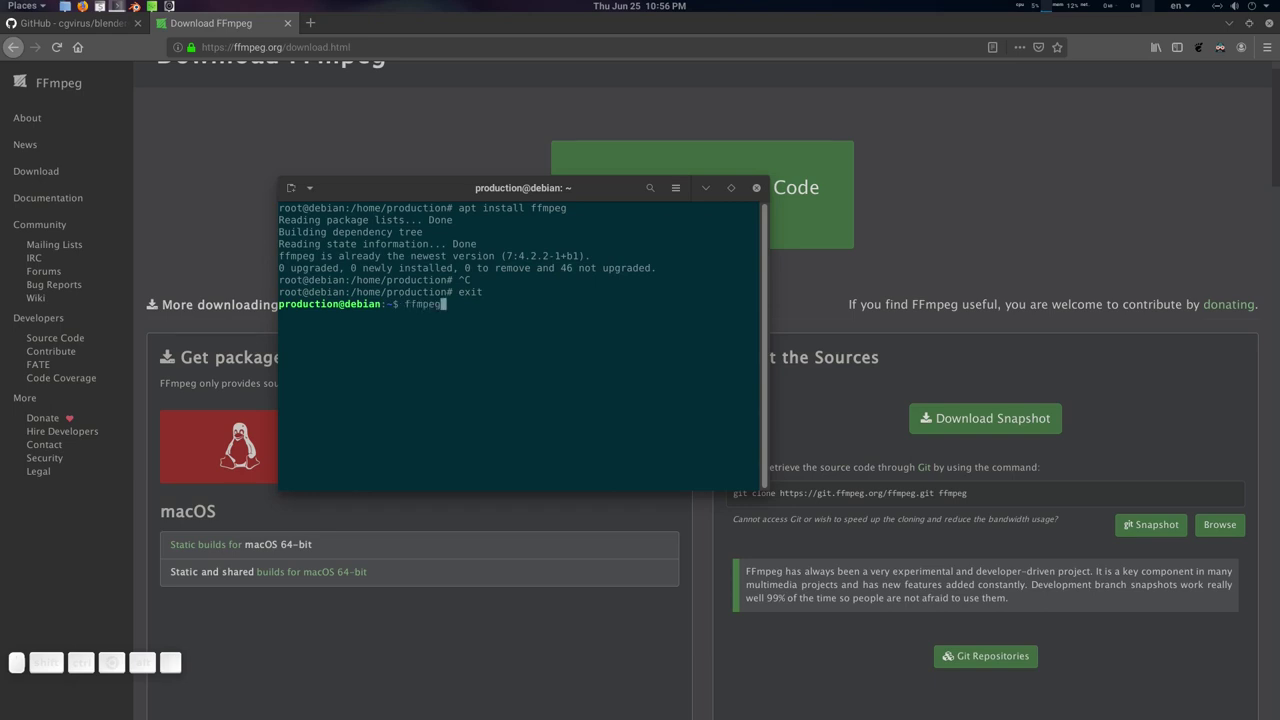
pyautogui.press('Return')
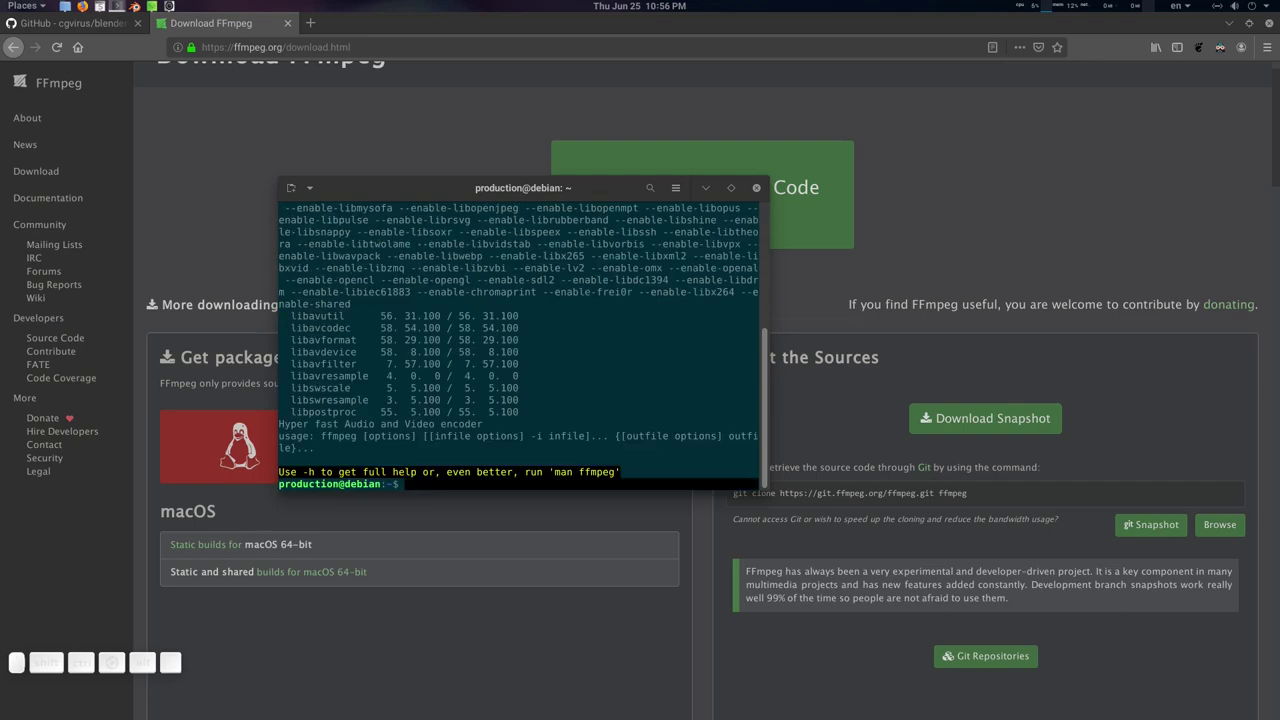
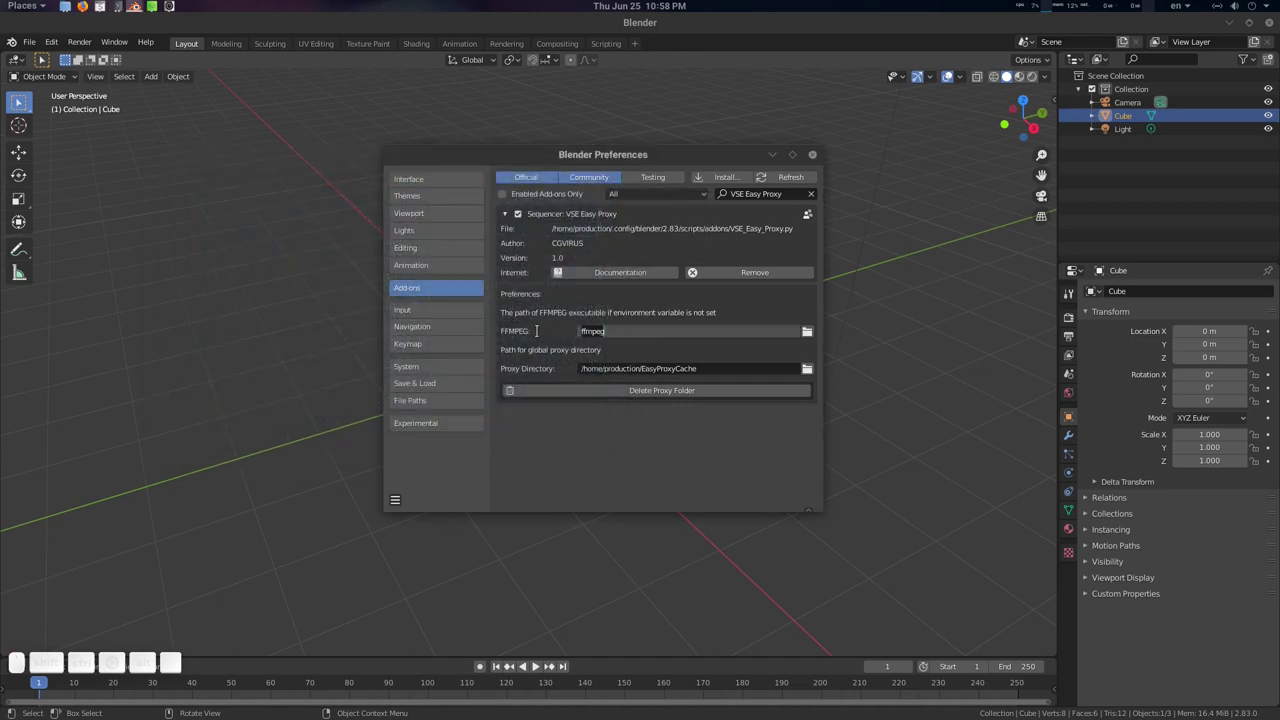
# - In VSE Easy Proxy preferences keep the FFMPEG path and set the proxy directory to Desktop/EasyProxyCache
pyautogui.click(539, 333)
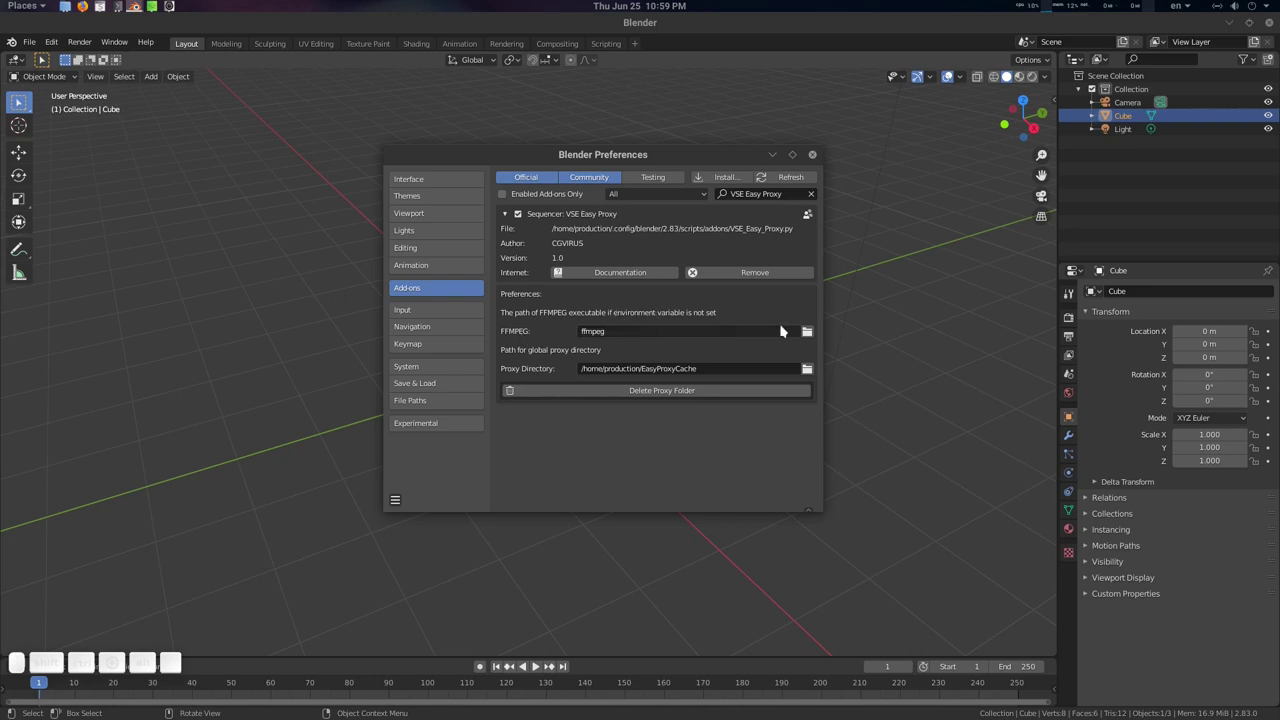
pyautogui.click(816, 334)
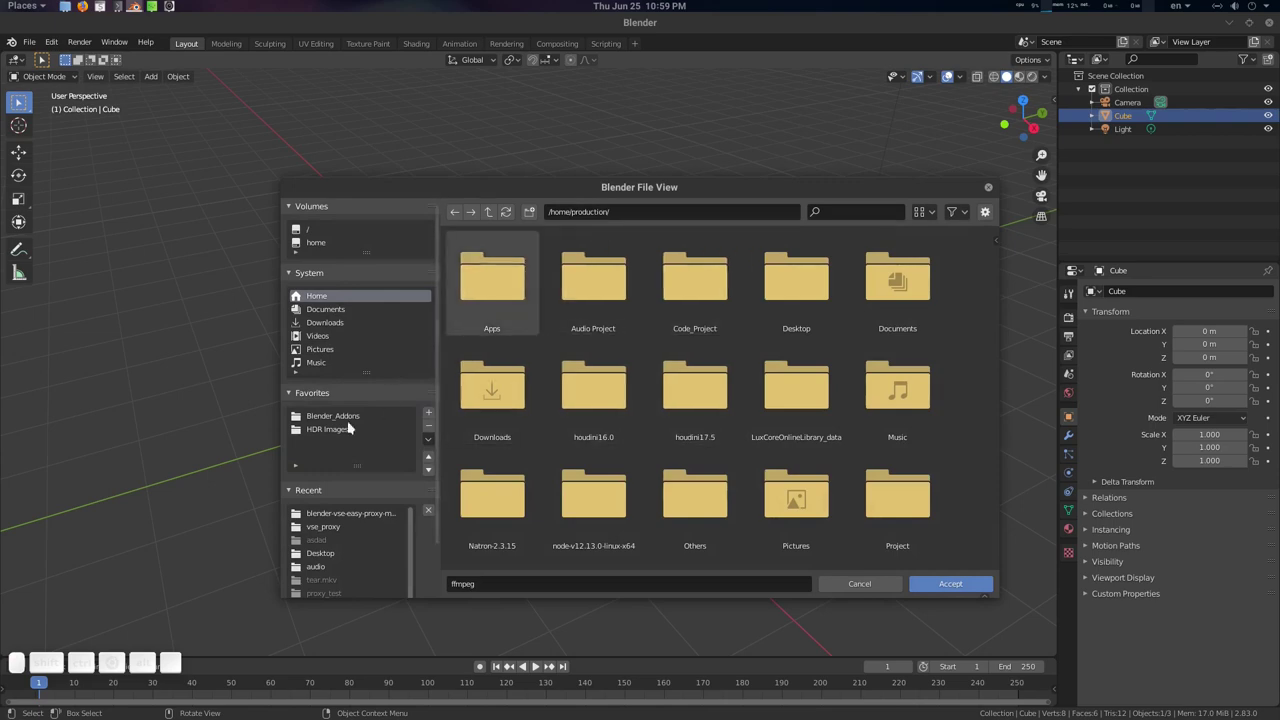
pyautogui.click(988, 190)
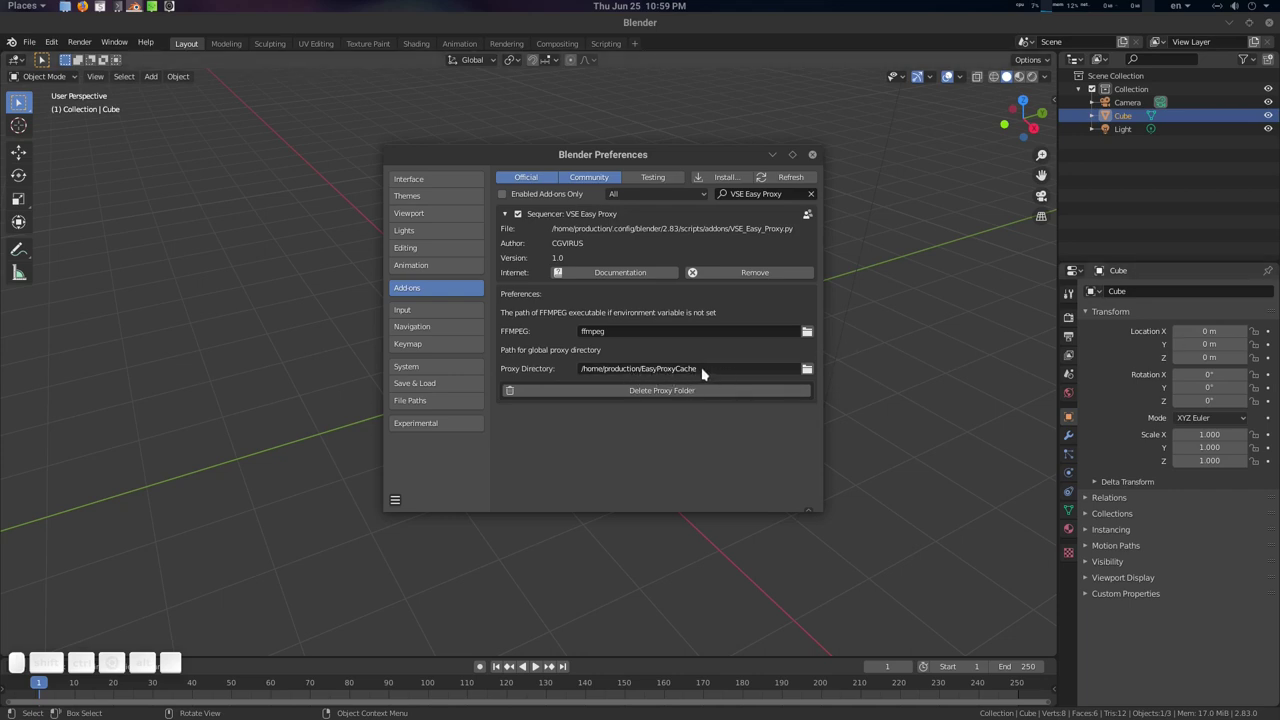
pyautogui.click(814, 369)
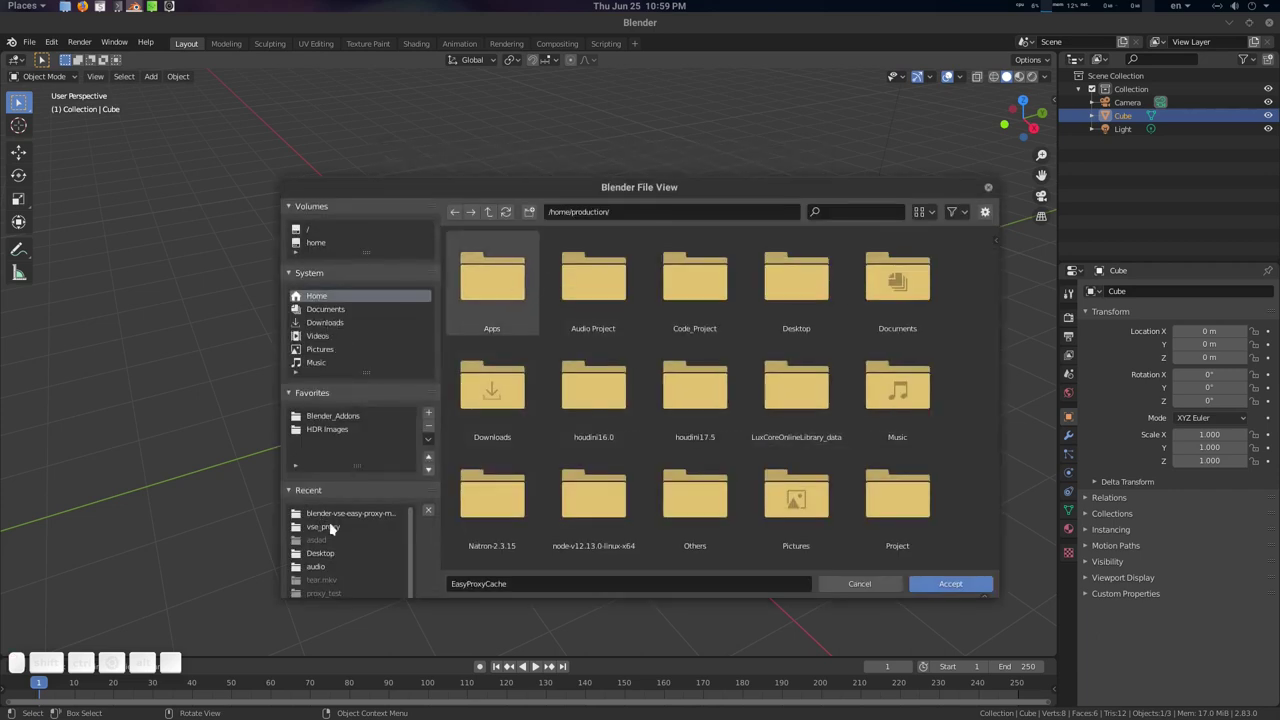
pyautogui.click(335, 553)
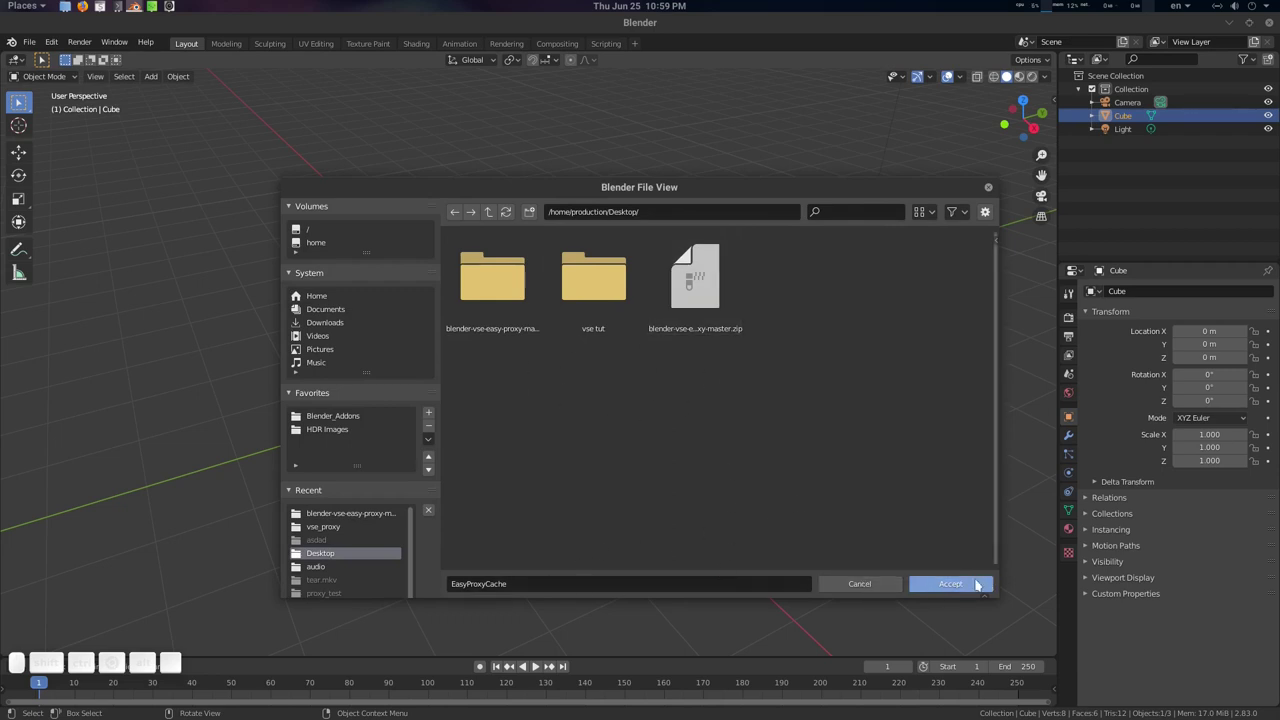
pyautogui.click(982, 584)
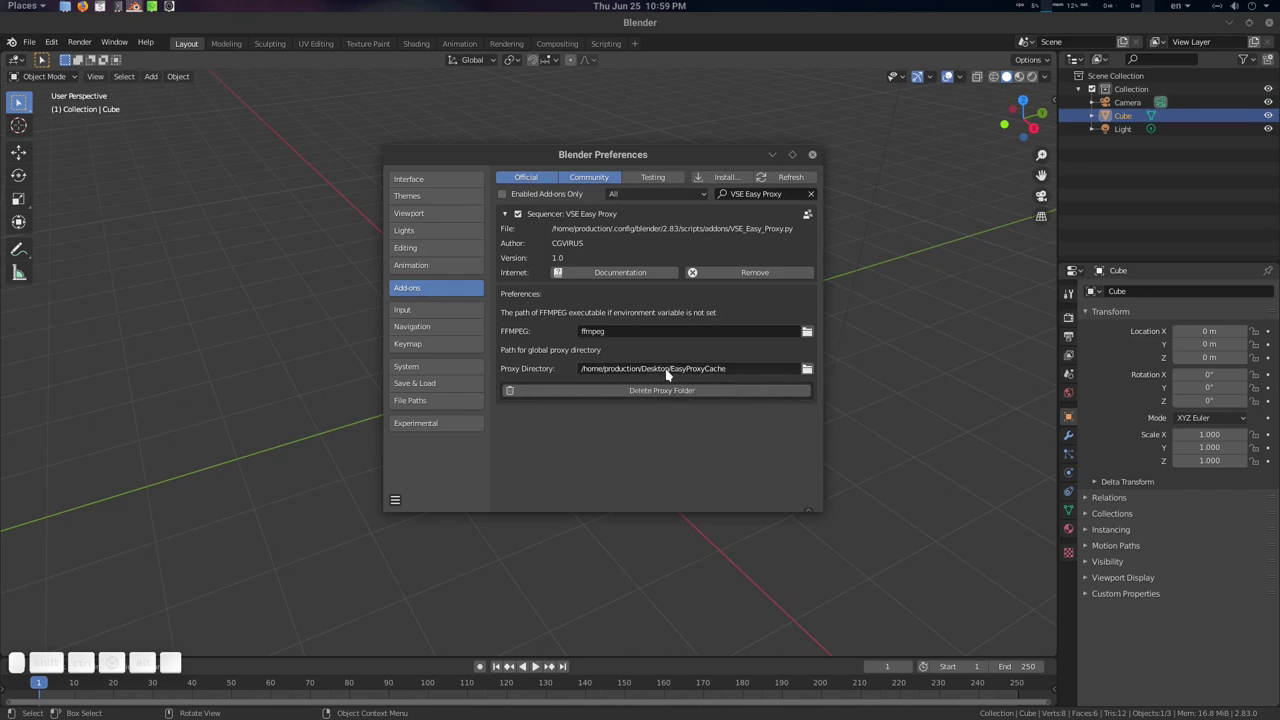
# - Close Preferences and switch to the Video Editing workspace
pyautogui.rightClick(672, 374)
pyautogui.click(668, 376)
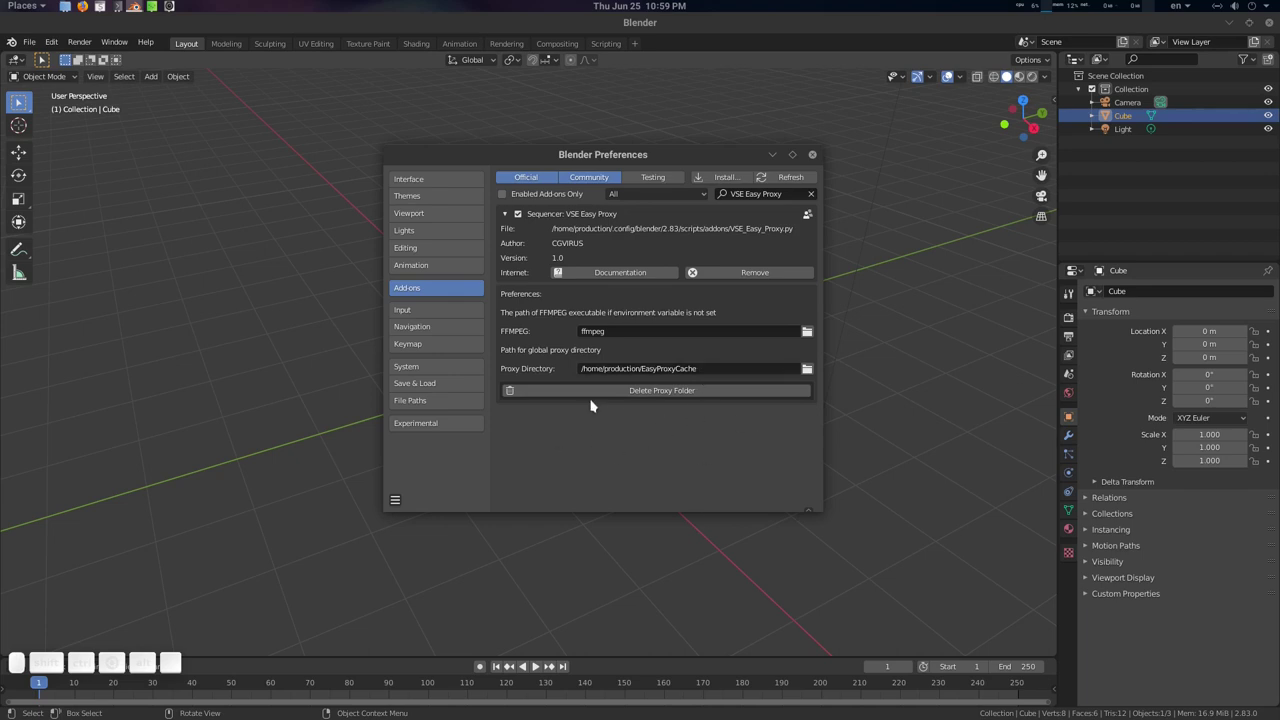
pyautogui.click(694, 158)
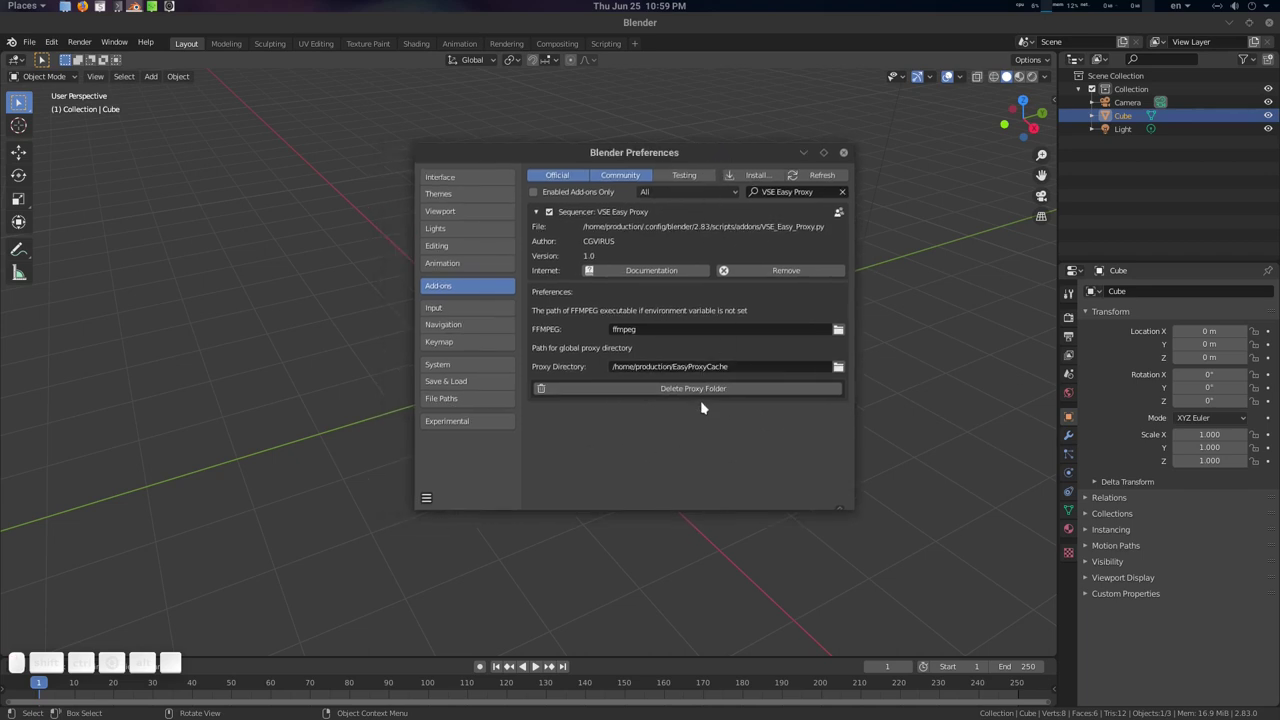
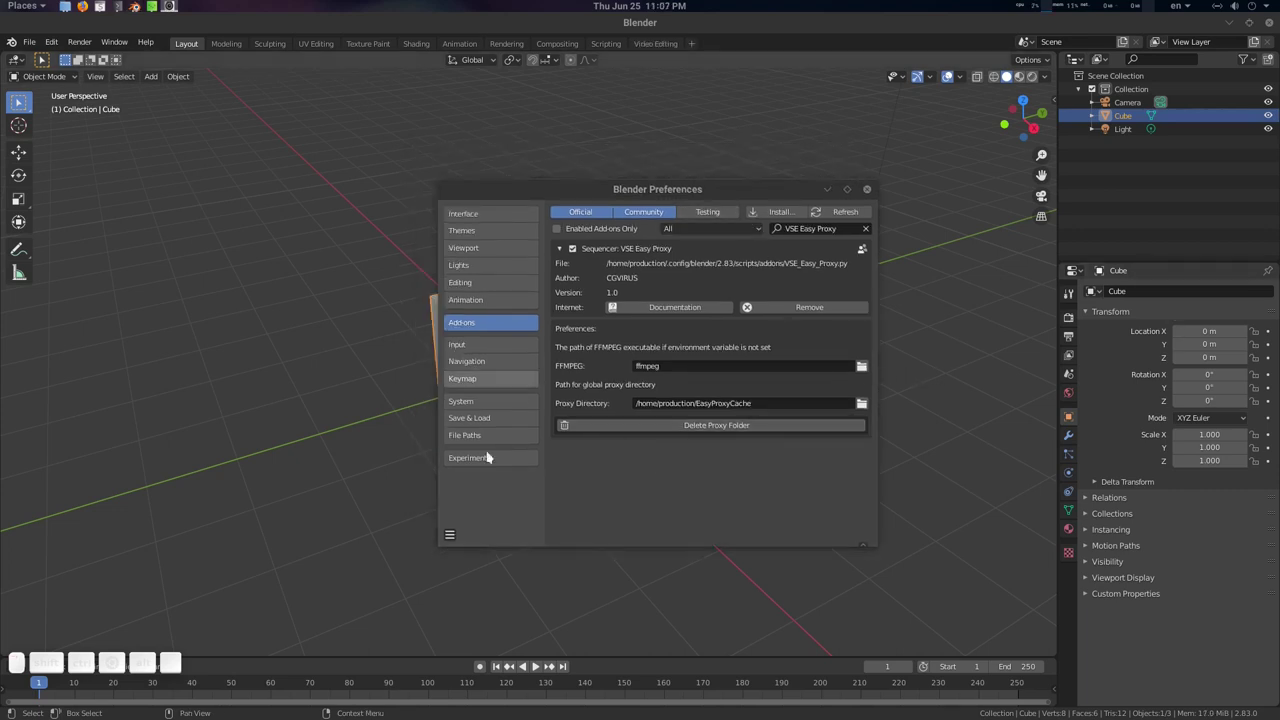
pyautogui.click(451, 531)
pyautogui.click(523, 502)
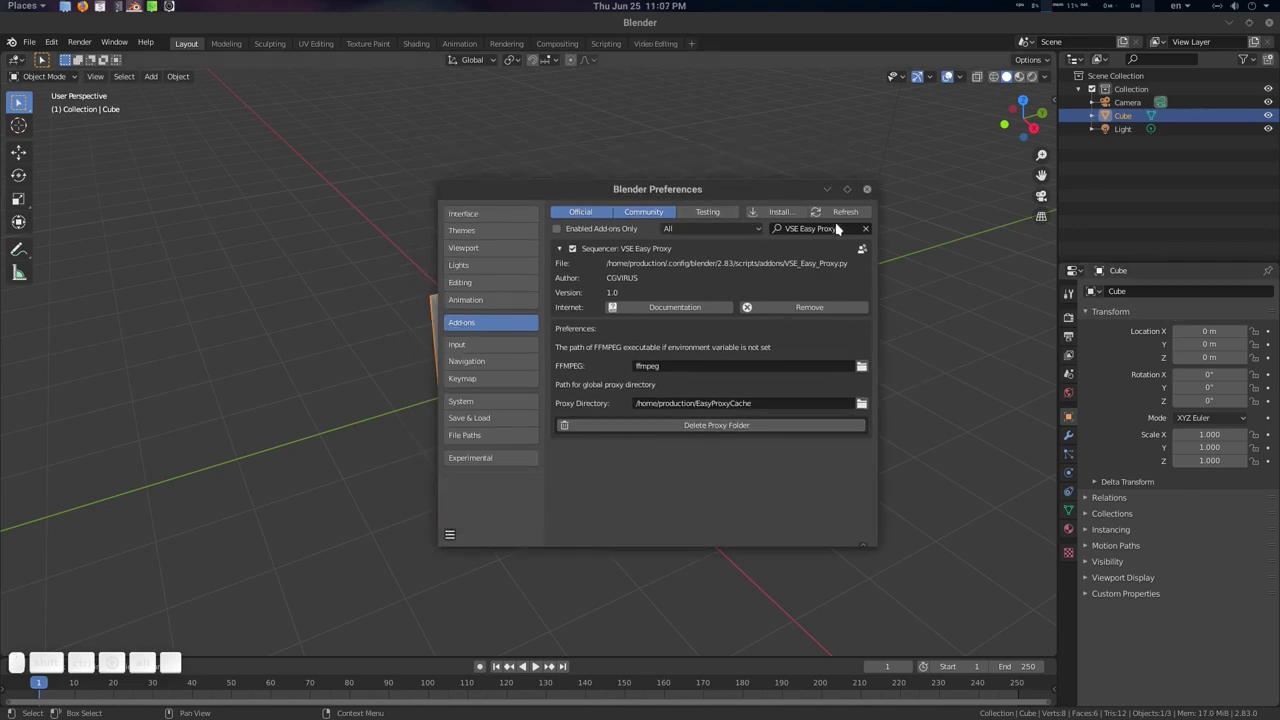
pyautogui.click(868, 190)
# - Show the sidebar's Proxy & Cache tab and collapse the Cache settings section
pyautogui.click(662, 46)
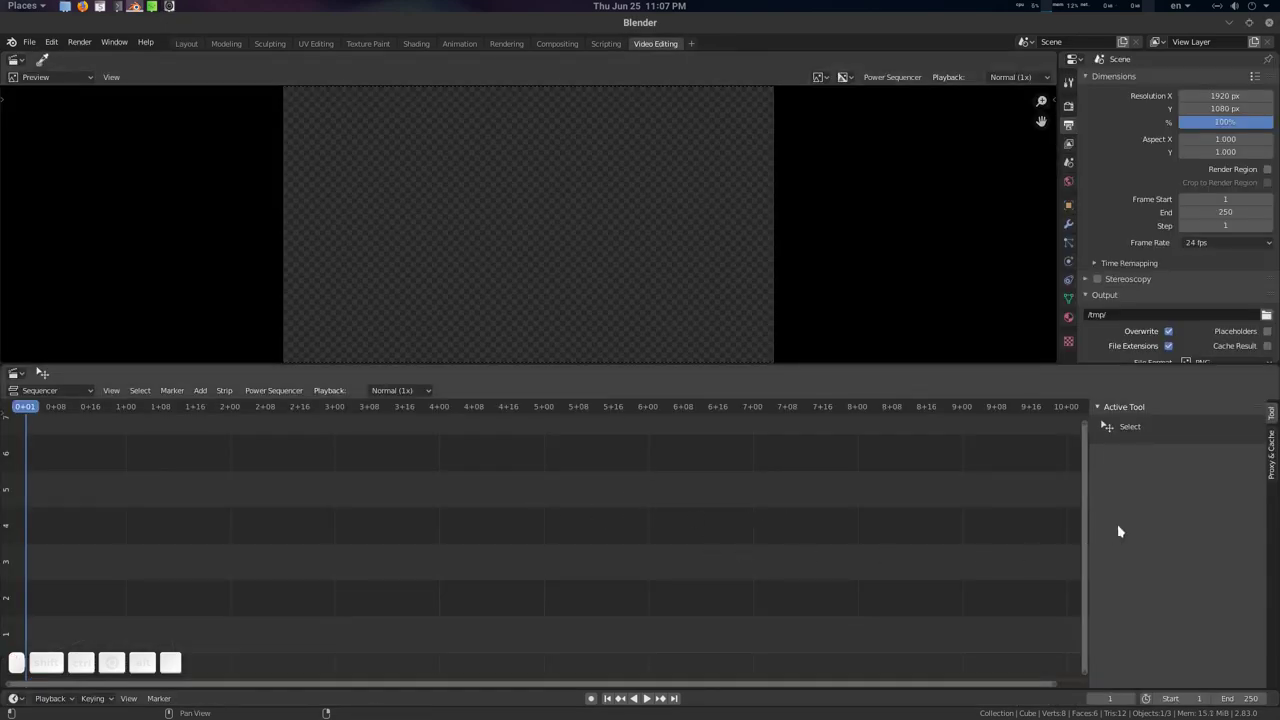
pyautogui.click(1276, 451)
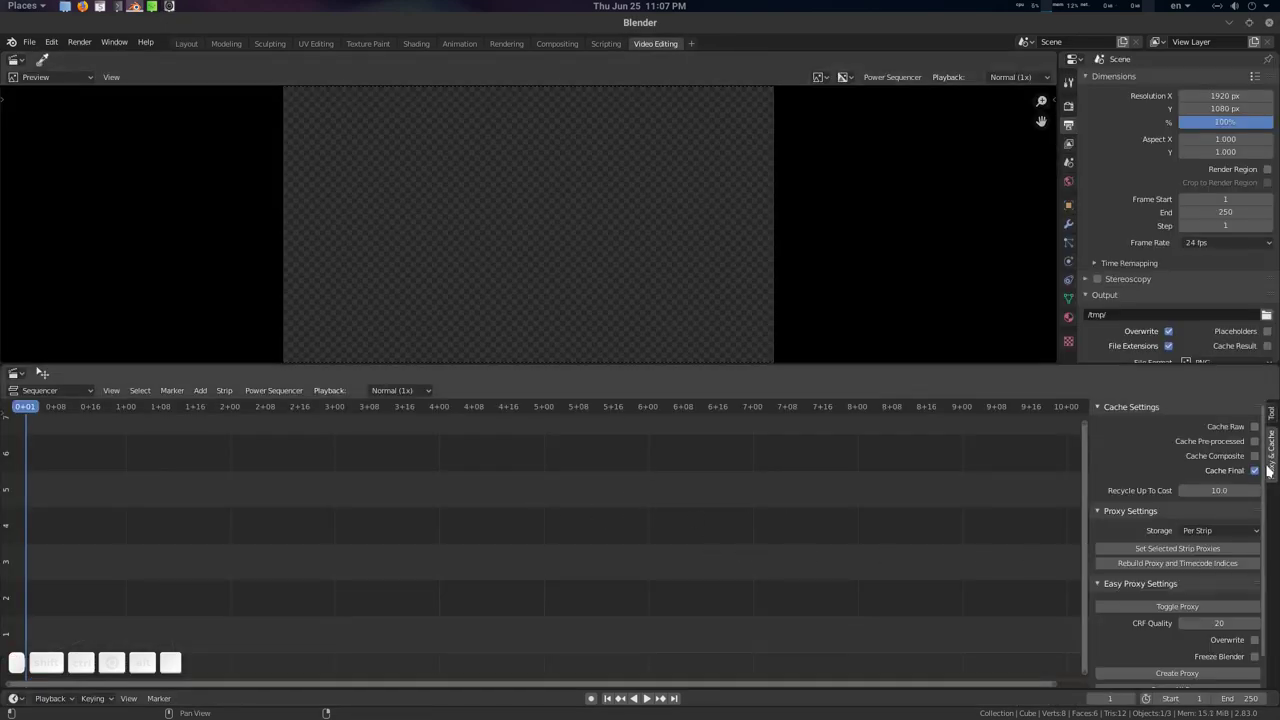
pyautogui.moveTo(1134, 412); pyautogui.dragTo(1136, 448)
pyautogui.click(1136, 443)
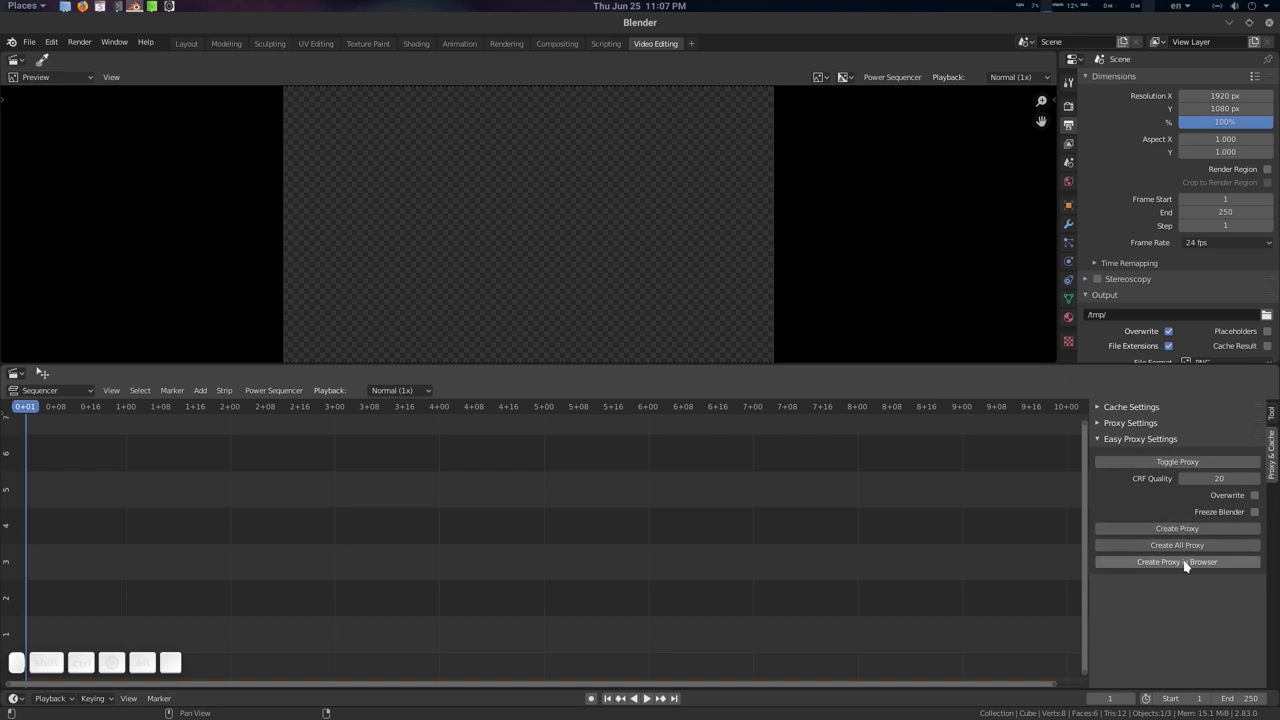
# - Add headphone clean.mp4 to the sequencer as video and sound strips
pyautogui.click(62, 664)
pyautogui.click(62, 664)
pyautogui.click(62, 664)
pyautogui.click(62, 664)
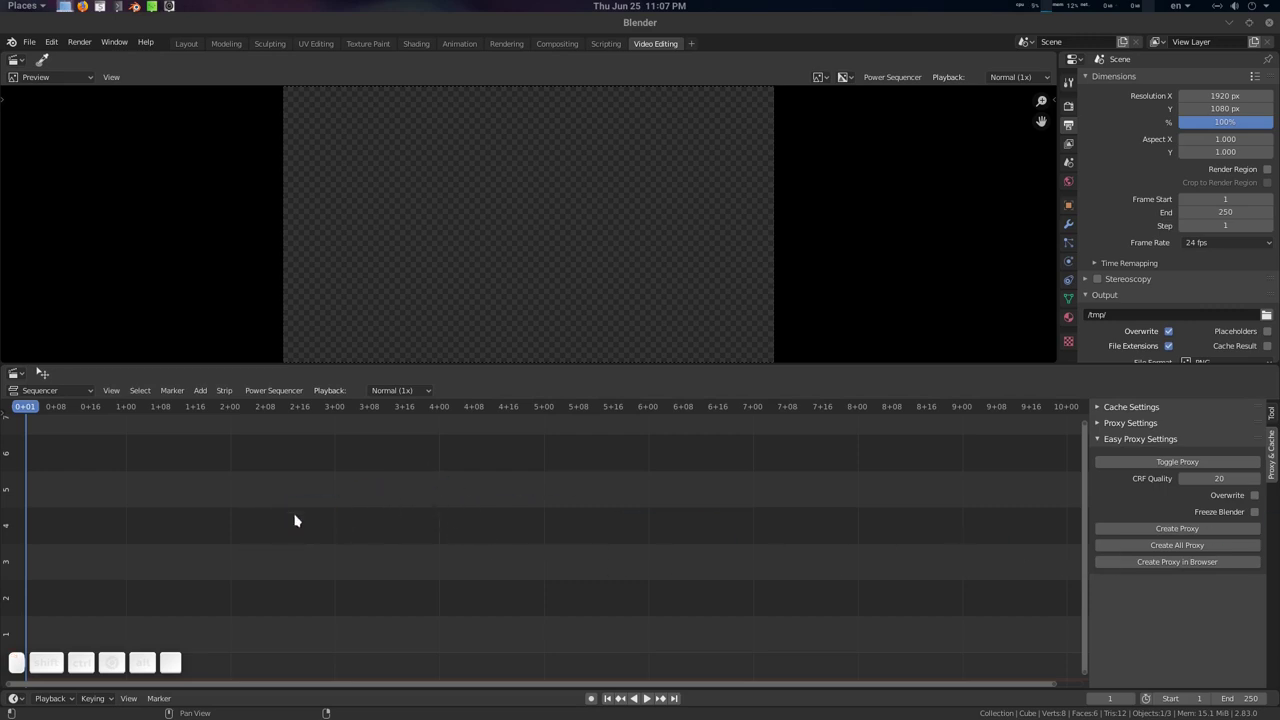
pyautogui.moveTo(274, 540); pyautogui.dragTo(312, 541)
pyautogui.scroll(-3)
# - Frame the whole clip in the timeline, set the playback sync option and scrub to about 3 seconds
pyautogui.middleClick(62, 664)
pyautogui.click(62, 664)
pyautogui.middleClick(62, 664)
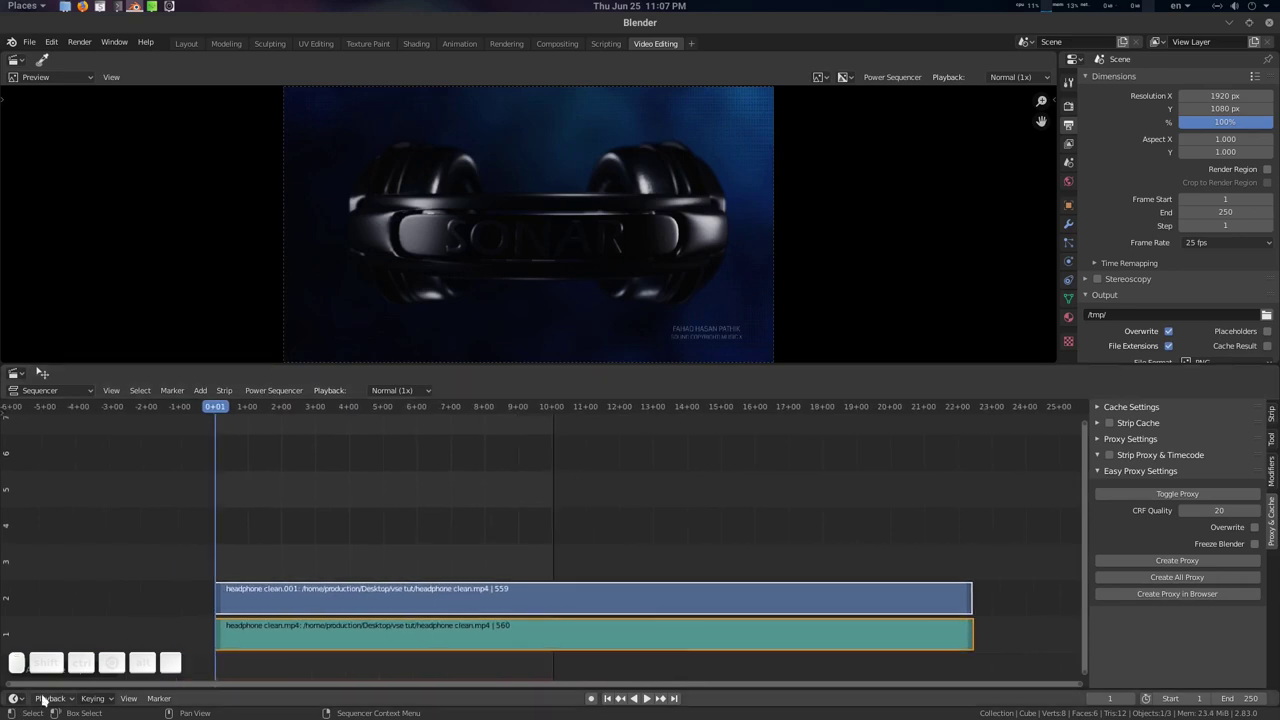
pyautogui.click(49, 699)
pyautogui.click(79, 430)
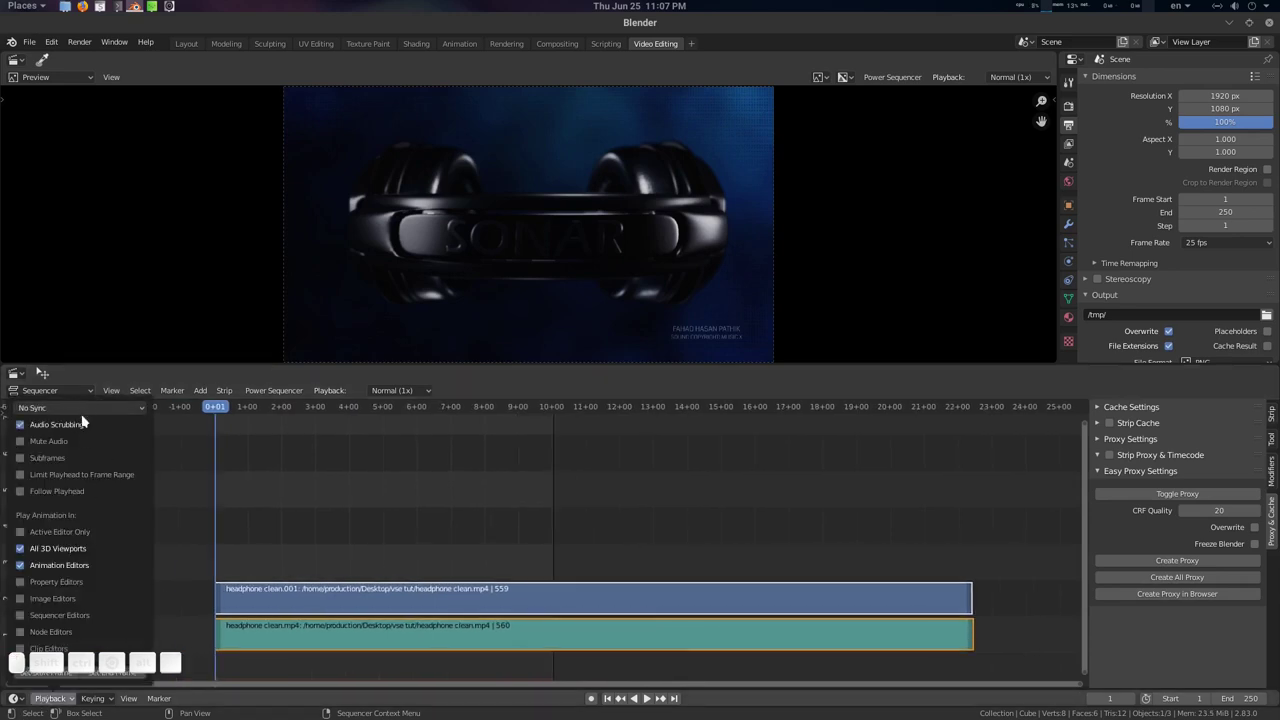
pyautogui.click(83, 416)
pyautogui.click(76, 438)
pyautogui.moveTo(270, 409); pyautogui.dragTo(578, 508)
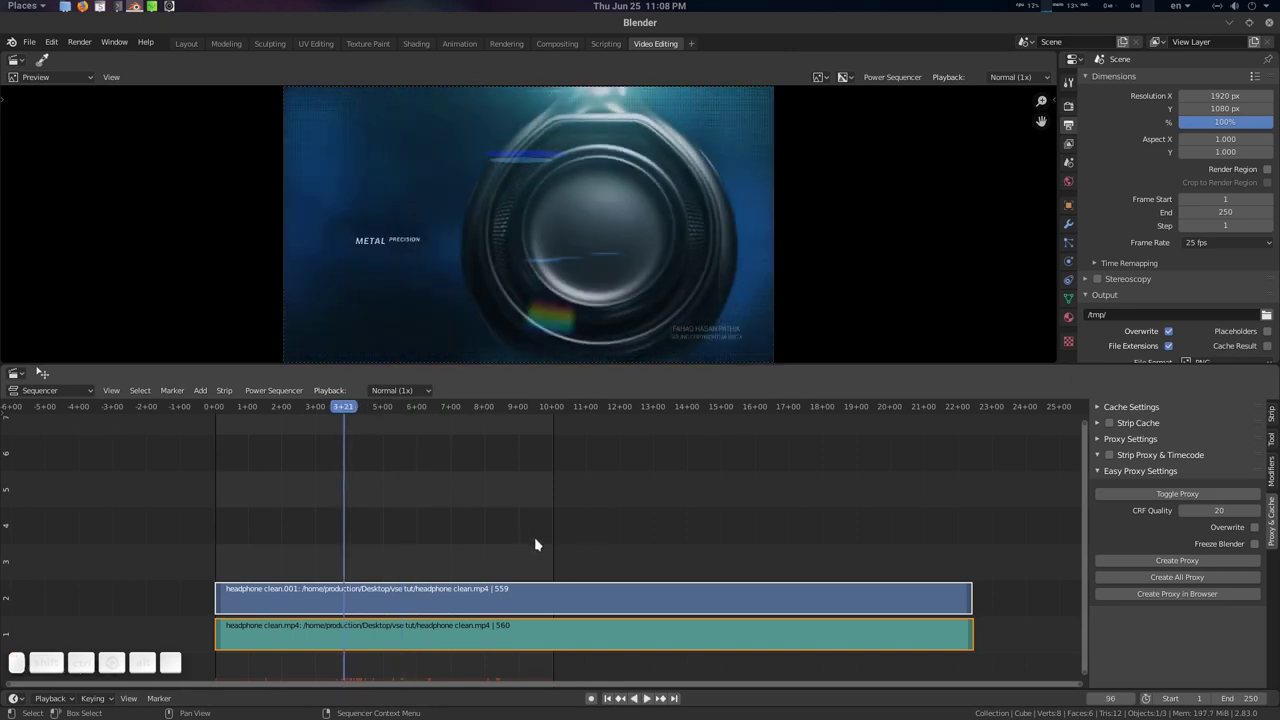
# - Create a proxy for the headphone strip and enable Strip Proxy & Timecode with a custom directory at 50%
pyautogui.click(542, 542)
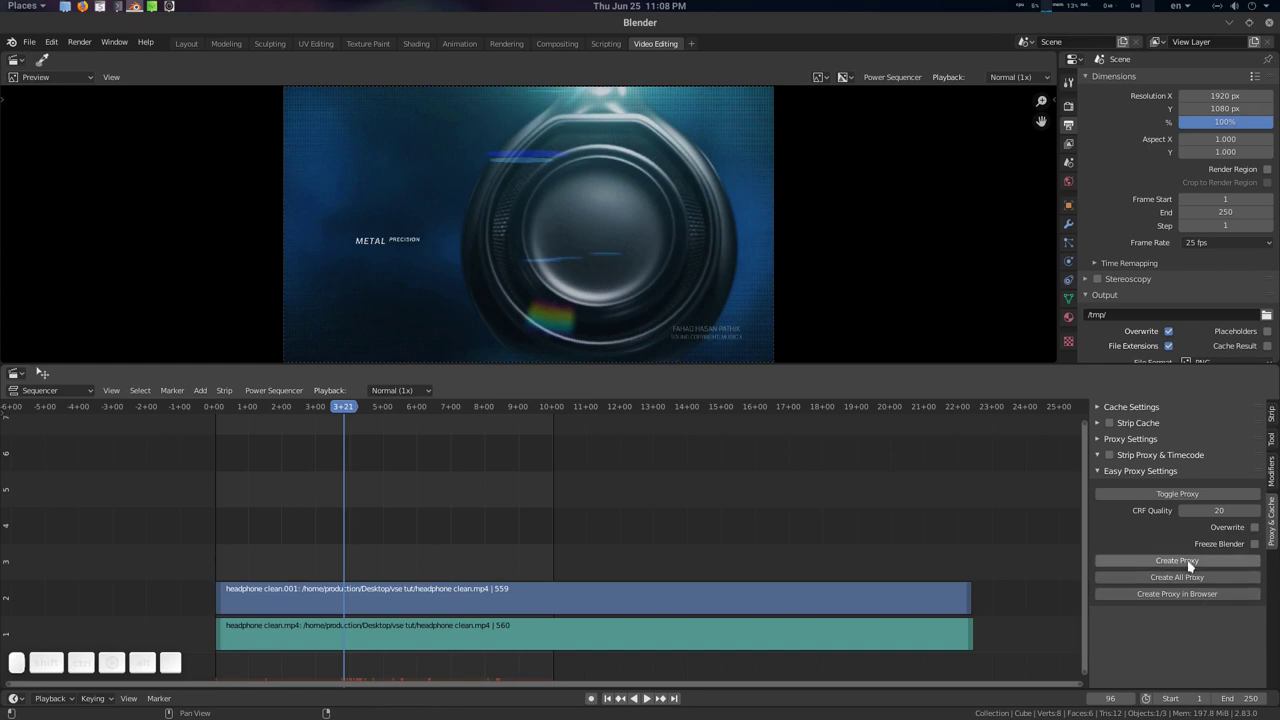
pyautogui.click(392, 598)
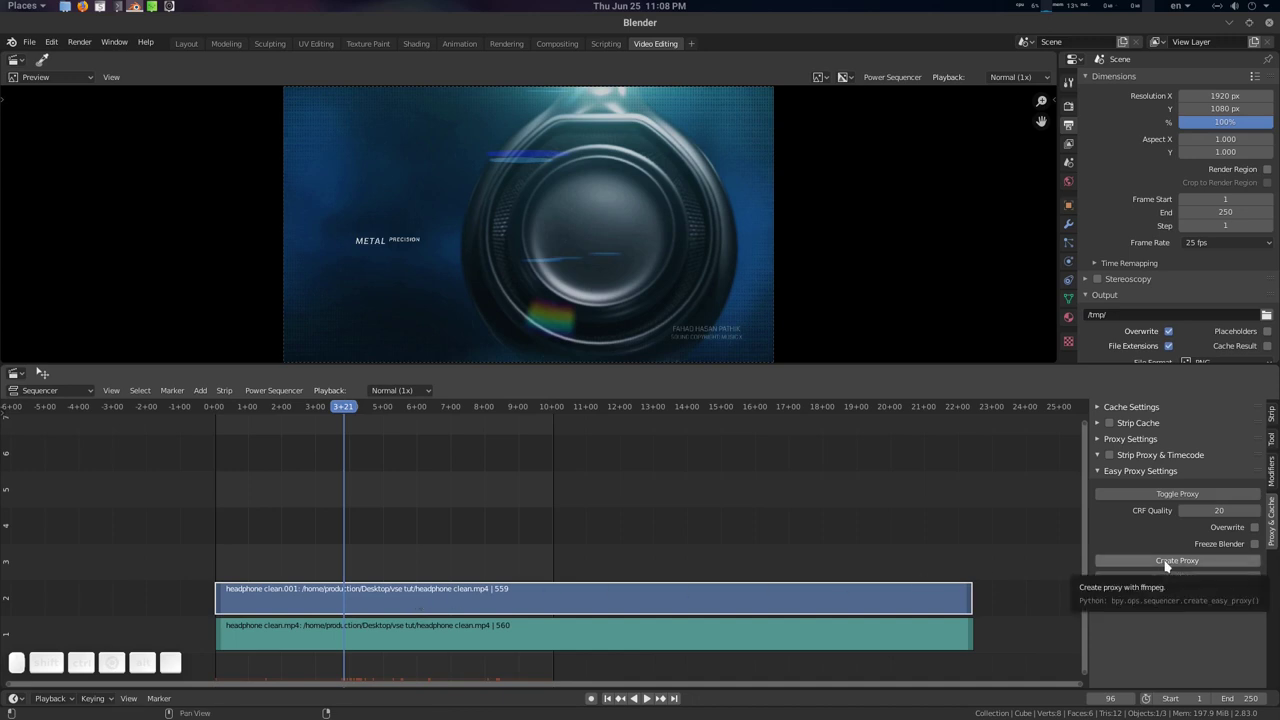
pyautogui.click(1169, 563)
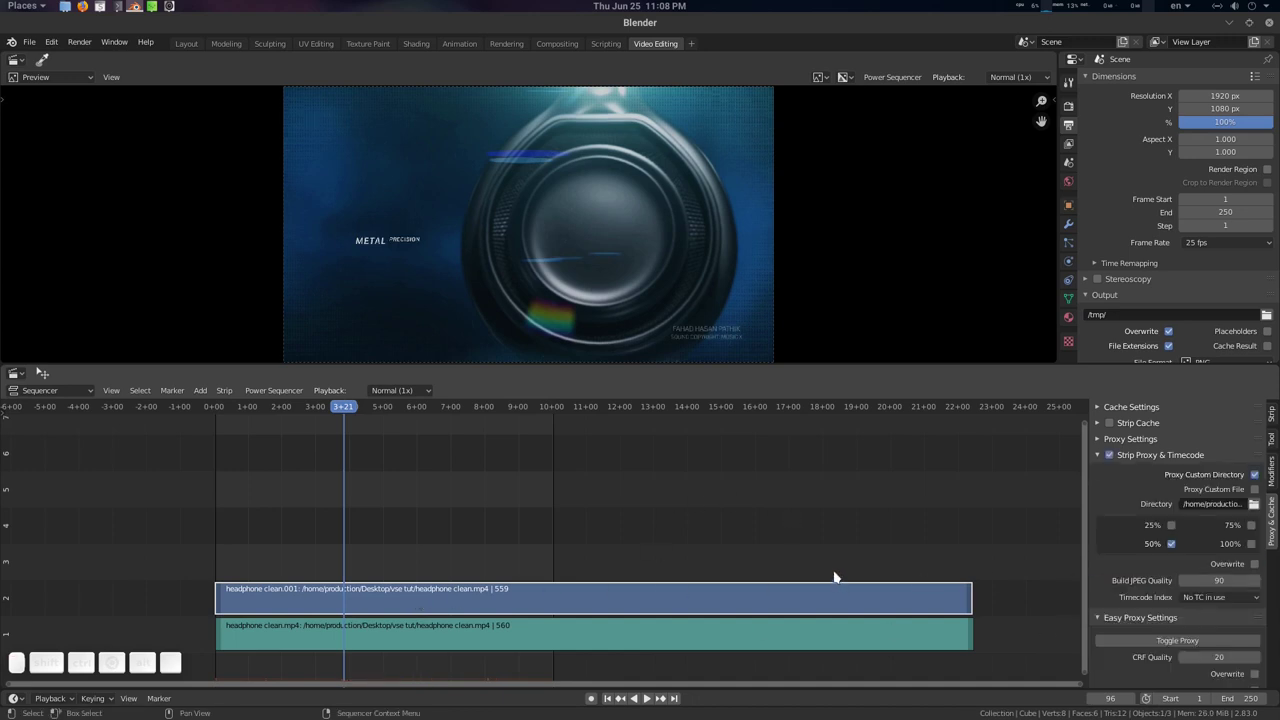
pyautogui.scroll(-3)
pyautogui.scroll(3)
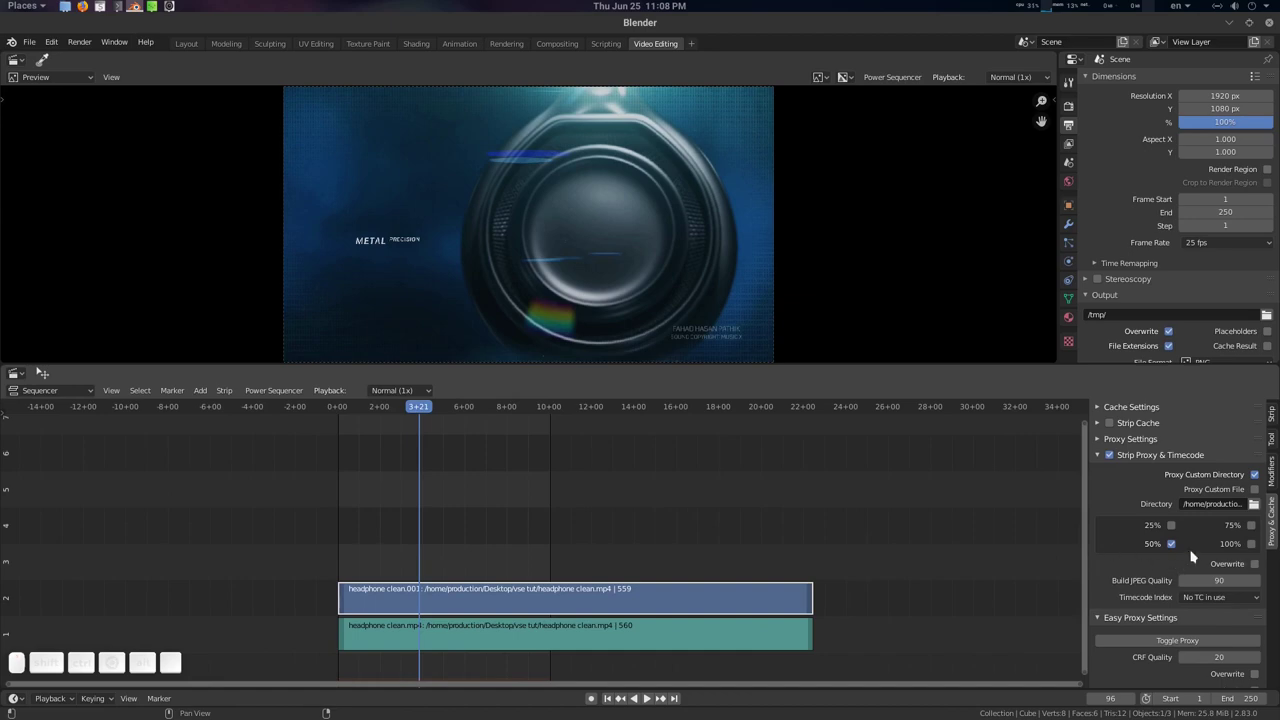
pyautogui.moveTo(441, 411); pyautogui.dragTo(1139, 471)
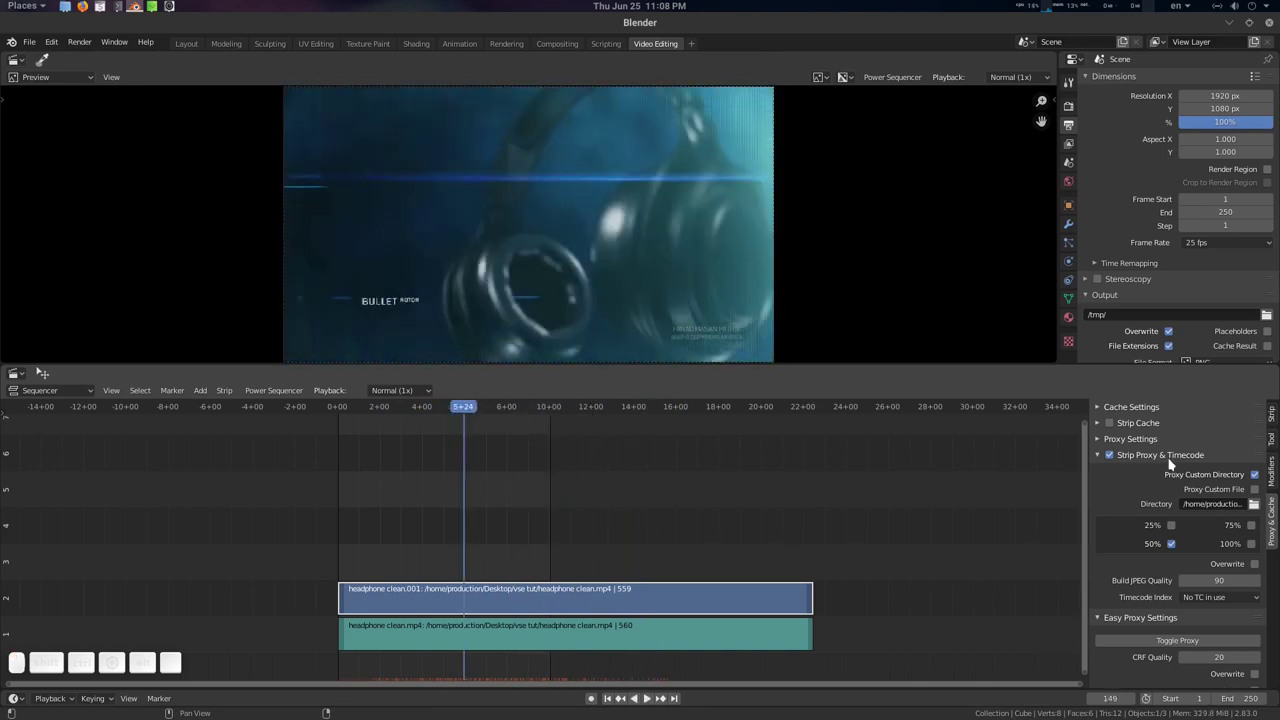
# - Request the proxy again (reported as existing) and toggle proxy playback on for the strip
pyautogui.click(1171, 459)
pyautogui.moveTo(469, 404); pyautogui.dragTo(746, 563)
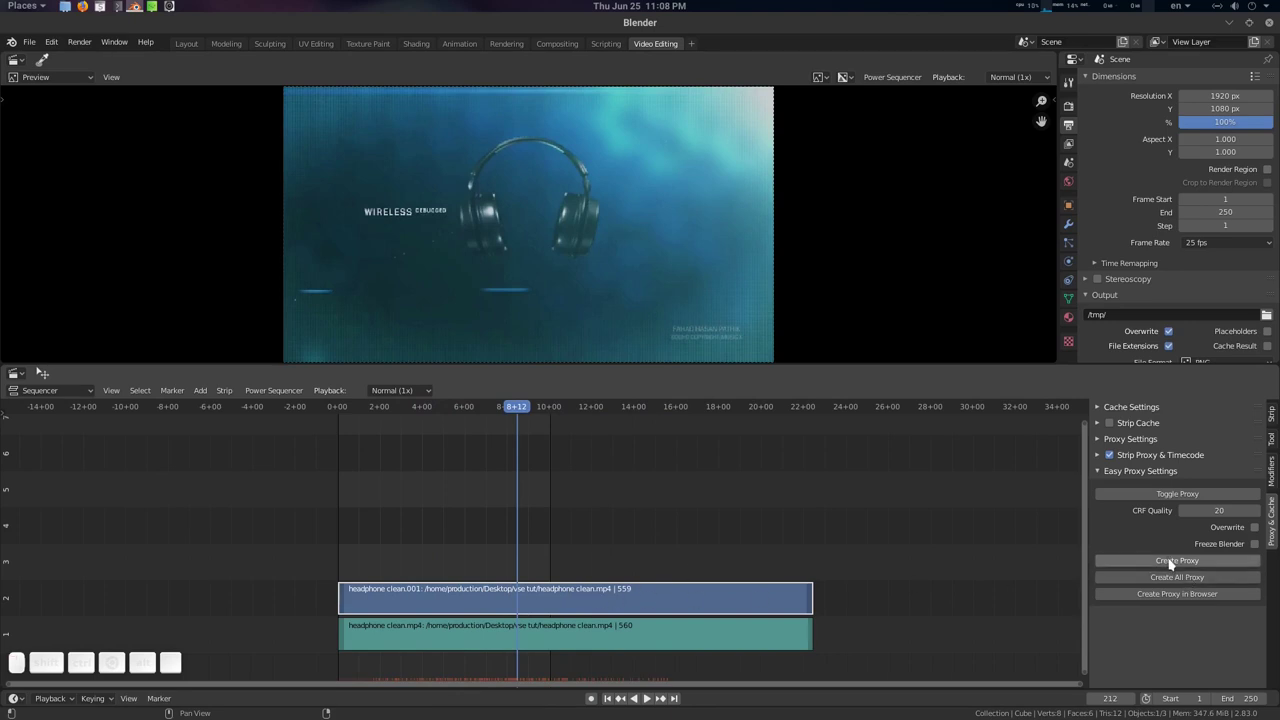
pyautogui.click(1175, 563)
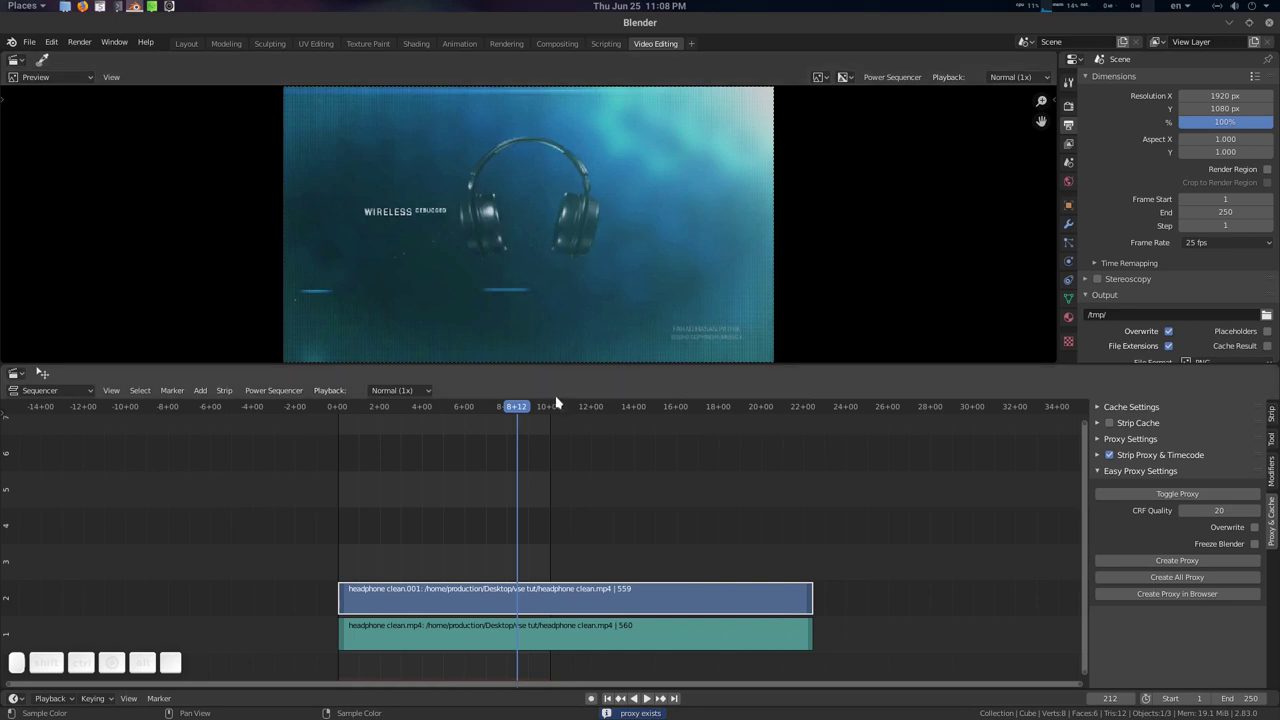
pyautogui.moveTo(528, 404); pyautogui.dragTo(569, 478)
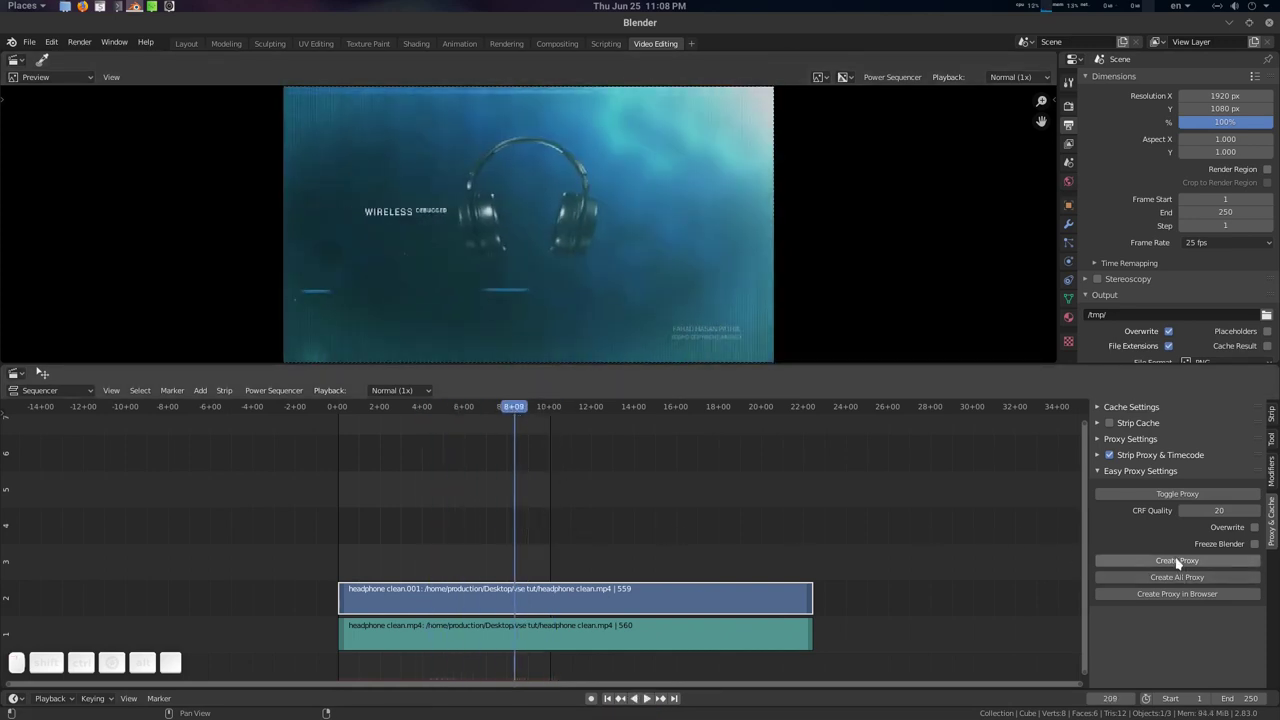
pyautogui.click(1190, 499)
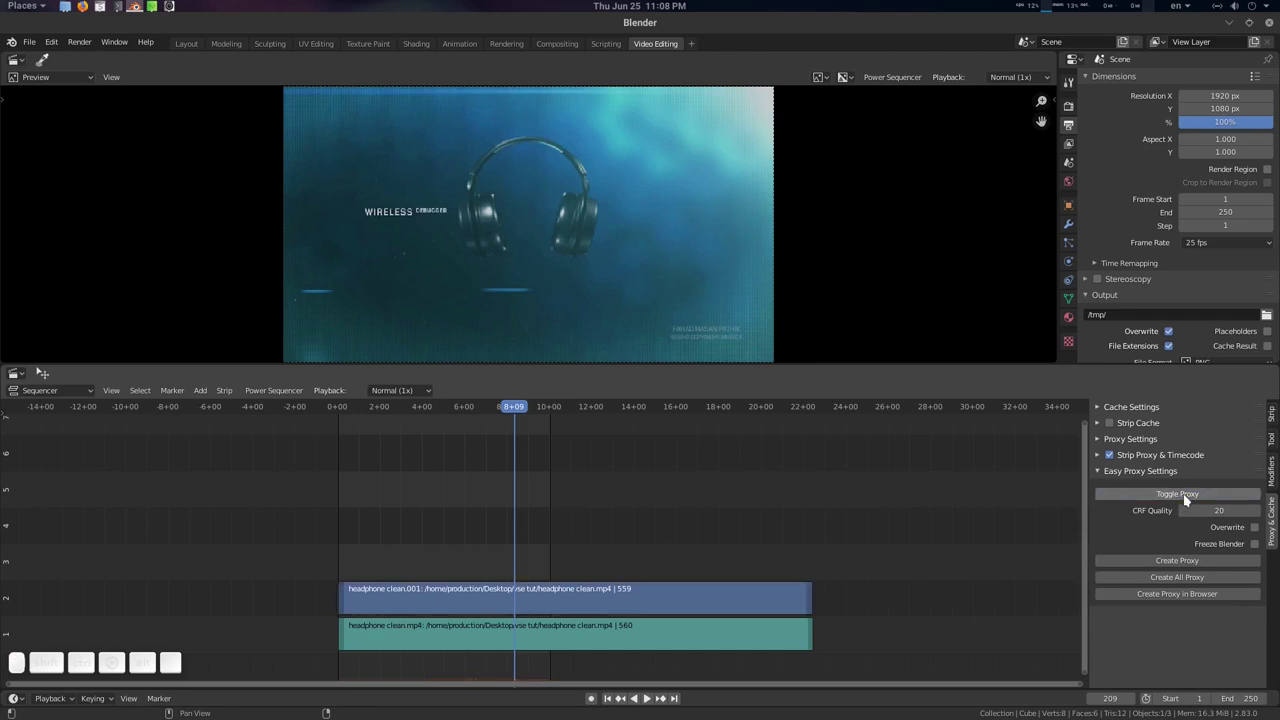
# - Play the headphone clip through the proxy, scrubbing around the 6–7 second mark
pyautogui.moveTo(522, 412); pyautogui.dragTo(1135, 472)
pyautogui.click(1174, 492)
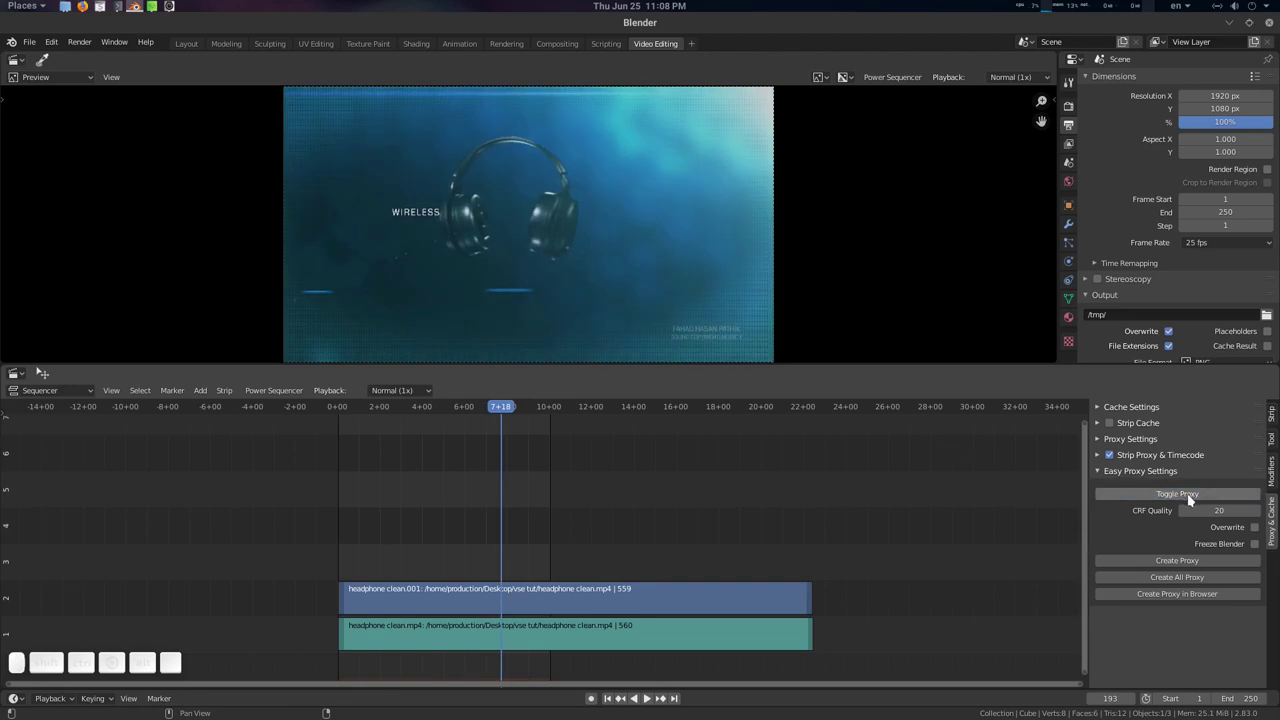
pyautogui.click(1194, 499)
pyautogui.click(1194, 499)
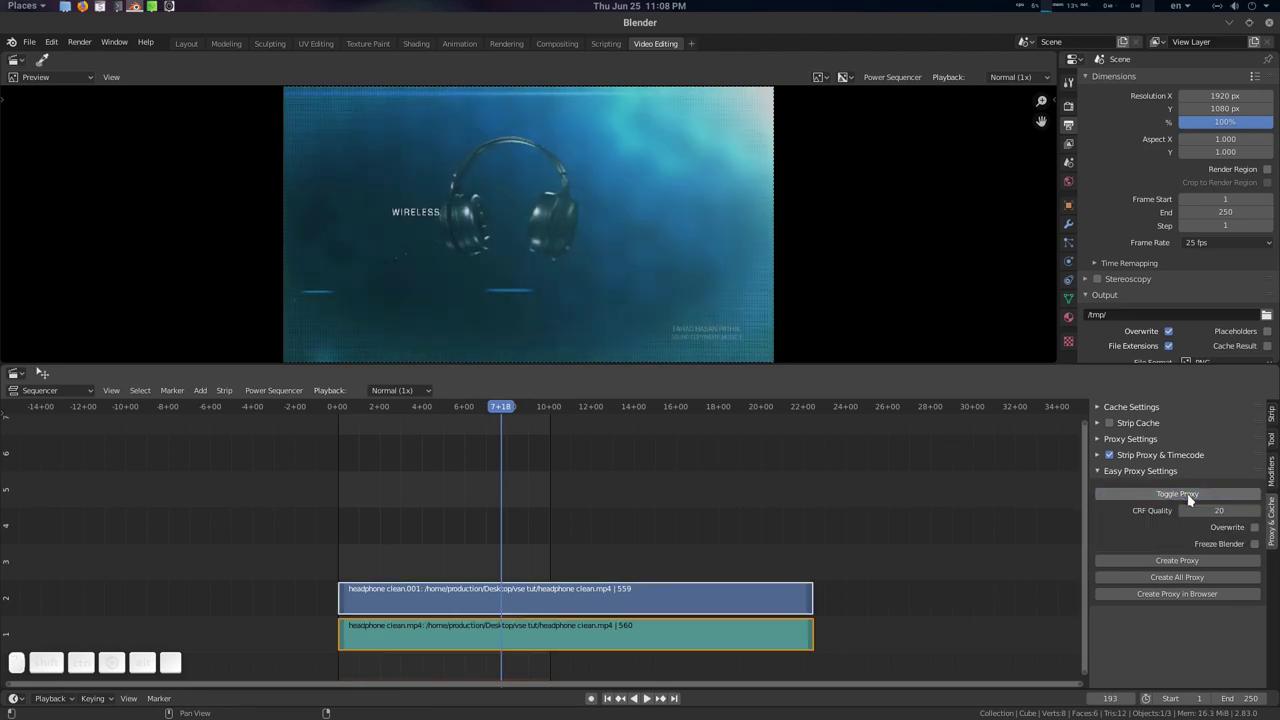
pyautogui.click(1194, 499)
pyautogui.click(1194, 499)
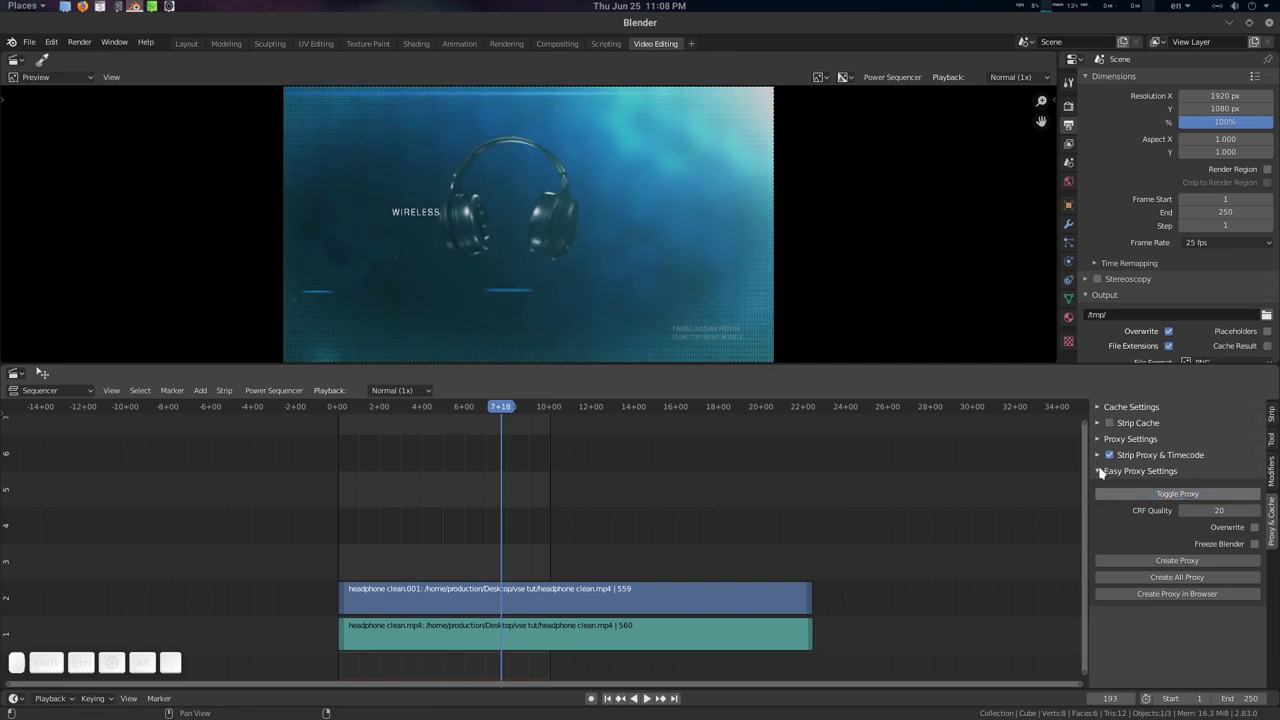
pyautogui.moveTo(481, 406); pyautogui.dragTo(815, 448)
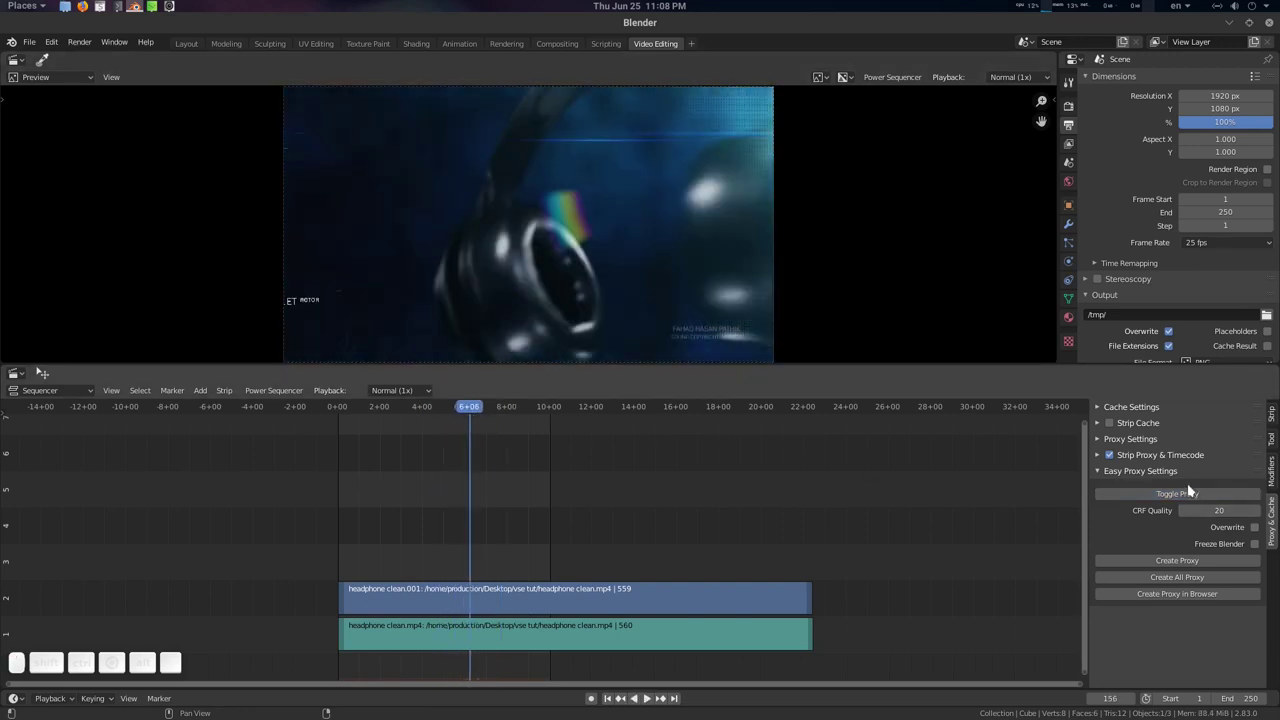
pyautogui.click(1193, 496)
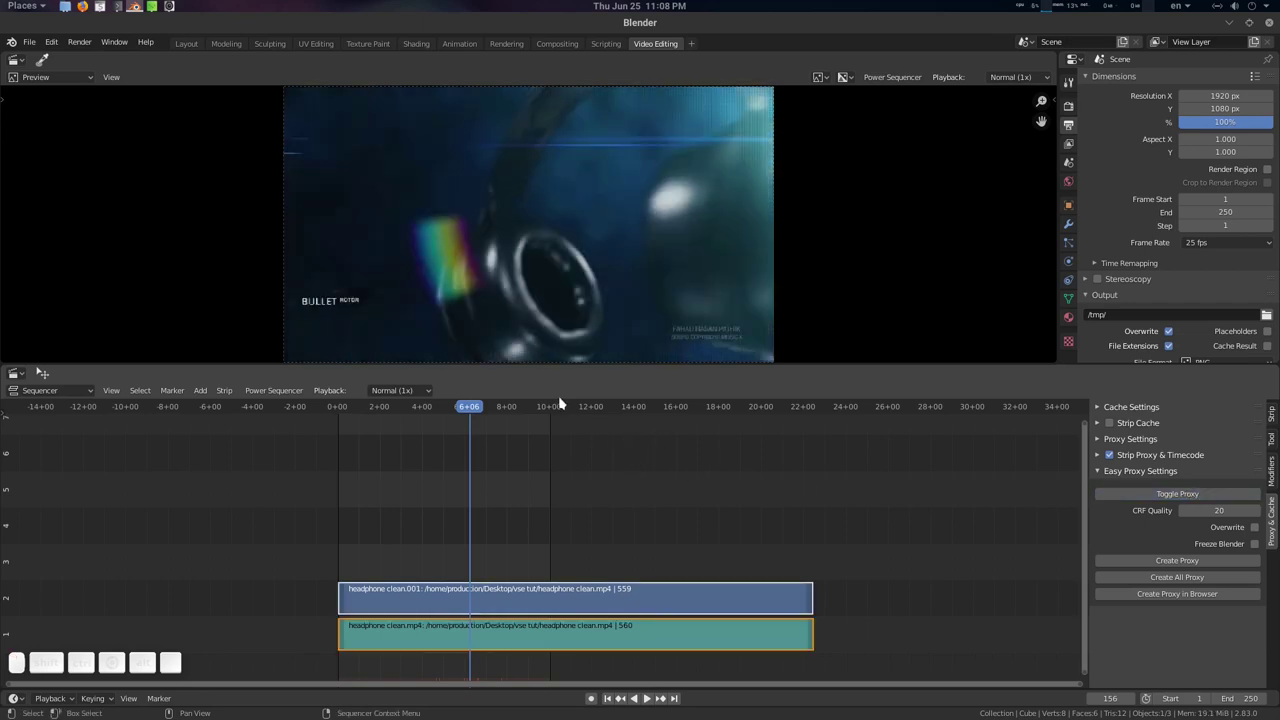
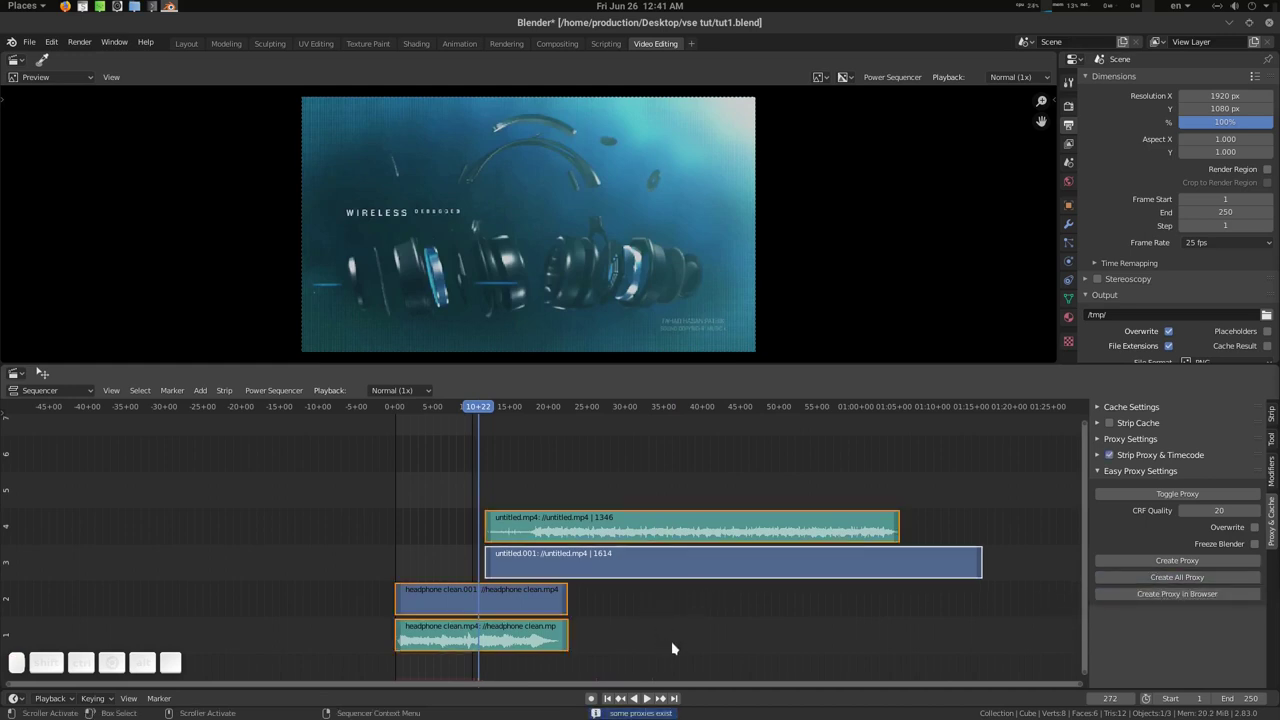
# - Select the headphone clean video strip and scrub the playhead back to about nine seconds
pyautogui.click(499, 605)
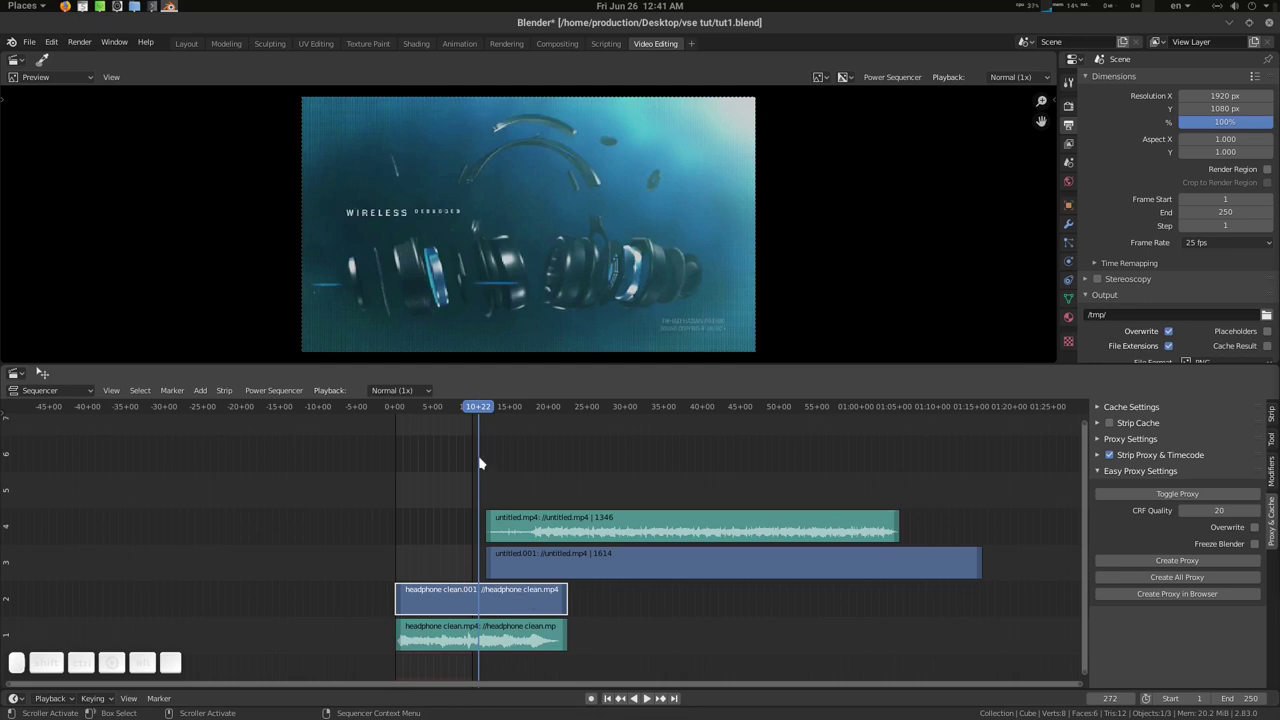
pyautogui.moveTo(489, 409); pyautogui.dragTo(526, 569)
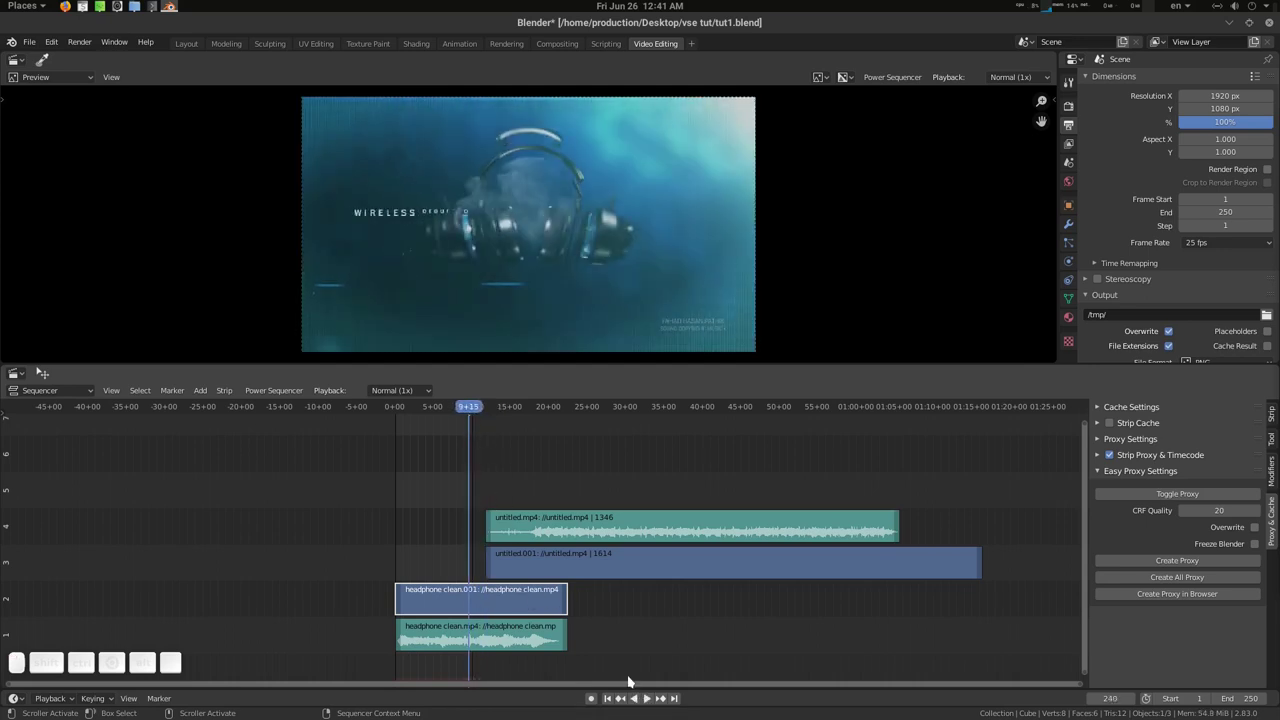
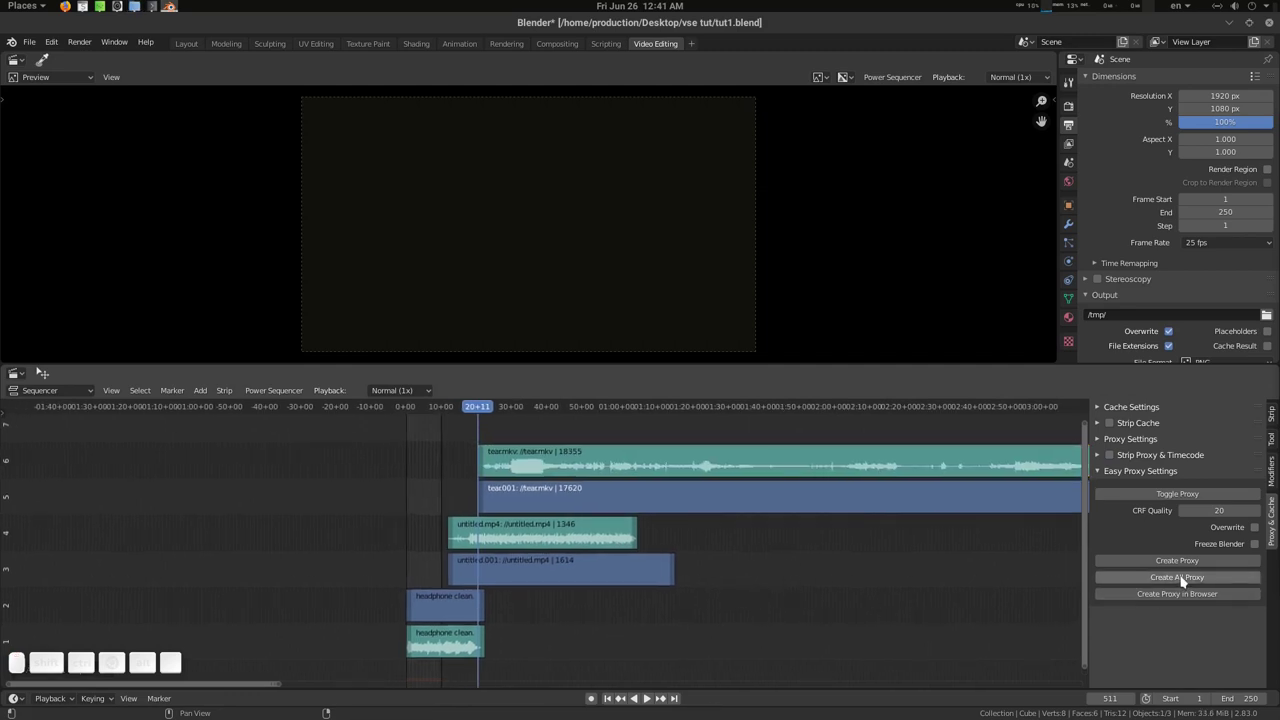
# - Create All Proxy for every strip in the timeline, reporting some proxies already exist
pyautogui.click(1185, 578)
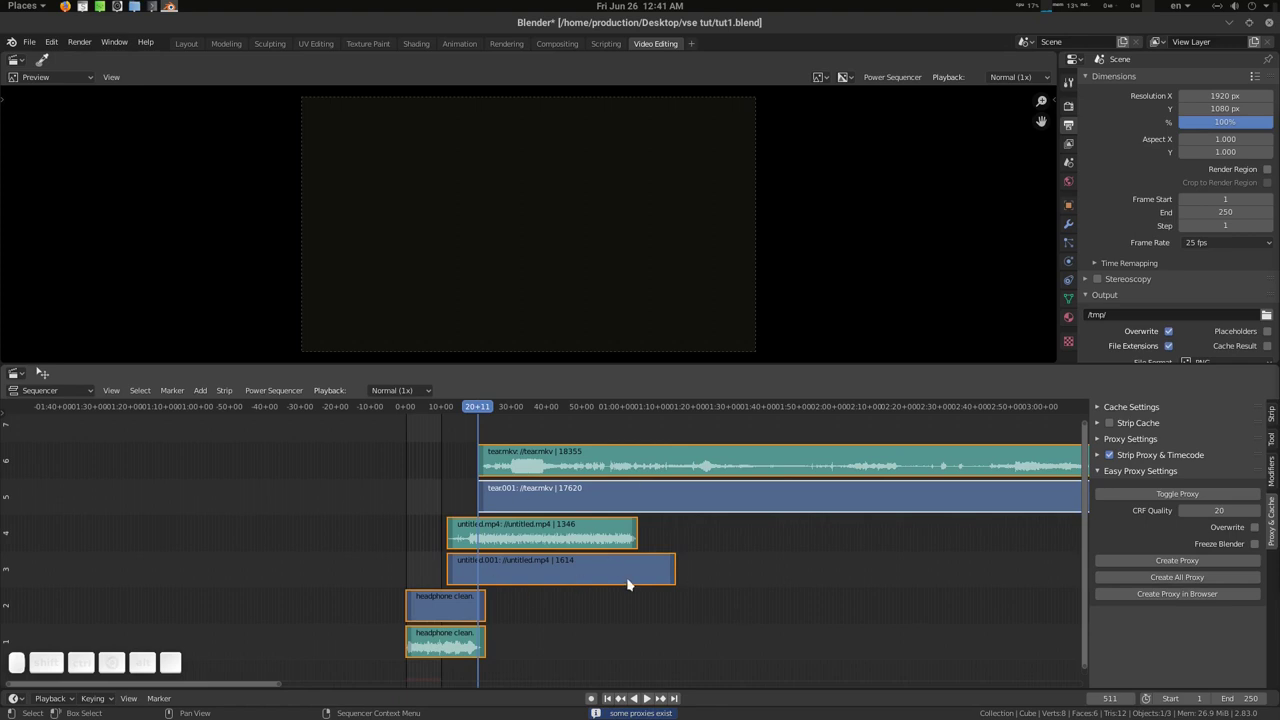
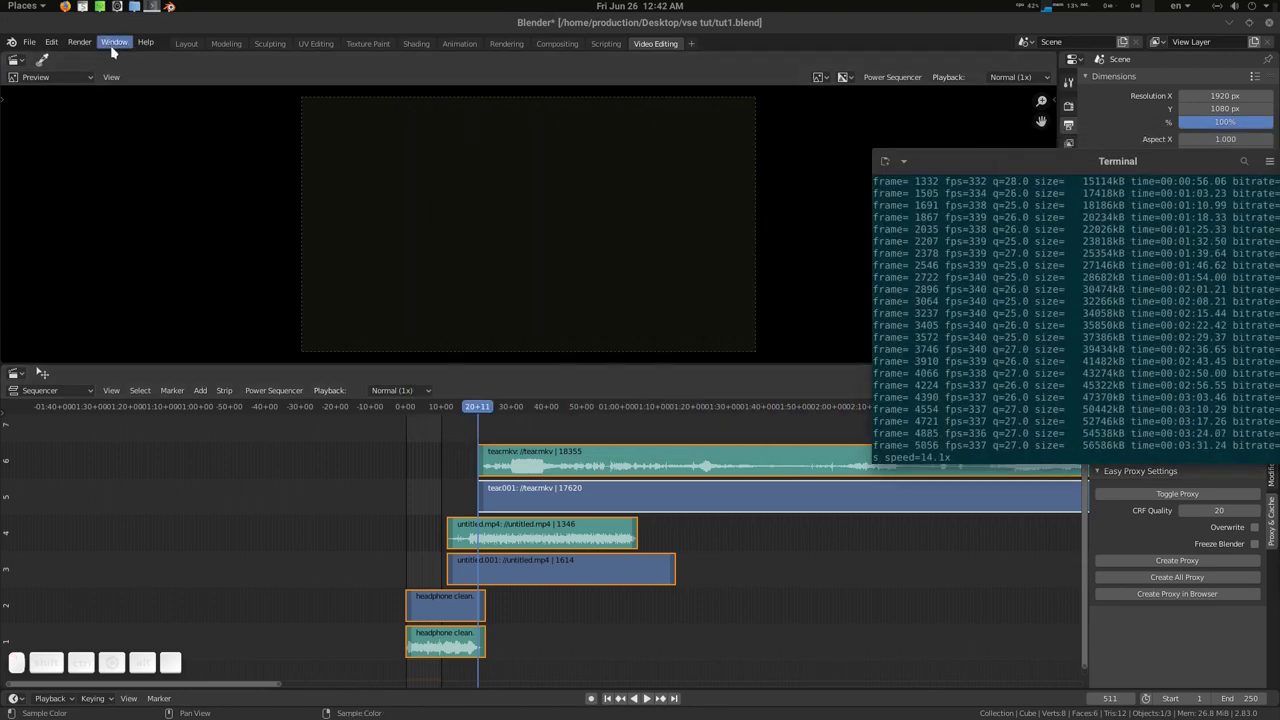
# - Move the encoding terminal out of view and play the tears footage from about 1:37
pyautogui.click(114, 48)
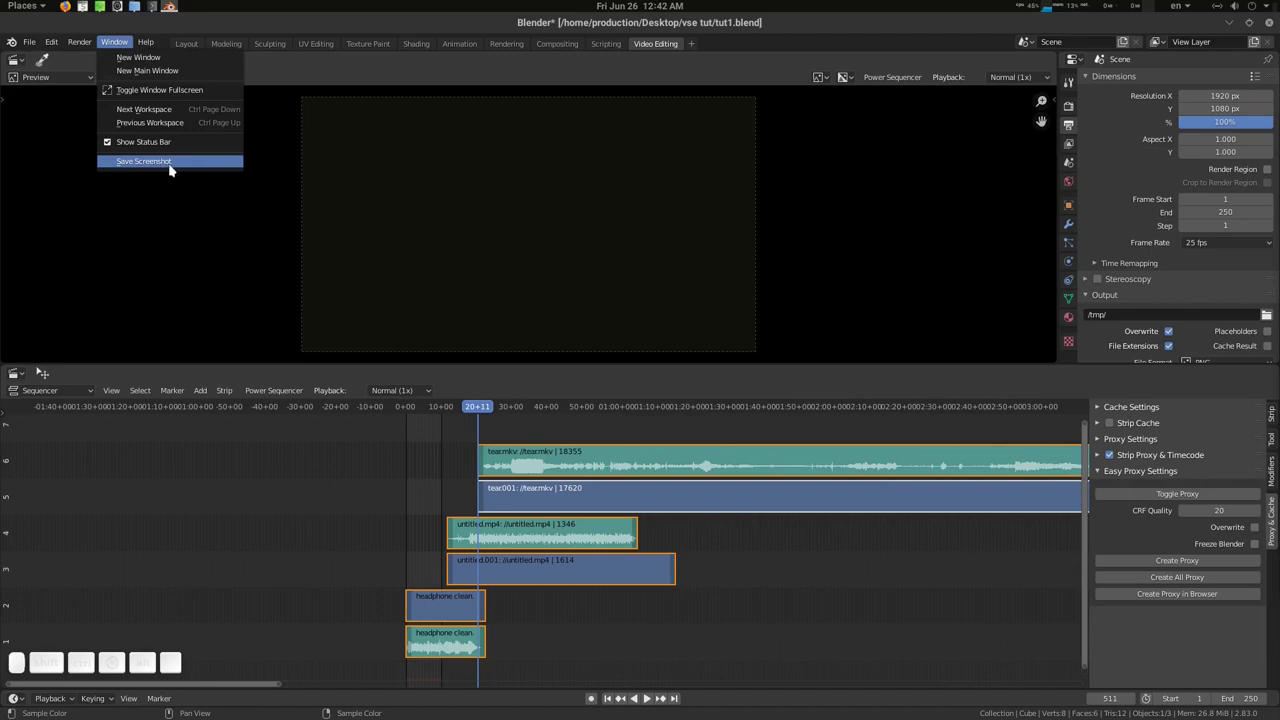
pyautogui.click(122, 44)
pyautogui.click(160, 7)
pyautogui.click(1004, 163)
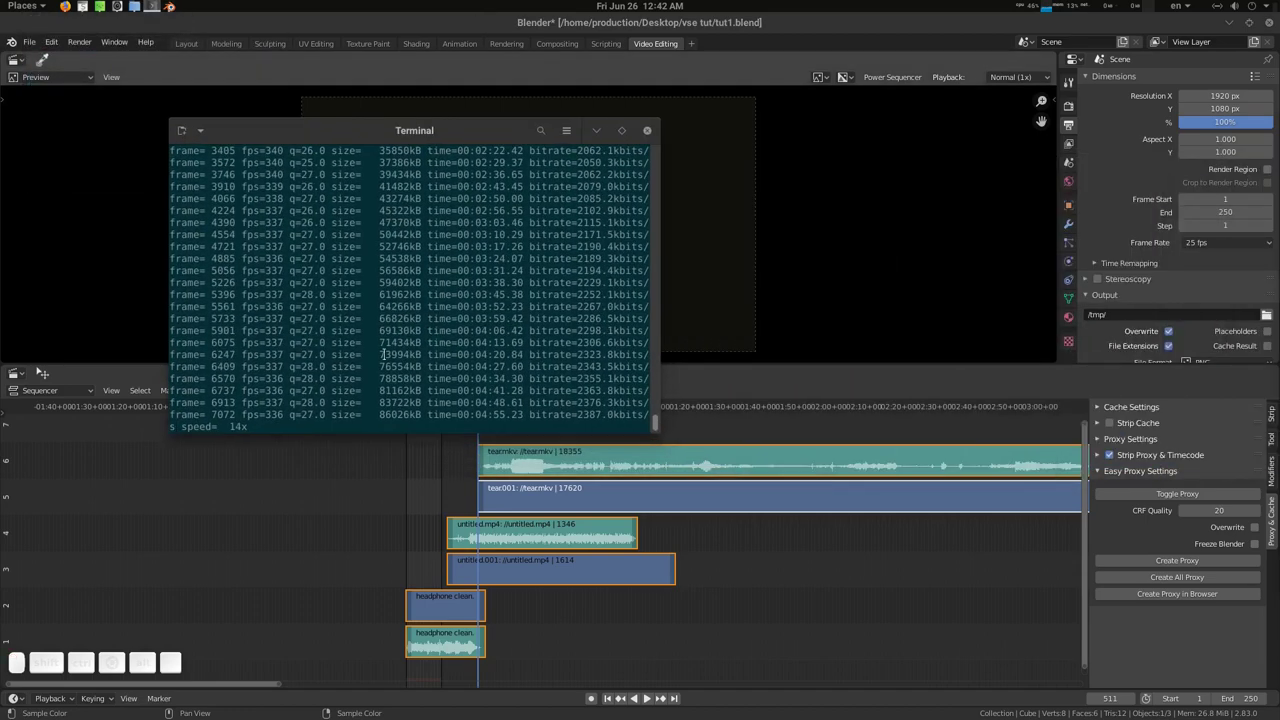
pyautogui.click(601, 136)
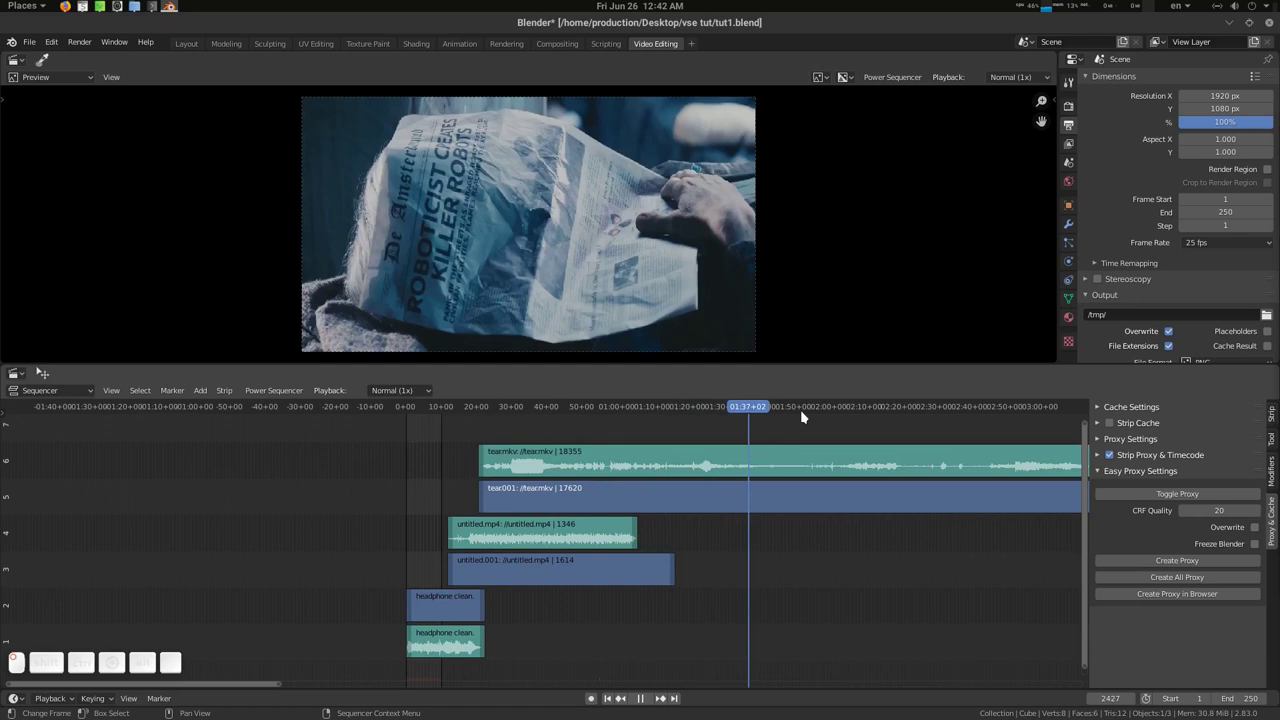
# - Duplicate the tears video and sound strips into channels 2–3
pyautogui.click(834, 465)
pyautogui.press('k')
pyautogui.click(892, 552)
pyautogui.click(879, 507)
pyautogui.click(888, 472)
pyautogui.press('g')
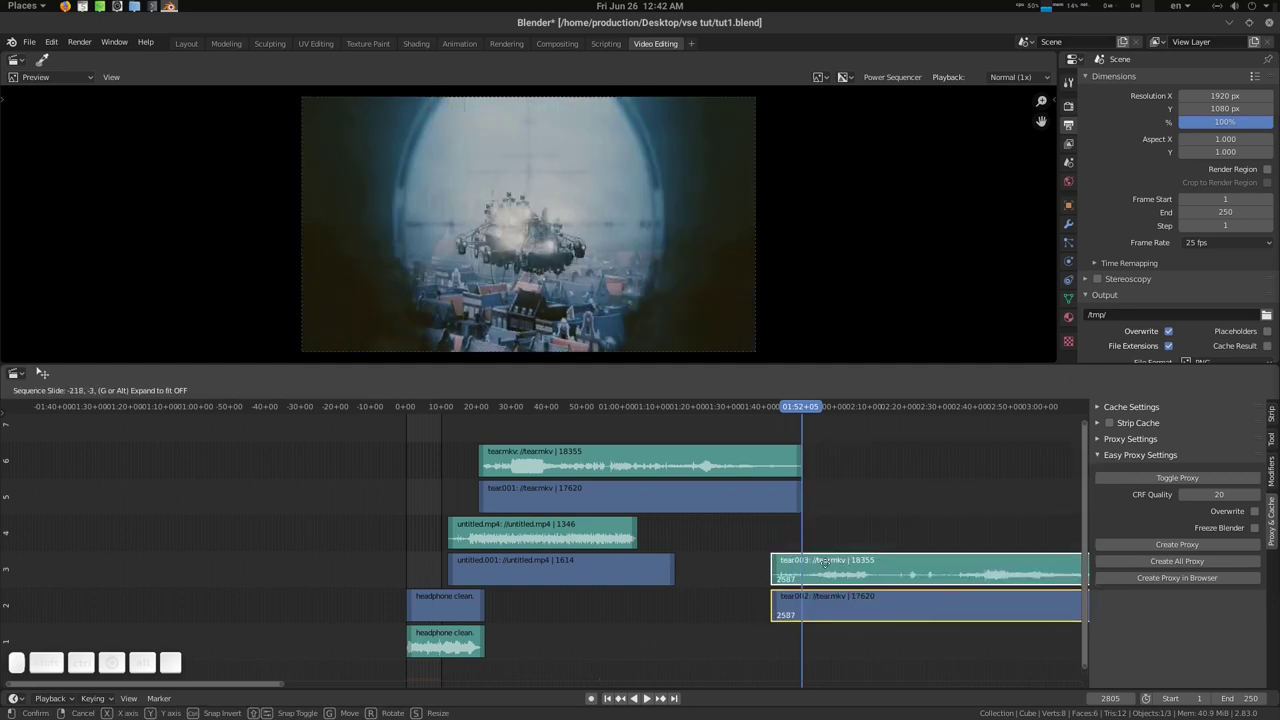
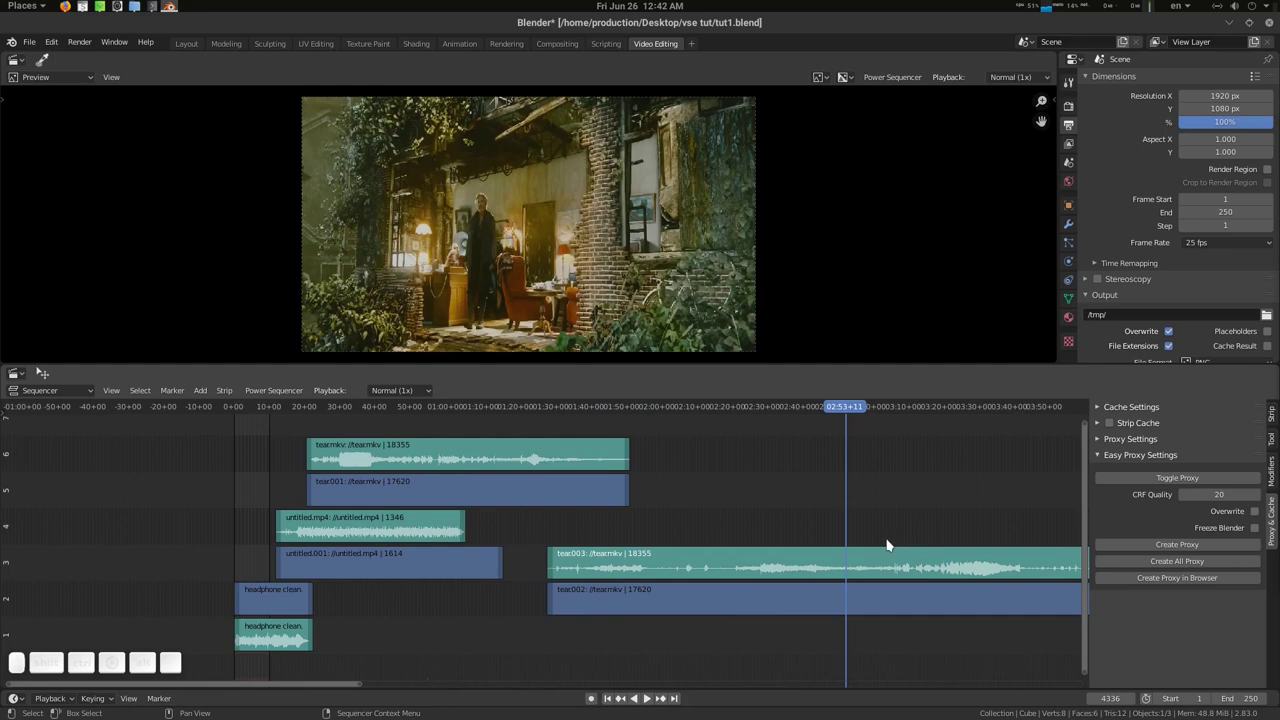
# - Cut the duplicated strips near 2:53 and move the later half up to channels 4–5
pyautogui.click(880, 571)
pyautogui.click(875, 596)
pyautogui.press('k')
pyautogui.click(914, 565)
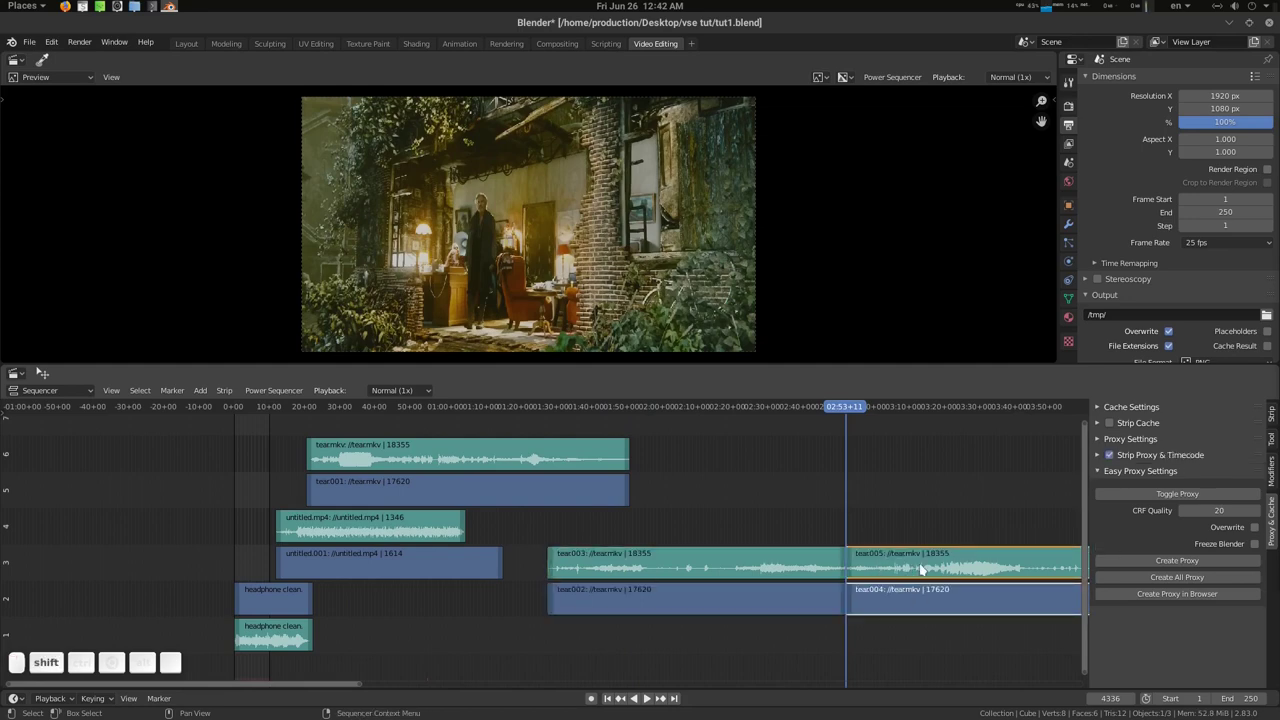
pyautogui.press('g')
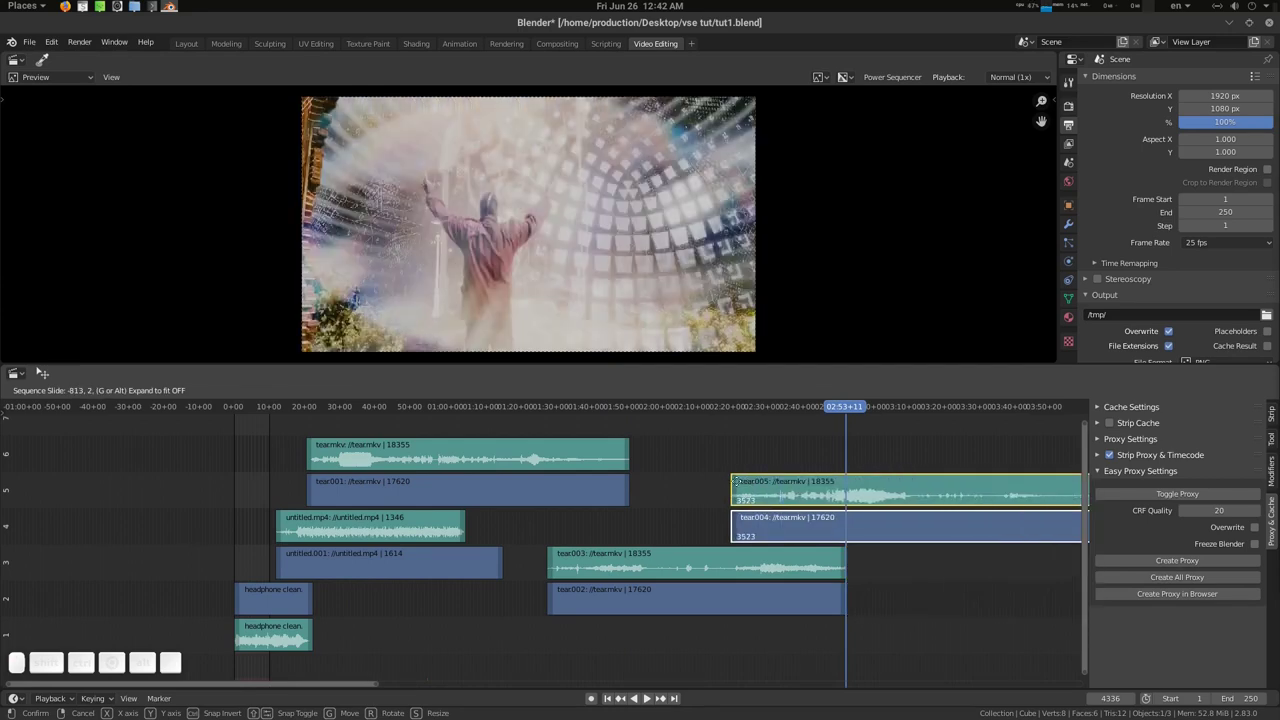
pyautogui.click(747, 485)
pyautogui.click(912, 450)
pyautogui.scroll(-3)
pyautogui.moveTo(774, 526); pyautogui.dragTo(691, 427)
pyautogui.moveTo(671, 410); pyautogui.dragTo(1035, 477)
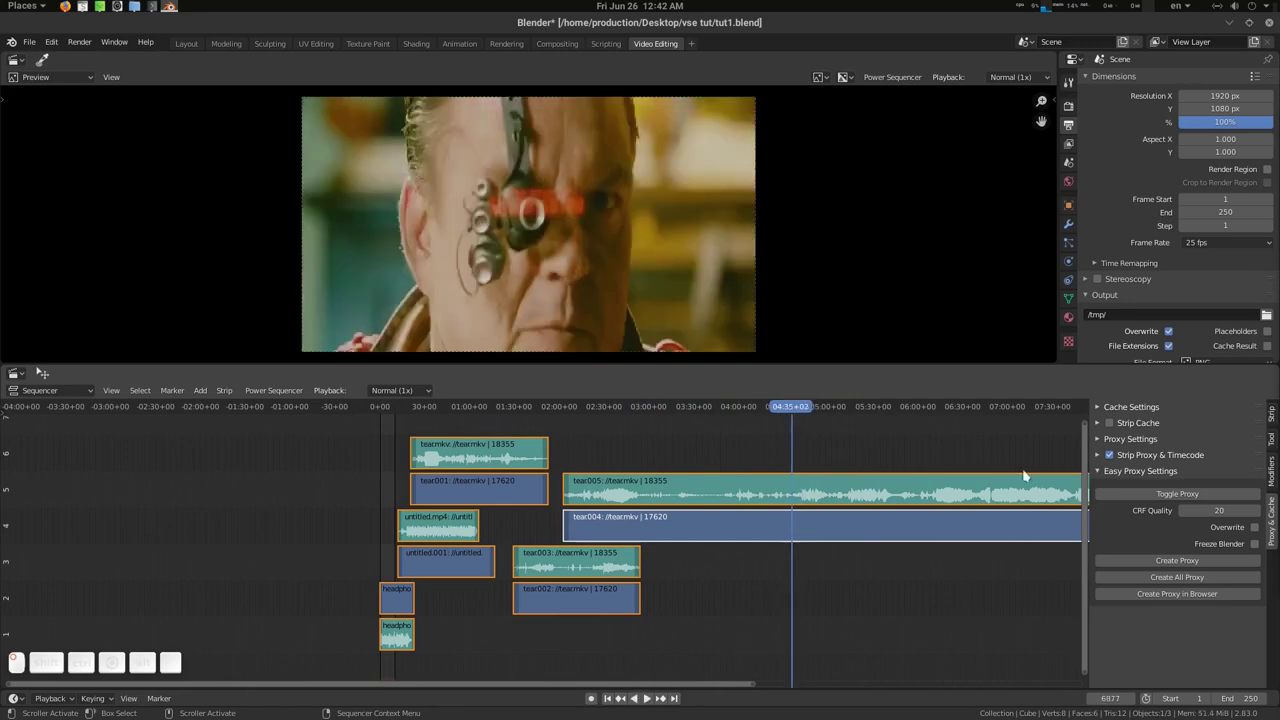
pyautogui.moveTo(808, 408); pyautogui.dragTo(665, 266)
pyautogui.click(1142, 496)
pyautogui.moveTo(827, 412); pyautogui.dragTo(707, 484)
pyautogui.moveTo(706, 486); pyautogui.dragTo(503, 525)
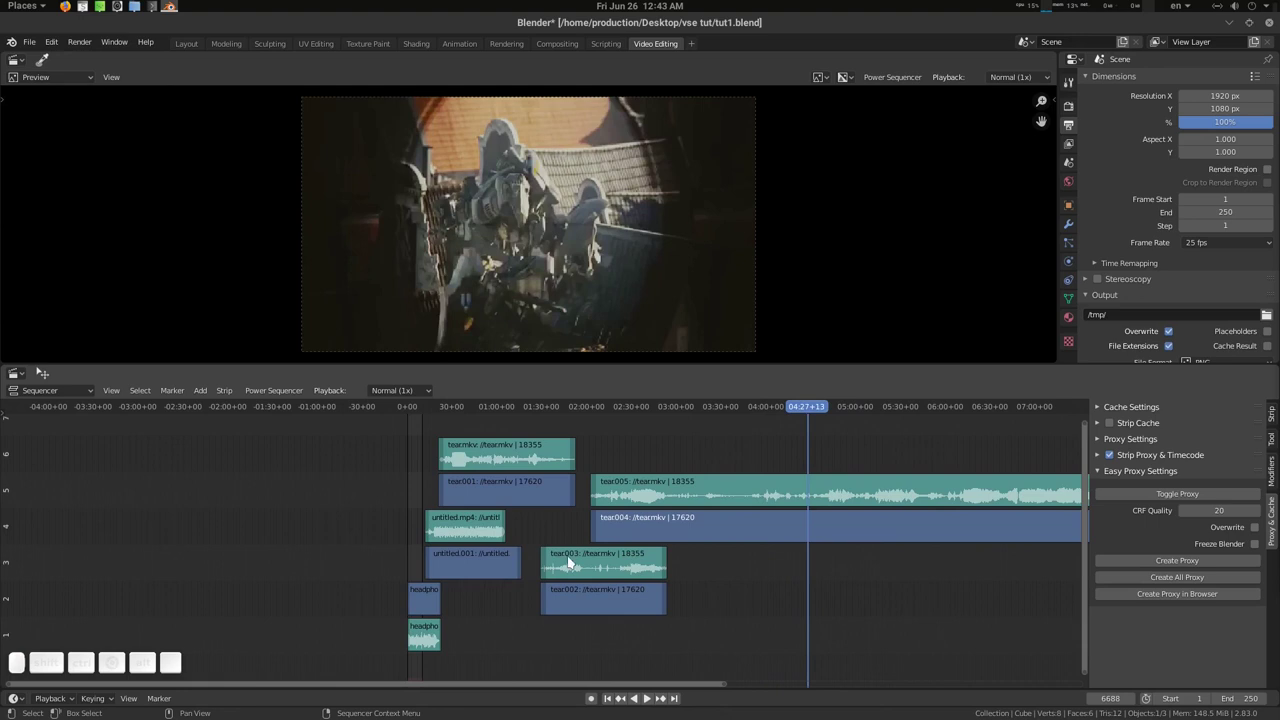
pyautogui.moveTo(634, 544); pyautogui.dragTo(603, 535)
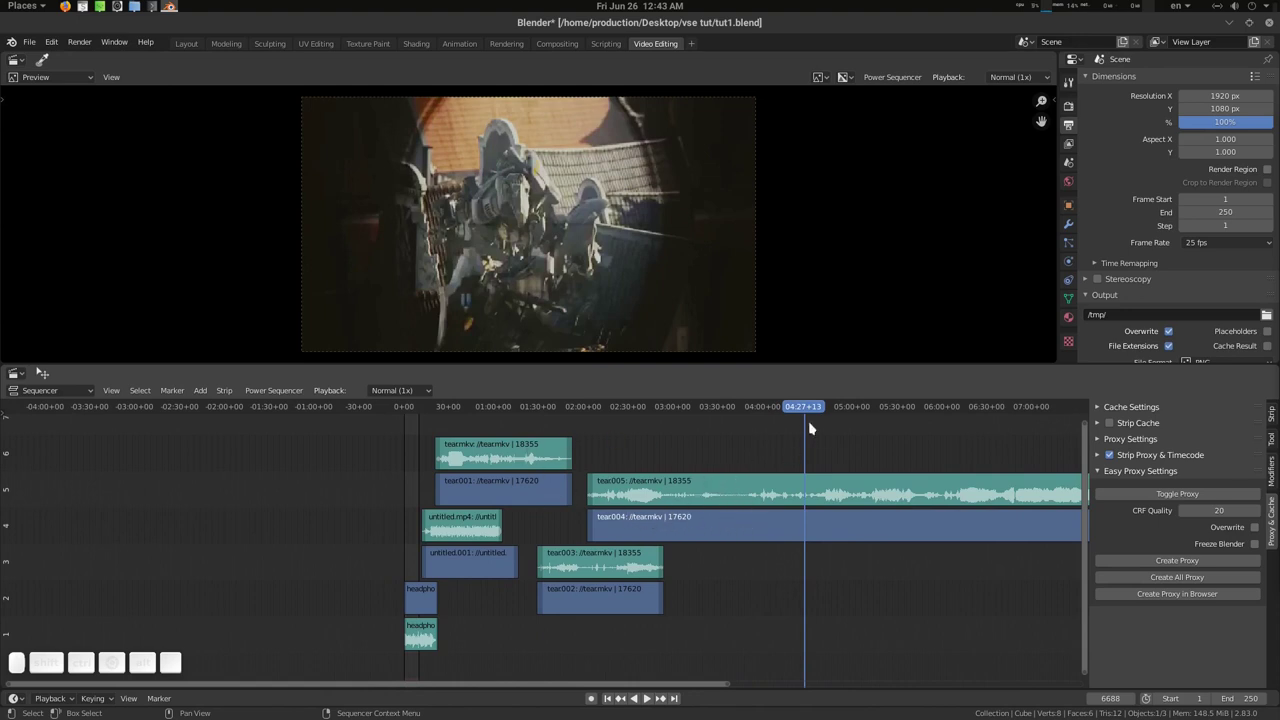
pyautogui.moveTo(809, 412); pyautogui.dragTo(672, 499)
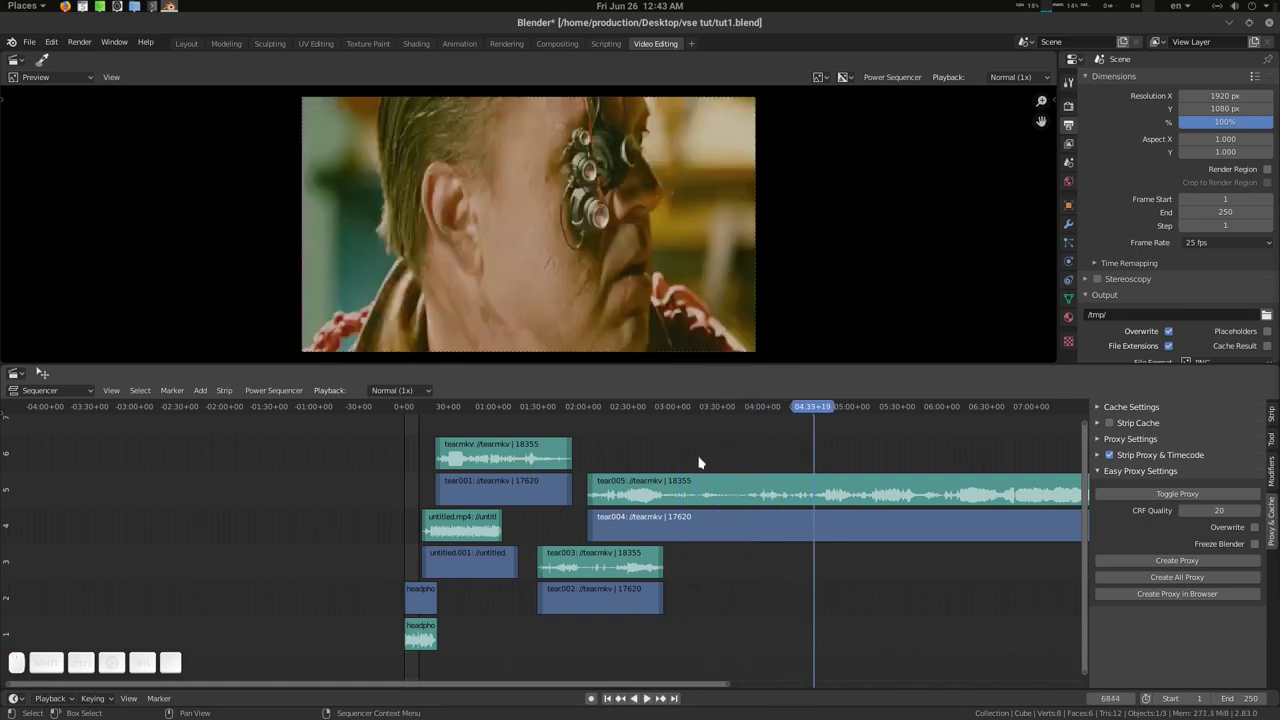
pyautogui.moveTo(821, 412); pyautogui.dragTo(483, 251)
pyautogui.moveTo(754, 408); pyautogui.dragTo(580, 250)
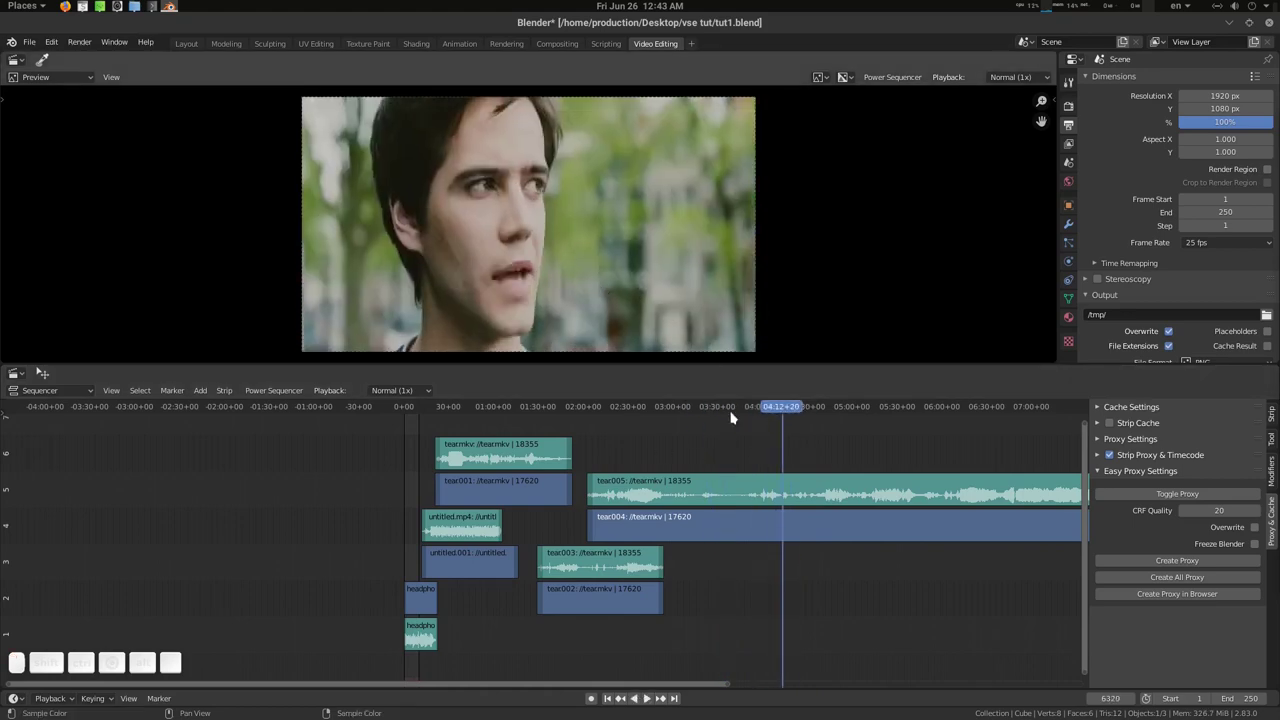
pyautogui.click(678, 499)
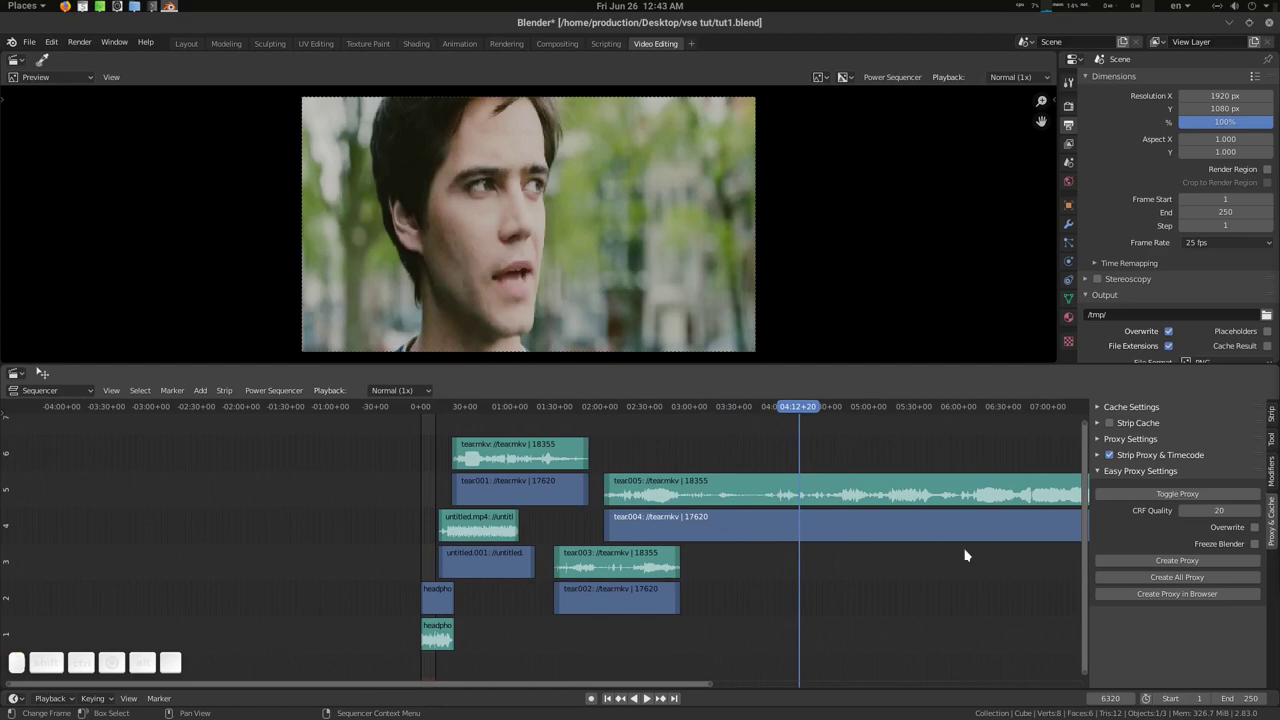
pyautogui.click(1159, 582)
pyautogui.click(778, 574)
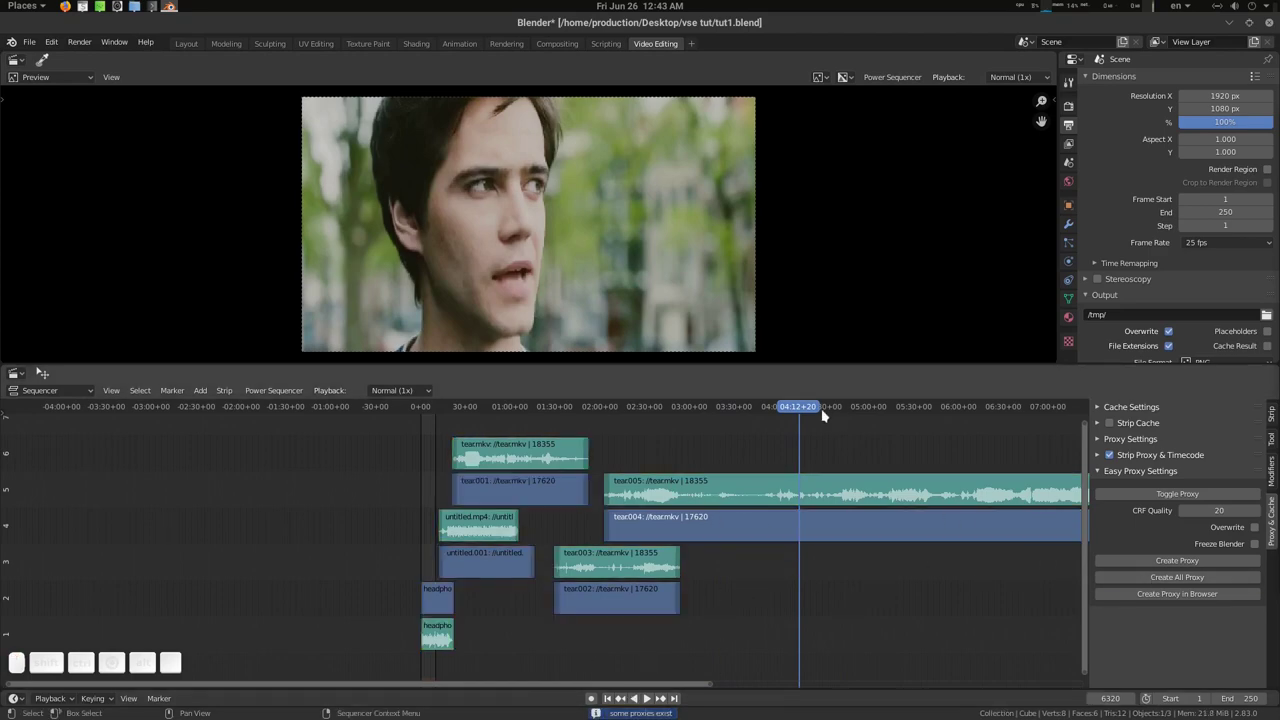
pyautogui.moveTo(794, 415); pyautogui.dragTo(641, 462)
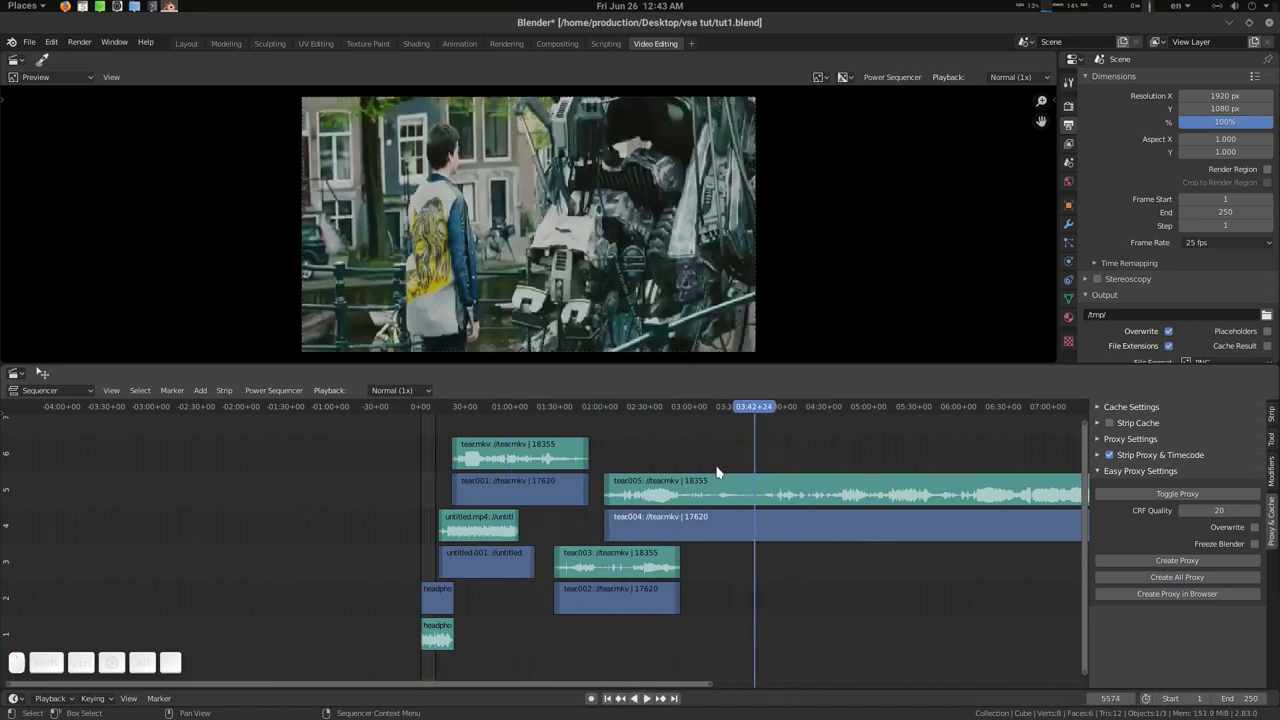
pyautogui.click(153, 4)
pyautogui.click(607, 133)
pyautogui.middleClick(873, 526)
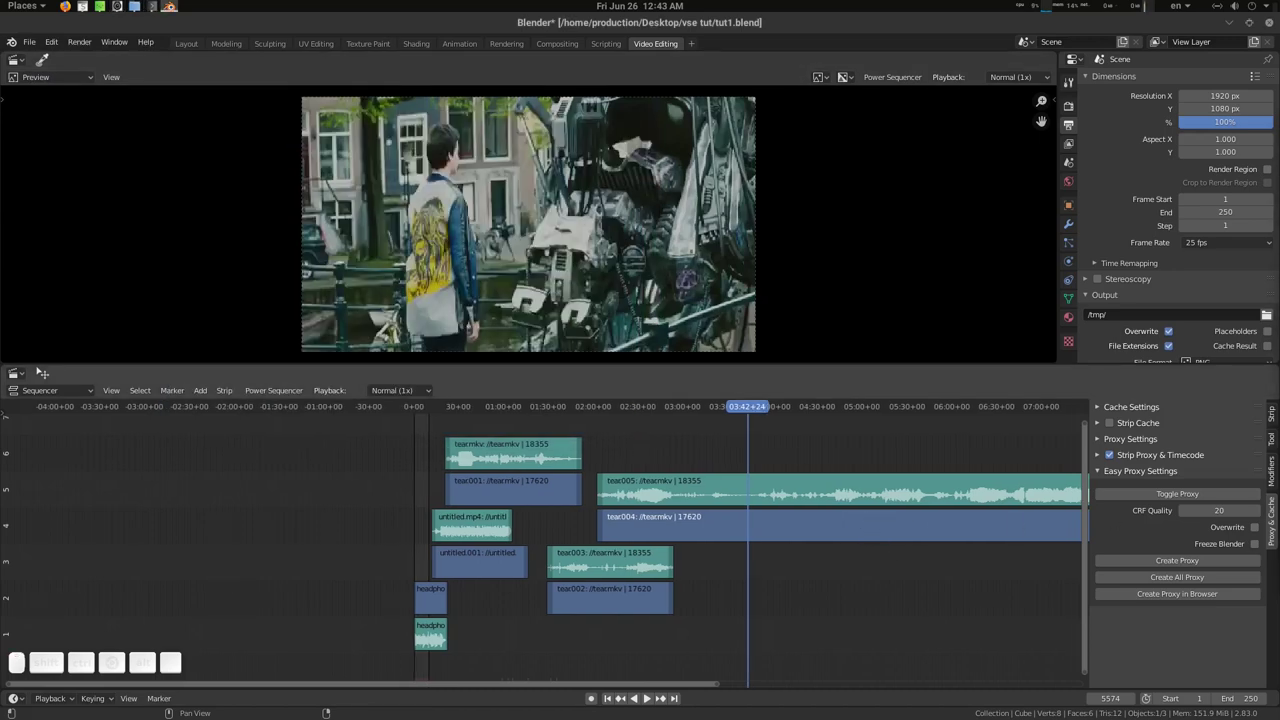
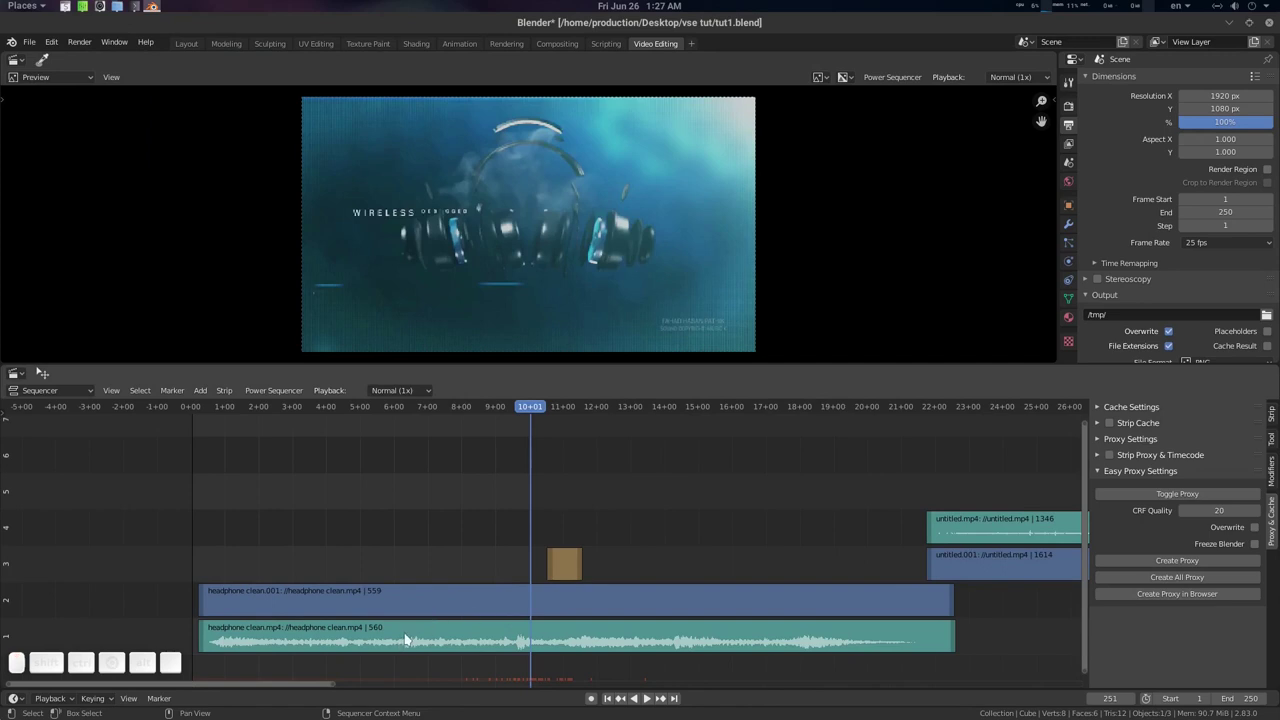
# - Select the headphone clean sound strip in the sequencer
pyautogui.click(409, 636)
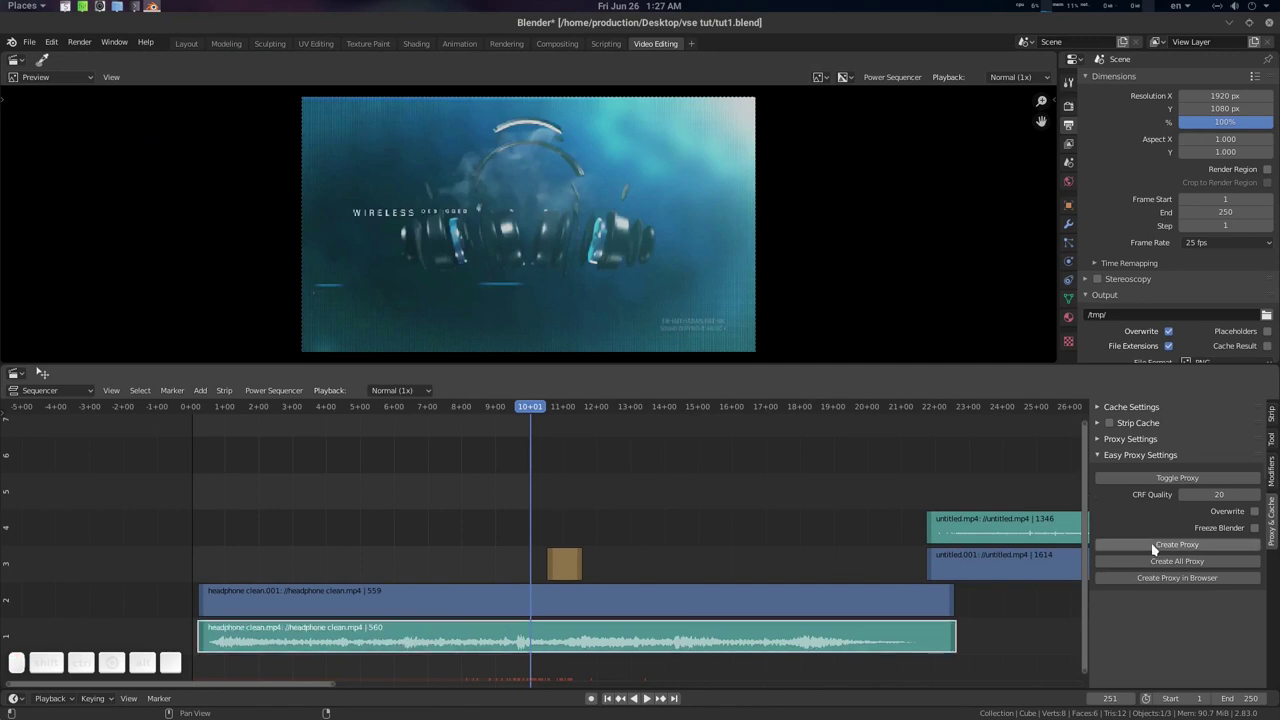
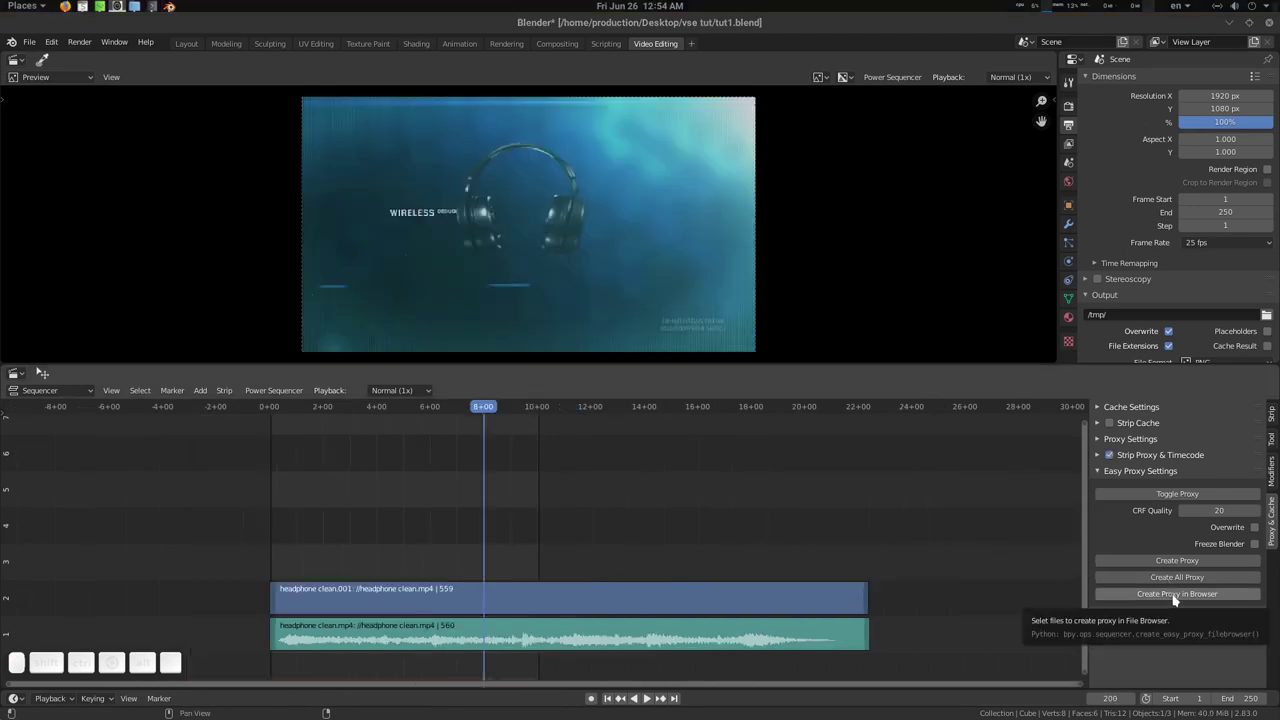
# - Build proxies for headphone clean.mp4, tear.mkv and untitled.mp4 via Create Proxy in Browser
pyautogui.click(1177, 596)
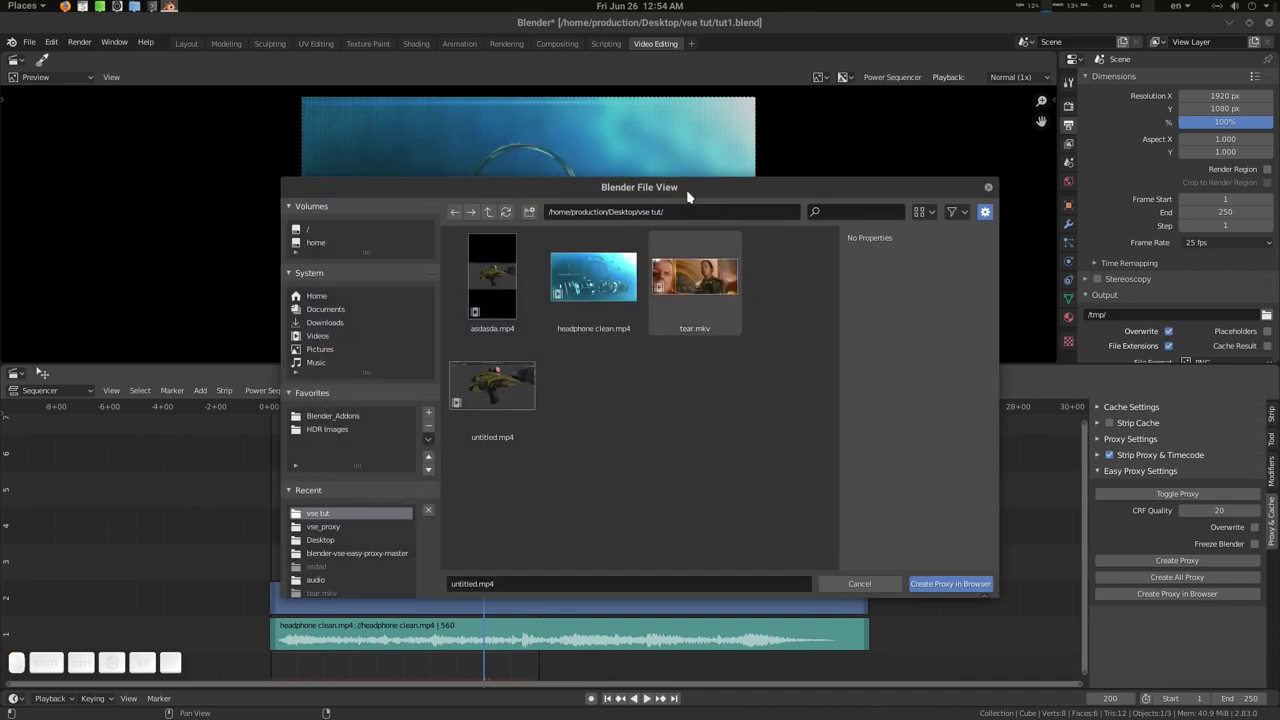
pyautogui.click(692, 190)
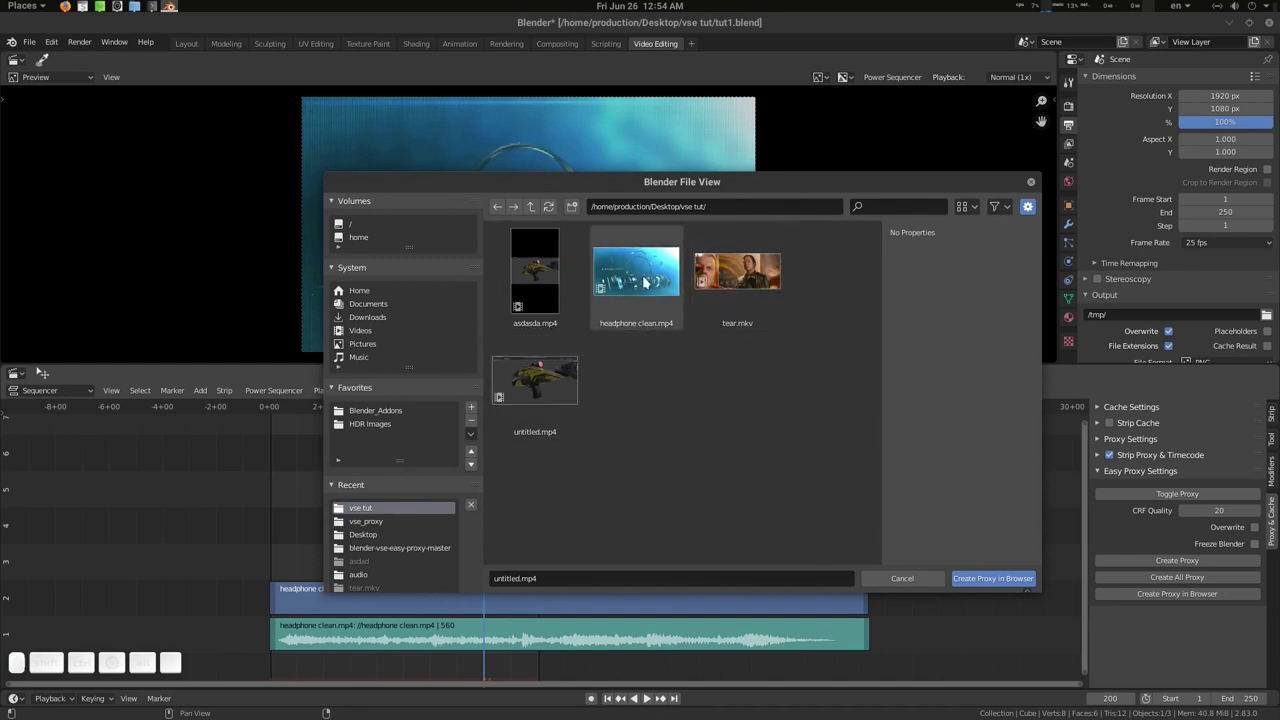
pyautogui.click(648, 280)
pyautogui.click(770, 292)
pyautogui.click(539, 408)
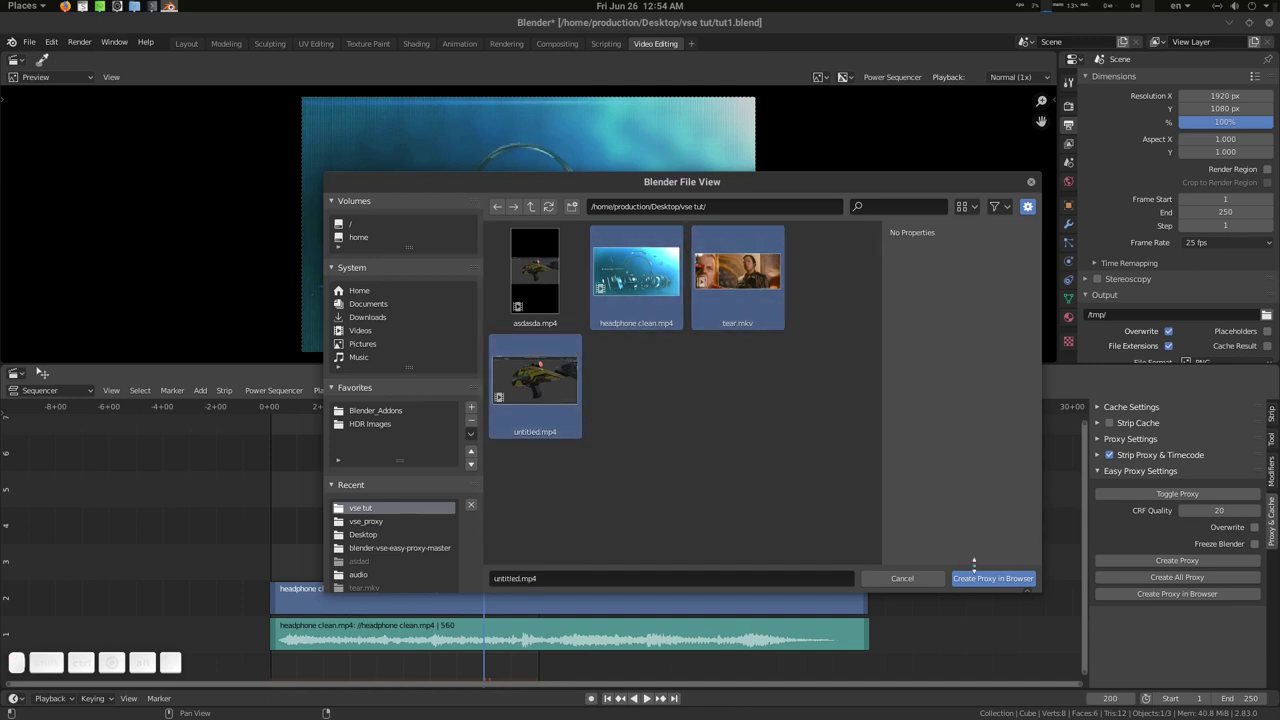
pyautogui.click(996, 580)
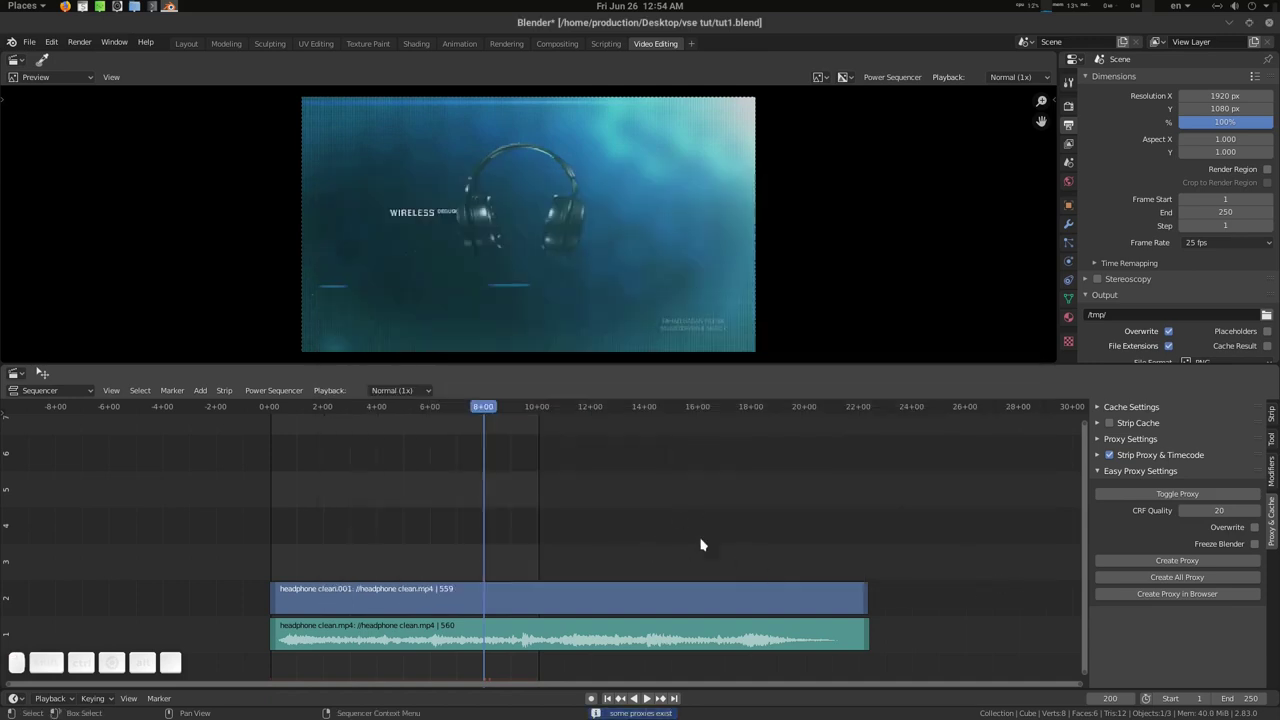
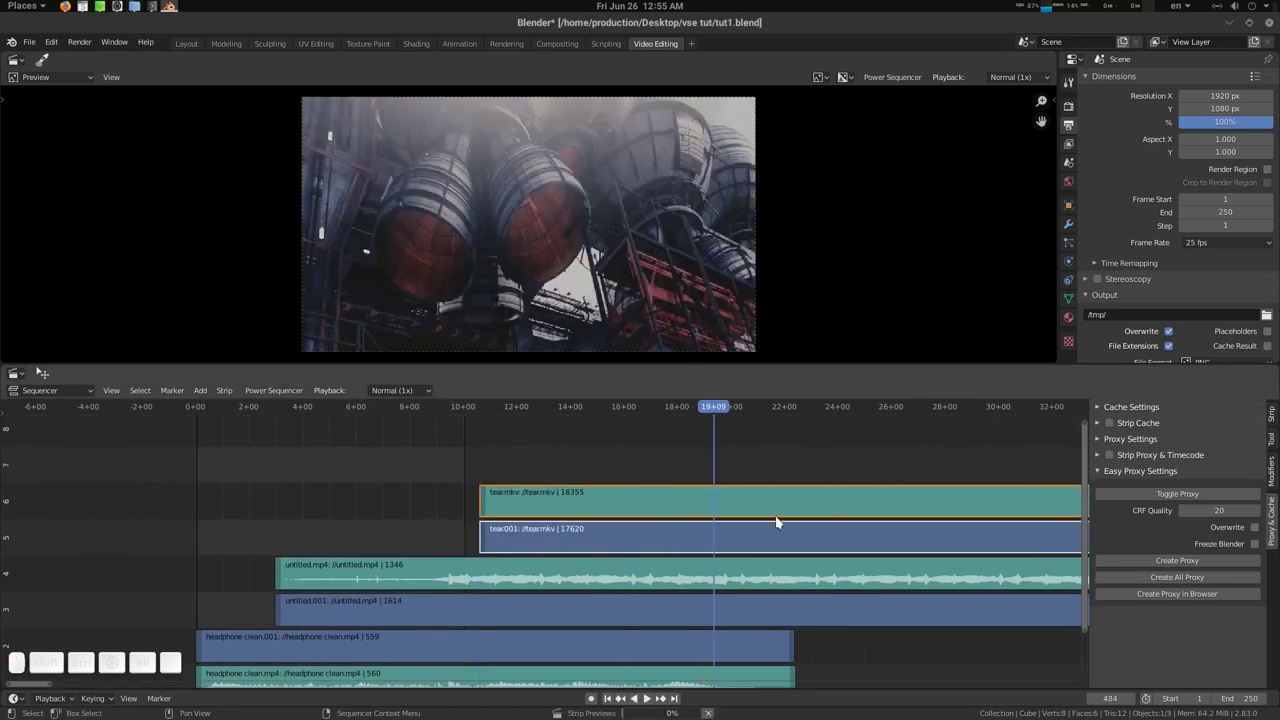
# - Stack untitled.mp4 and tear.mkv strips above the headphone clip and zoom the timeline out
pyautogui.click(759, 534)
pyautogui.click(1193, 499)
pyautogui.click(1193, 498)
pyautogui.click(827, 452)
pyautogui.moveTo(725, 410); pyautogui.dragTo(969, 126)
pyautogui.scroll(-3)
pyautogui.middleClick(891, 513)
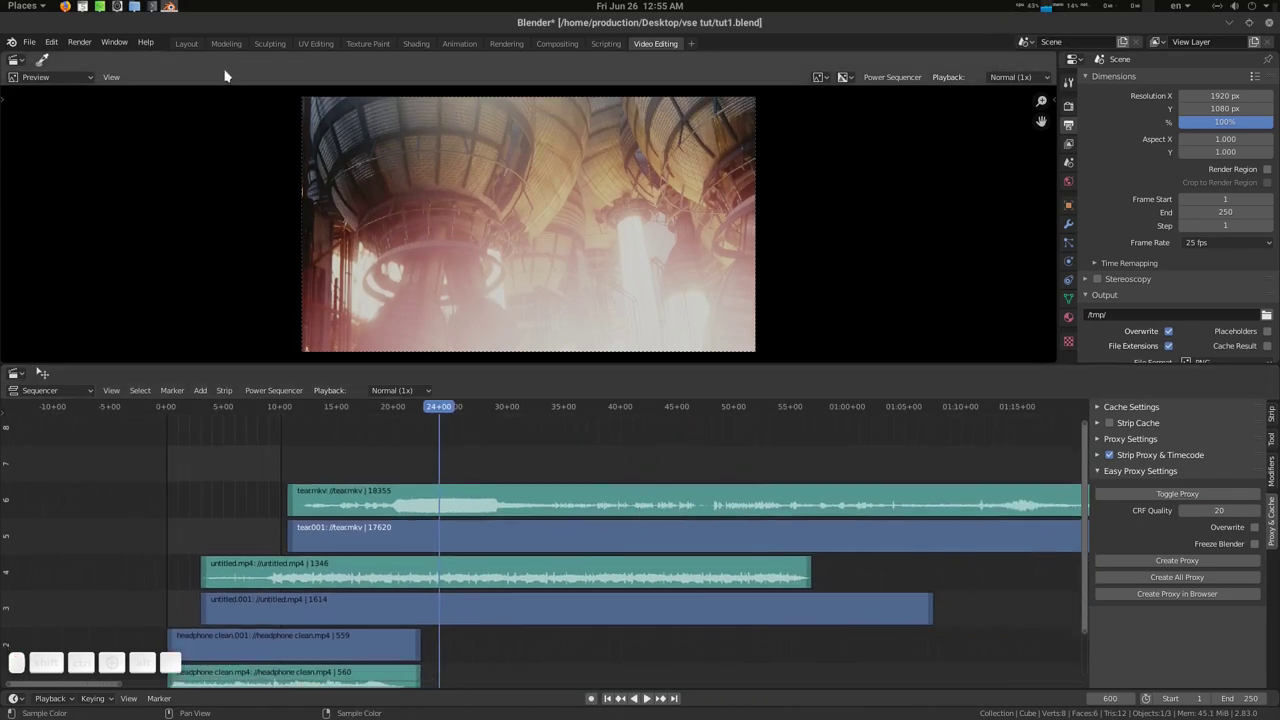
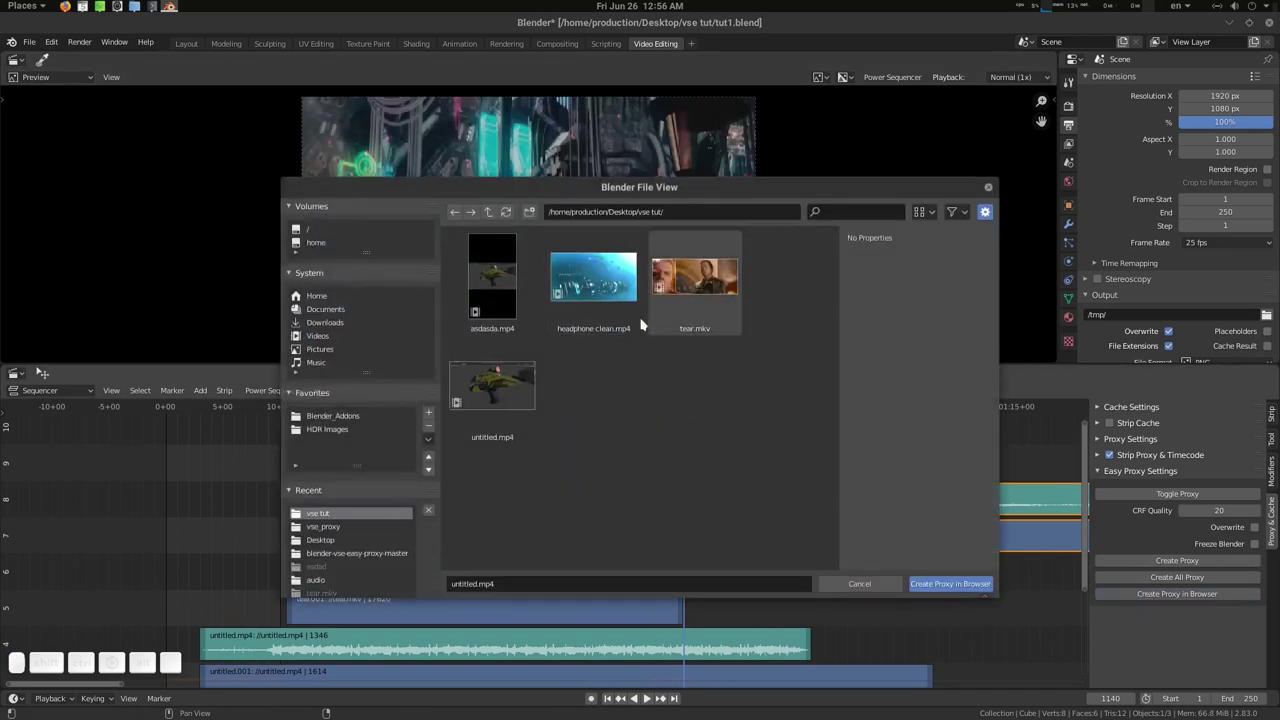
# - Recreate proxies for headphone clean.mp4, tear.mkv and untitled.mp4 from the file browser
pyautogui.click(615, 280)
pyautogui.click(515, 386)
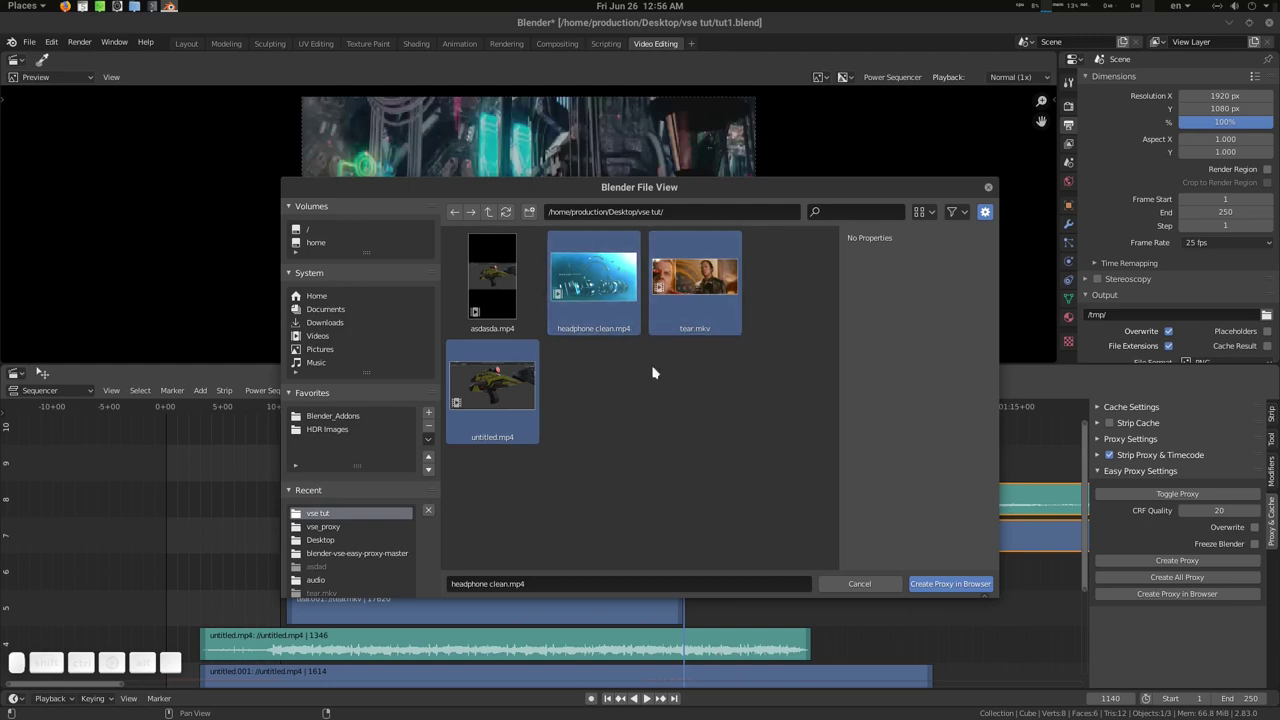
pyautogui.click(965, 592)
pyautogui.click(741, 465)
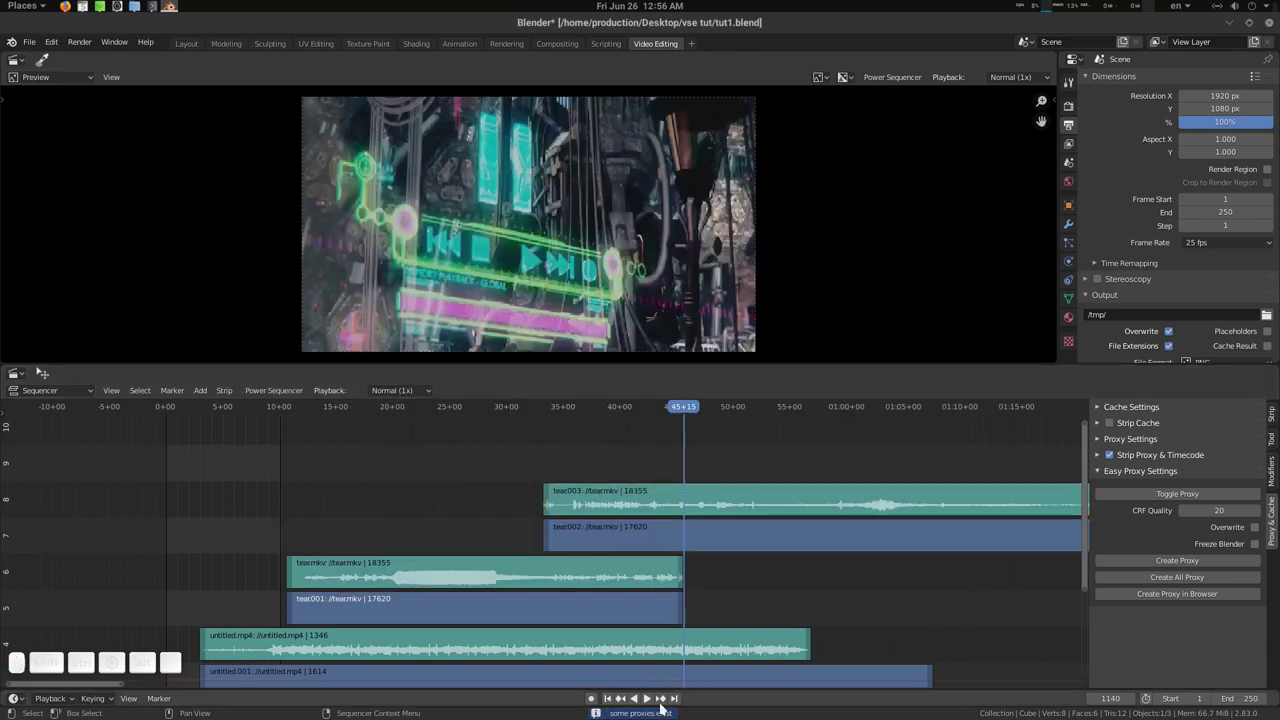
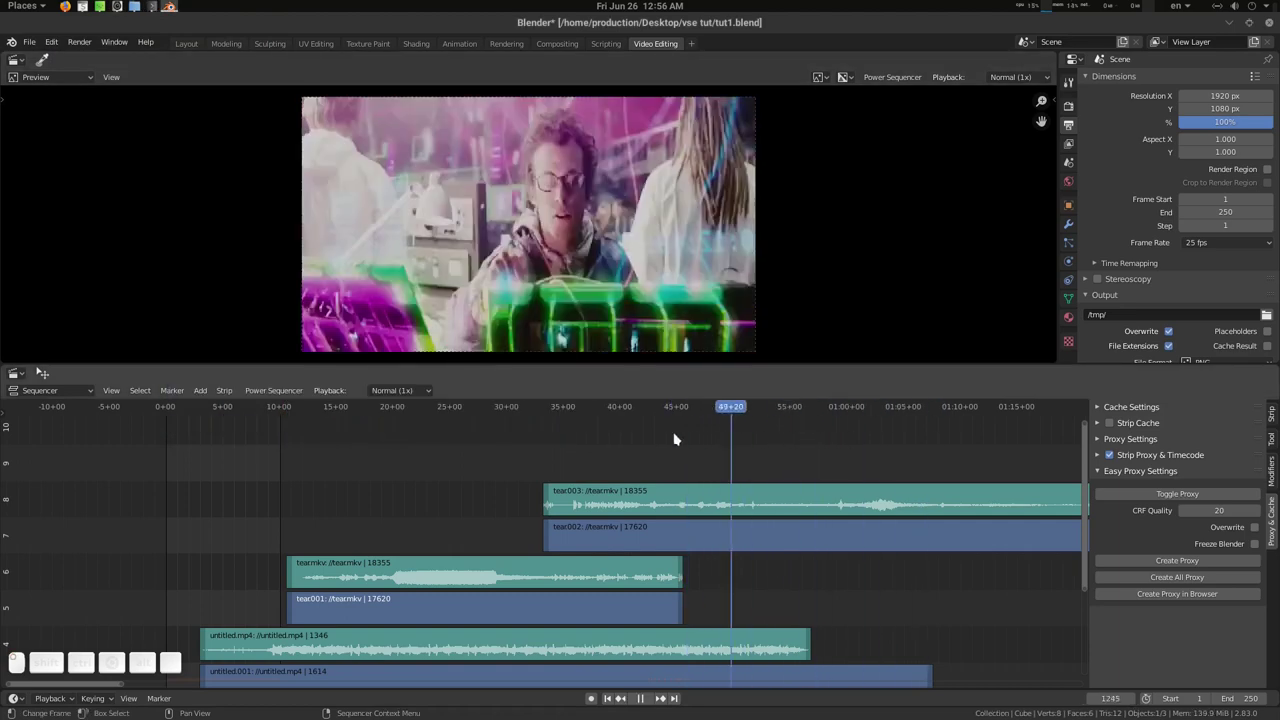
# - Scrub the playhead back to an earlier frame of the clips
pyautogui.moveTo(671, 558); pyautogui.dragTo(1013, 560)
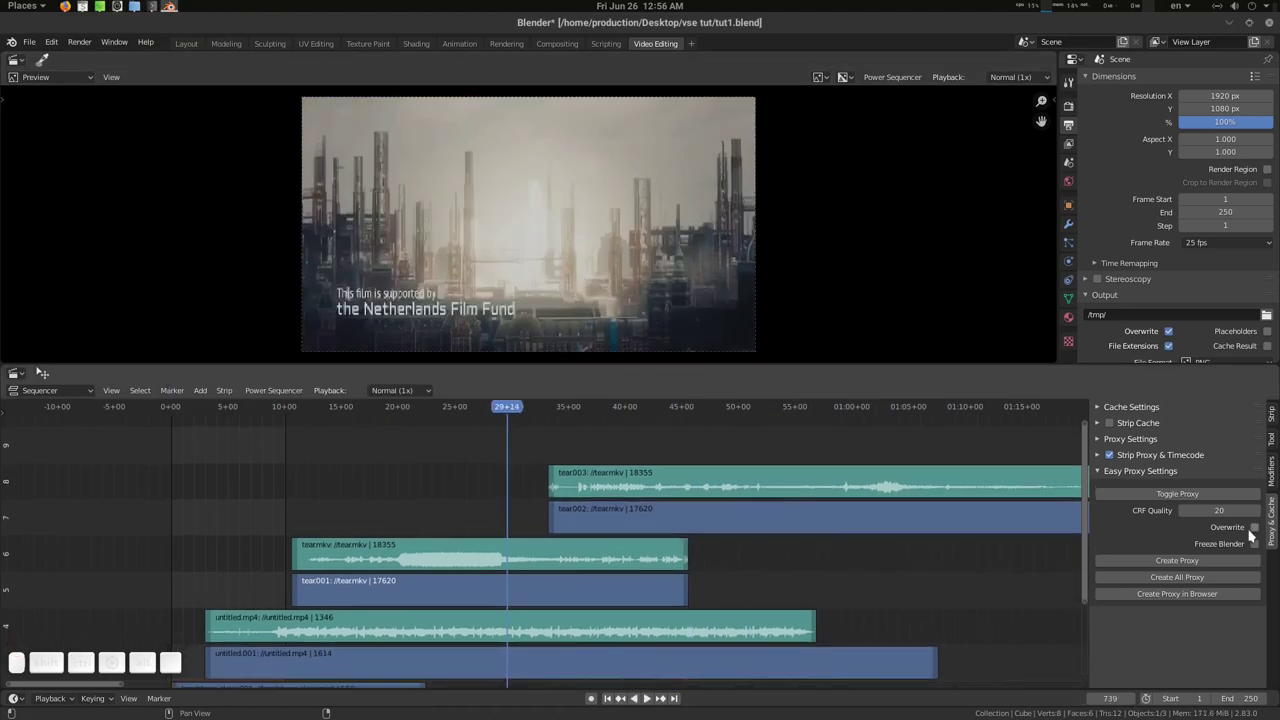
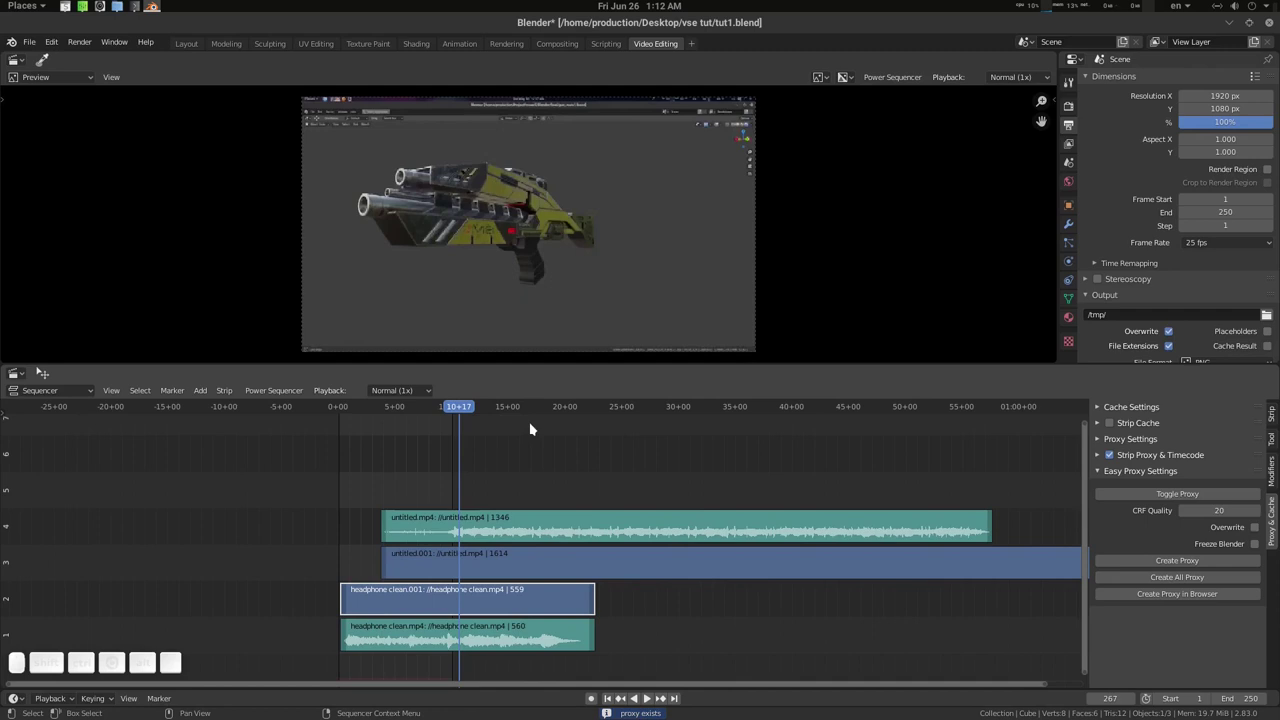
# - Select the untitled.001 strip and enable Overwrite for existing proxies
pyautogui.moveTo(532, 414); pyautogui.dragTo(591, 545)
pyautogui.moveTo(592, 545); pyautogui.dragTo(614, 546)
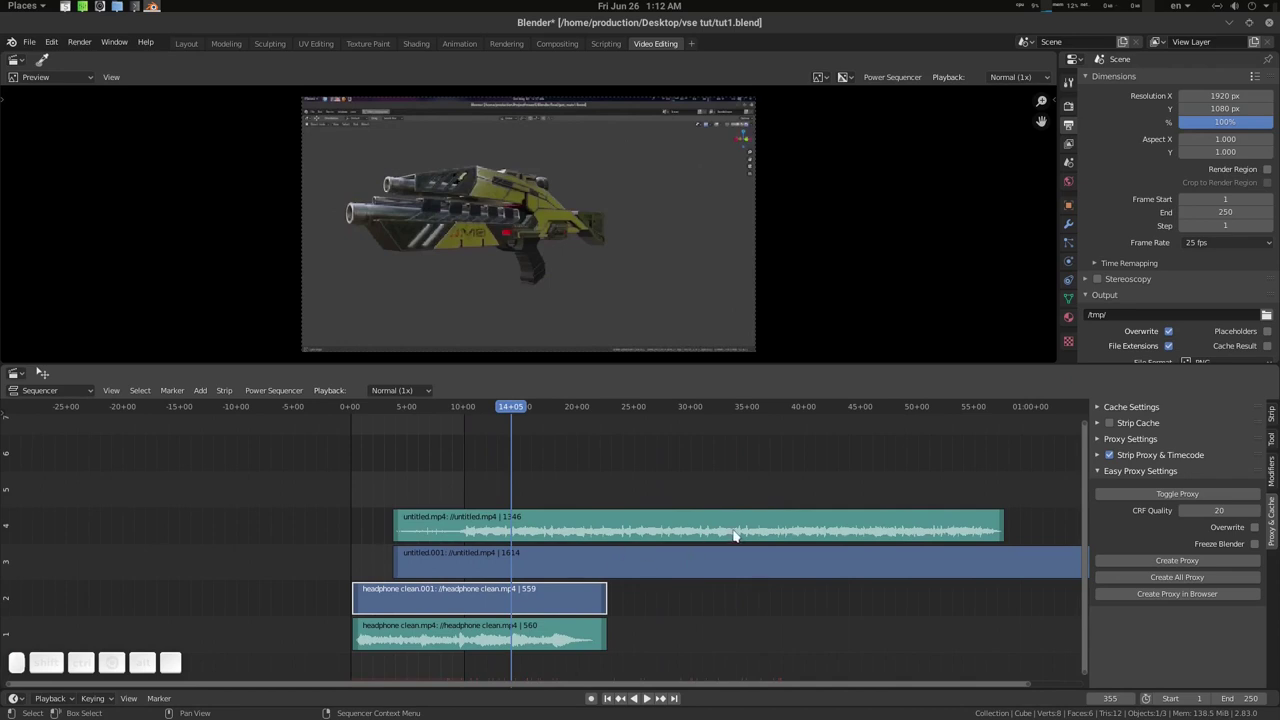
pyautogui.click(710, 550)
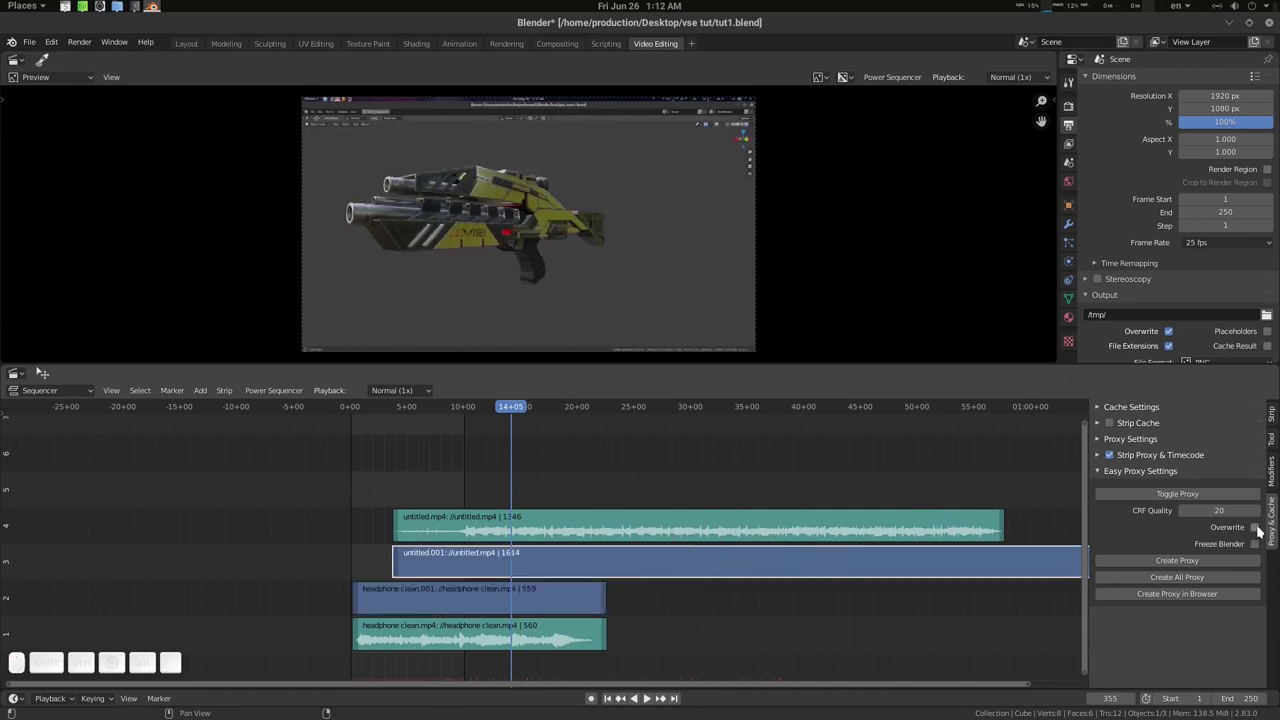
pyautogui.click(1262, 528)
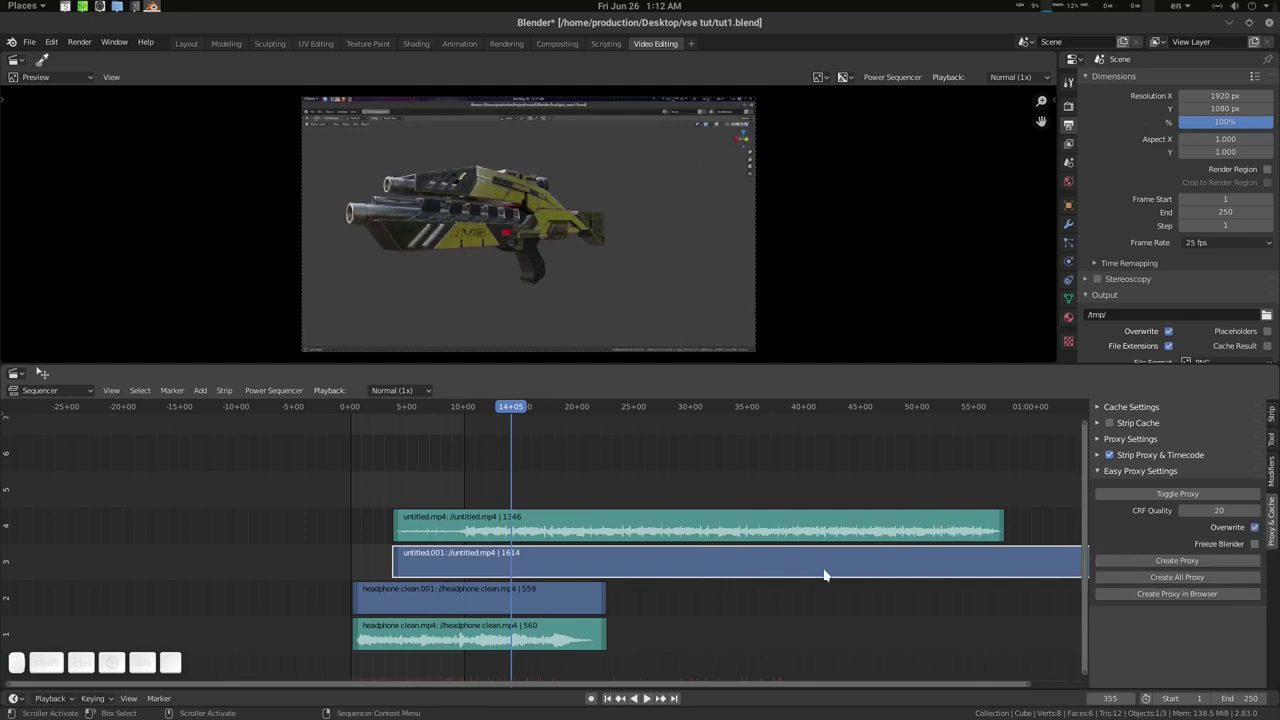
pyautogui.click(1148, 581)
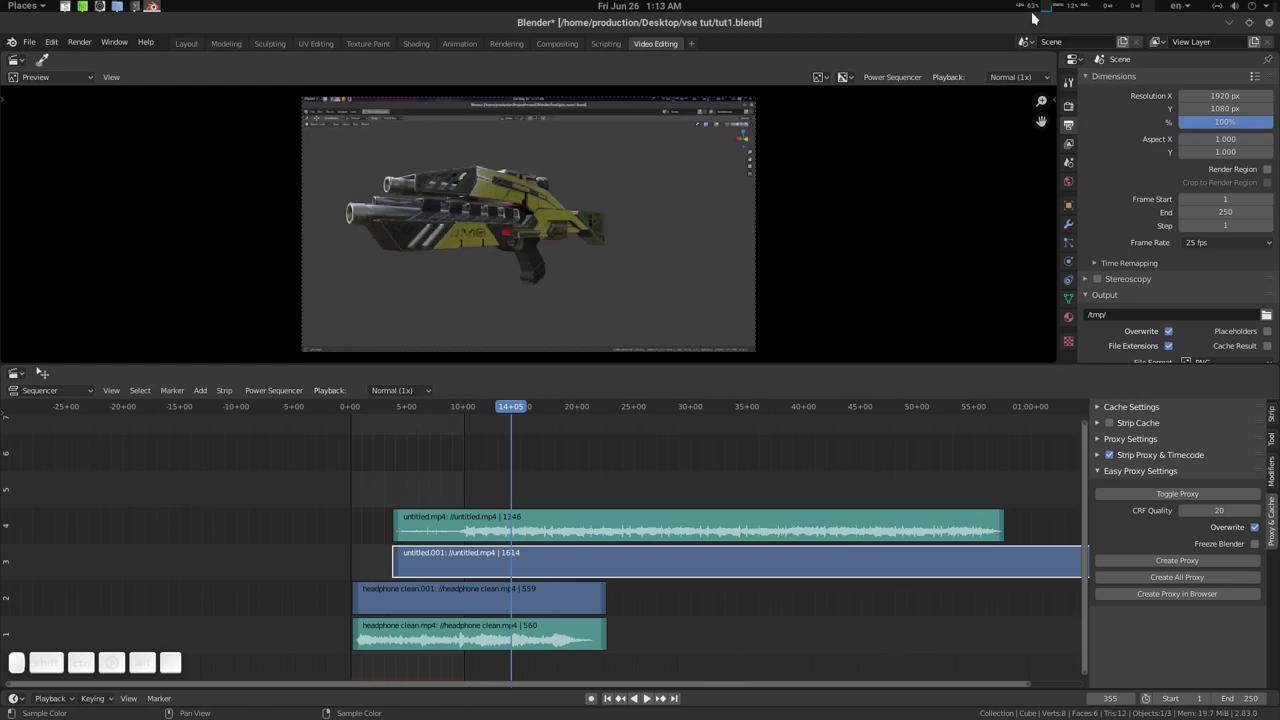
# - Scrub through the gun video and enable Freeze Blender while transcoding
pyautogui.click(138, 4)
pyautogui.click(440, 29)
pyautogui.moveTo(544, 406); pyautogui.dragTo(719, 495)
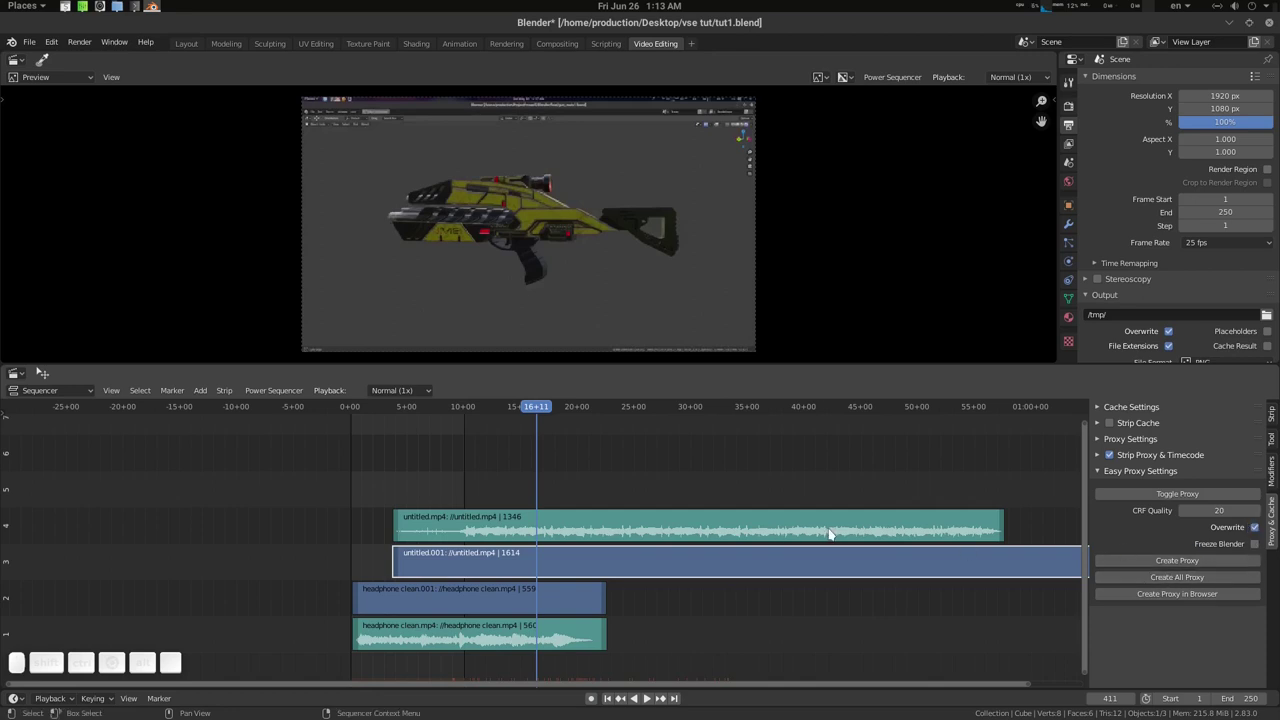
pyautogui.moveTo(829, 533); pyautogui.dragTo(1032, 539)
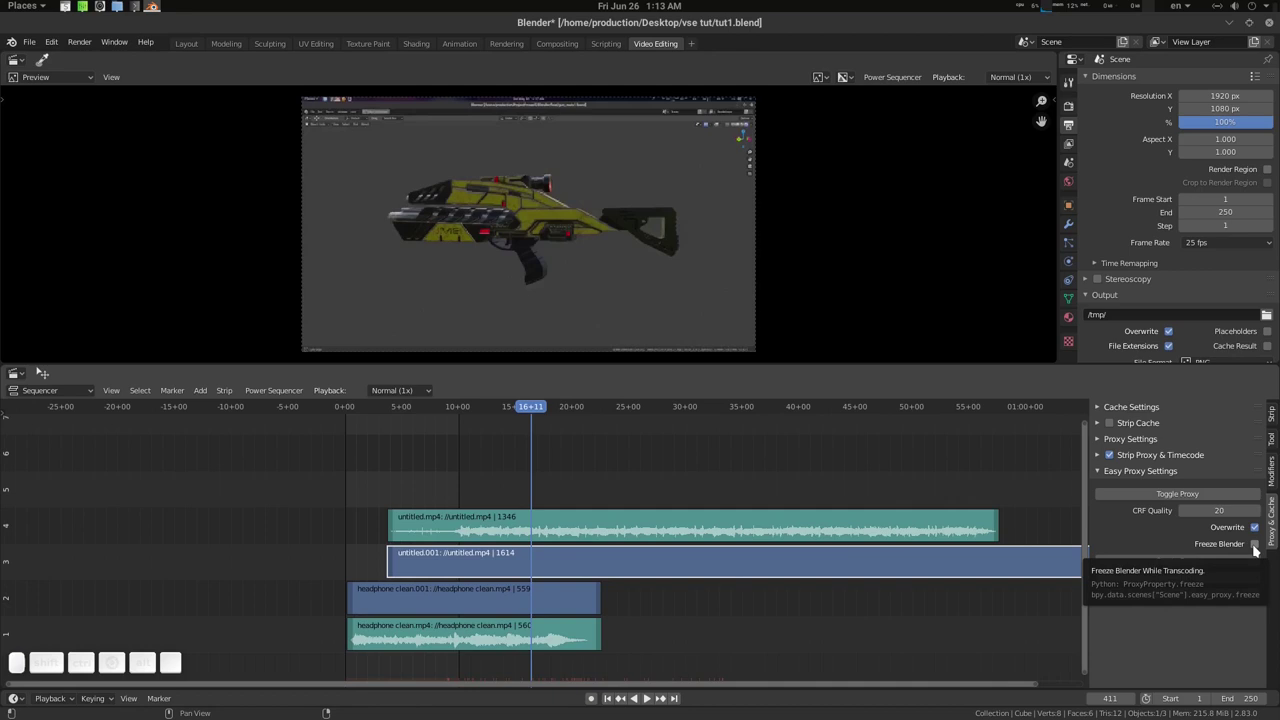
pyautogui.moveTo(871, 538); pyautogui.dragTo(1125, 537)
pyautogui.click(1261, 550)
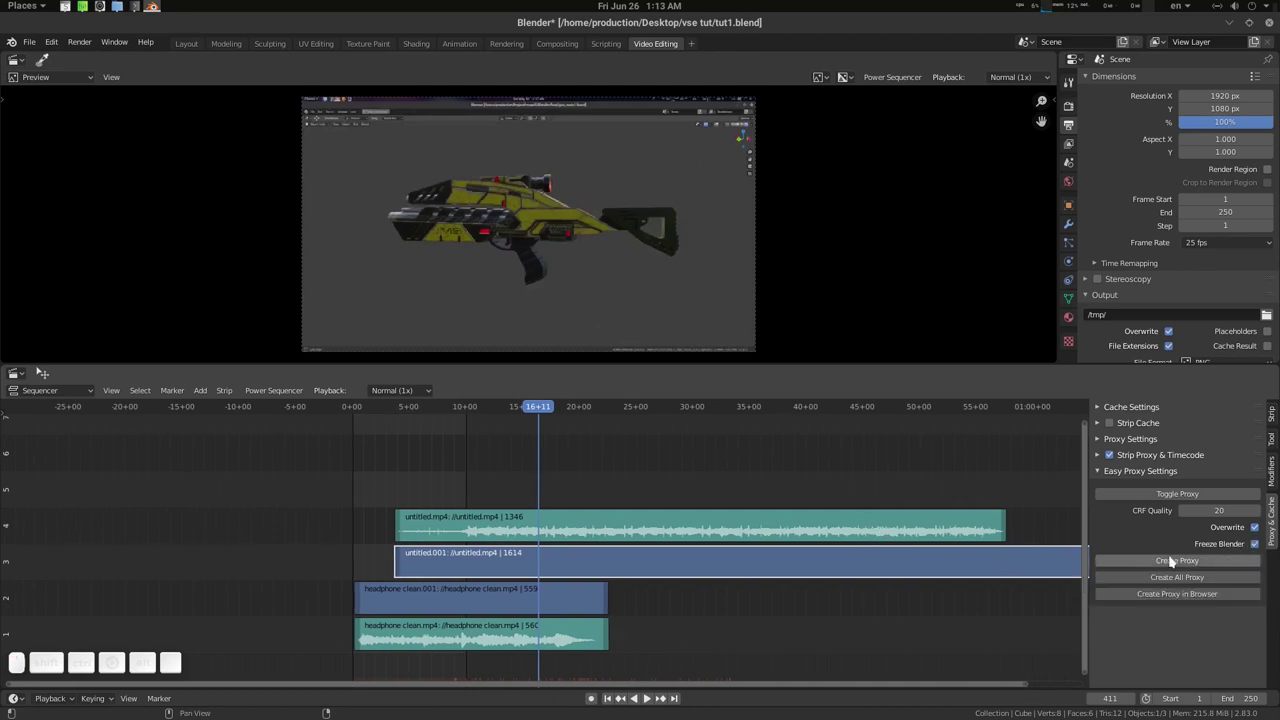
# - Create proxies for every strip and wait for the Transcoding Done message
pyautogui.click(1186, 582)
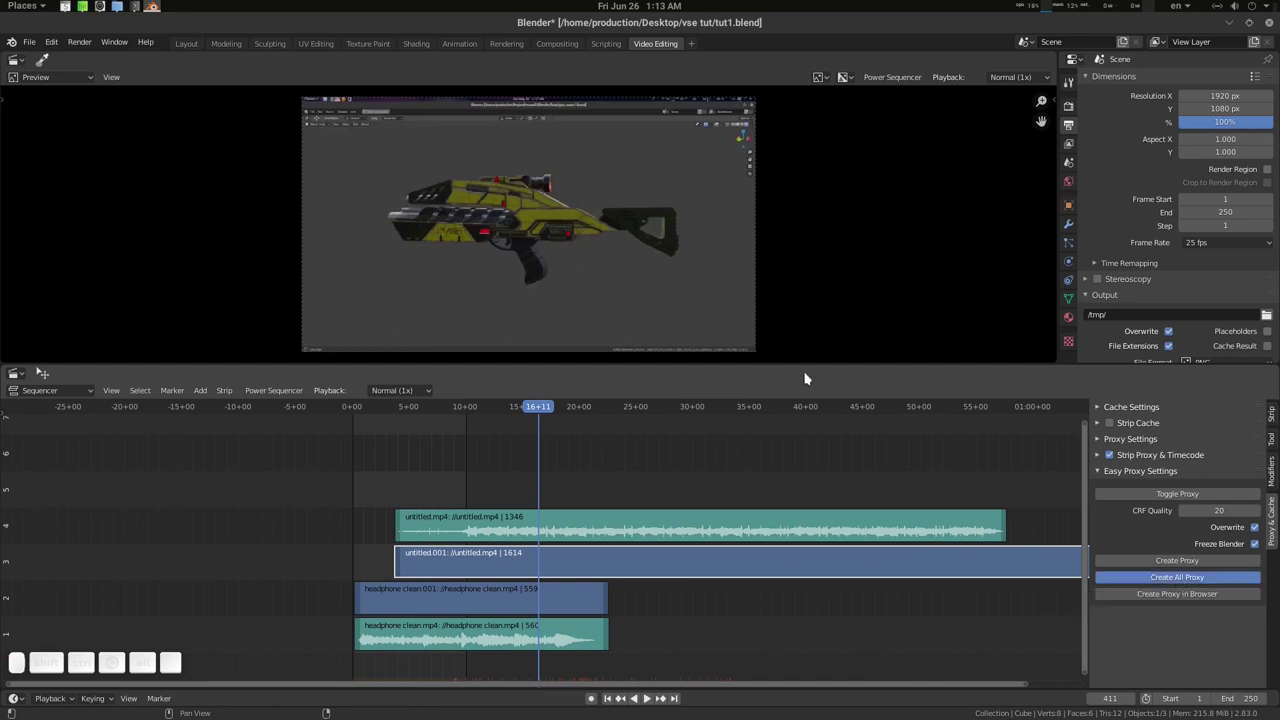
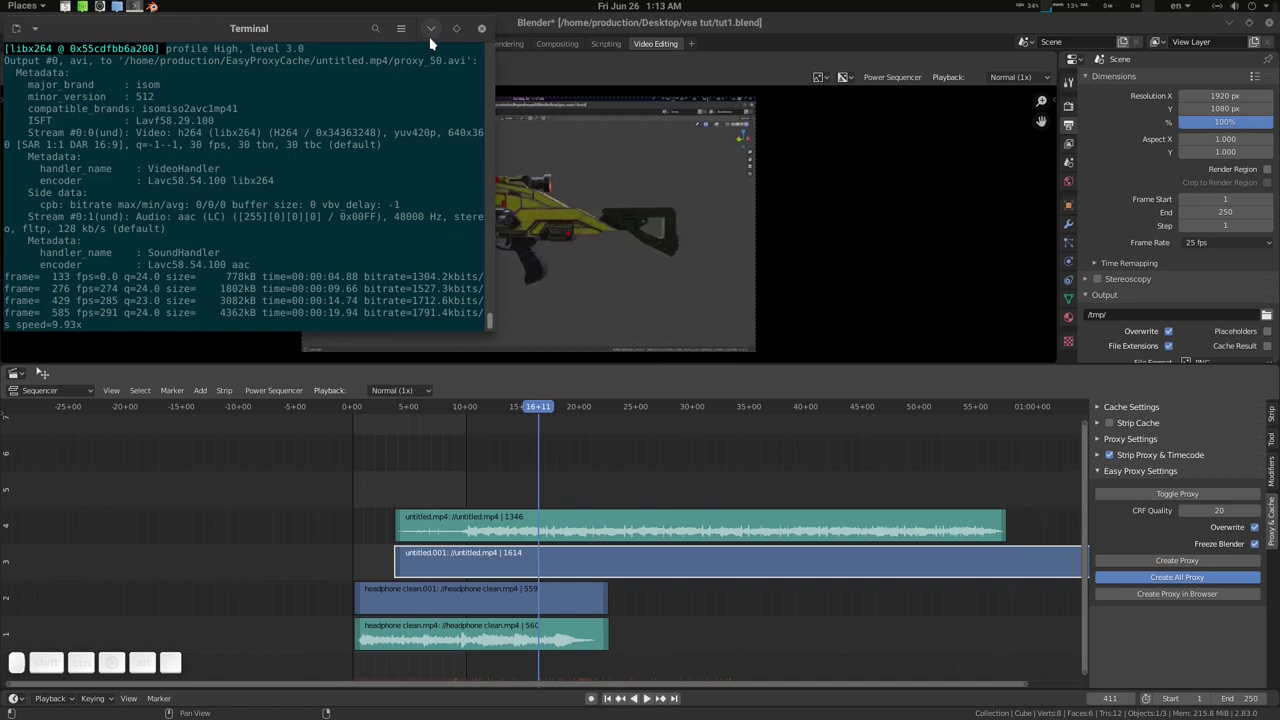
pyautogui.click(438, 34)
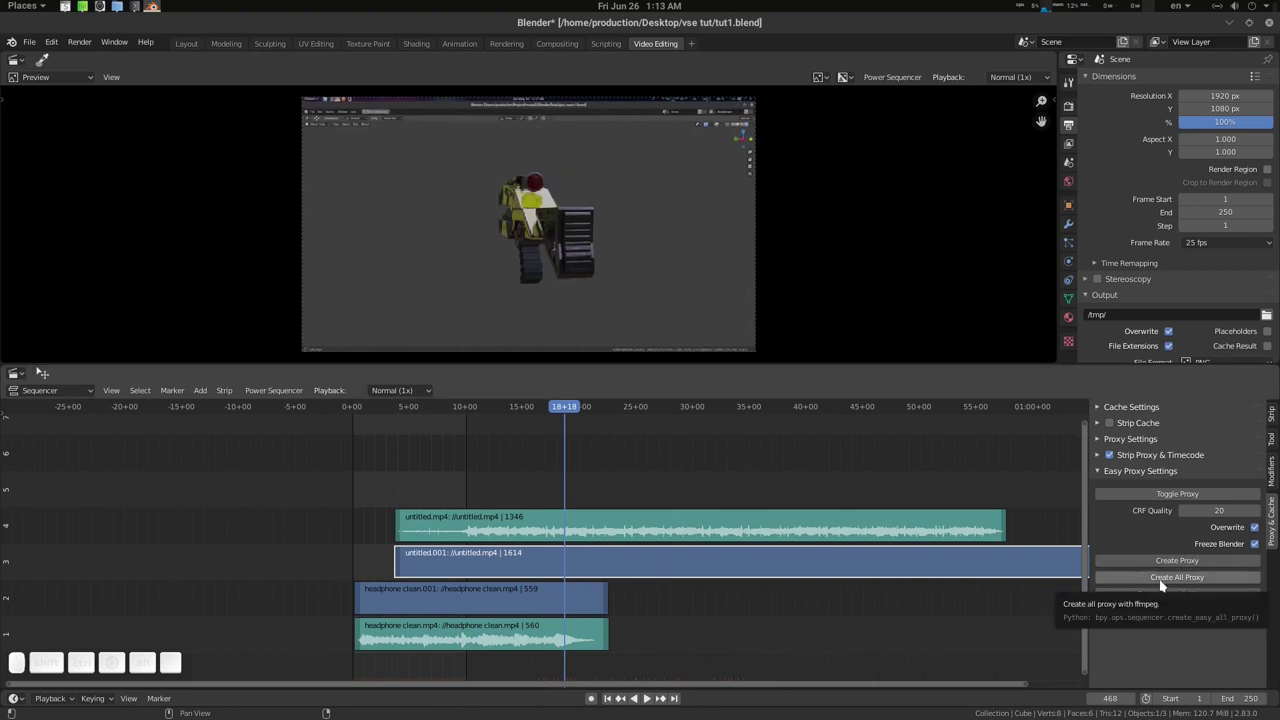
pyautogui.click(1166, 583)
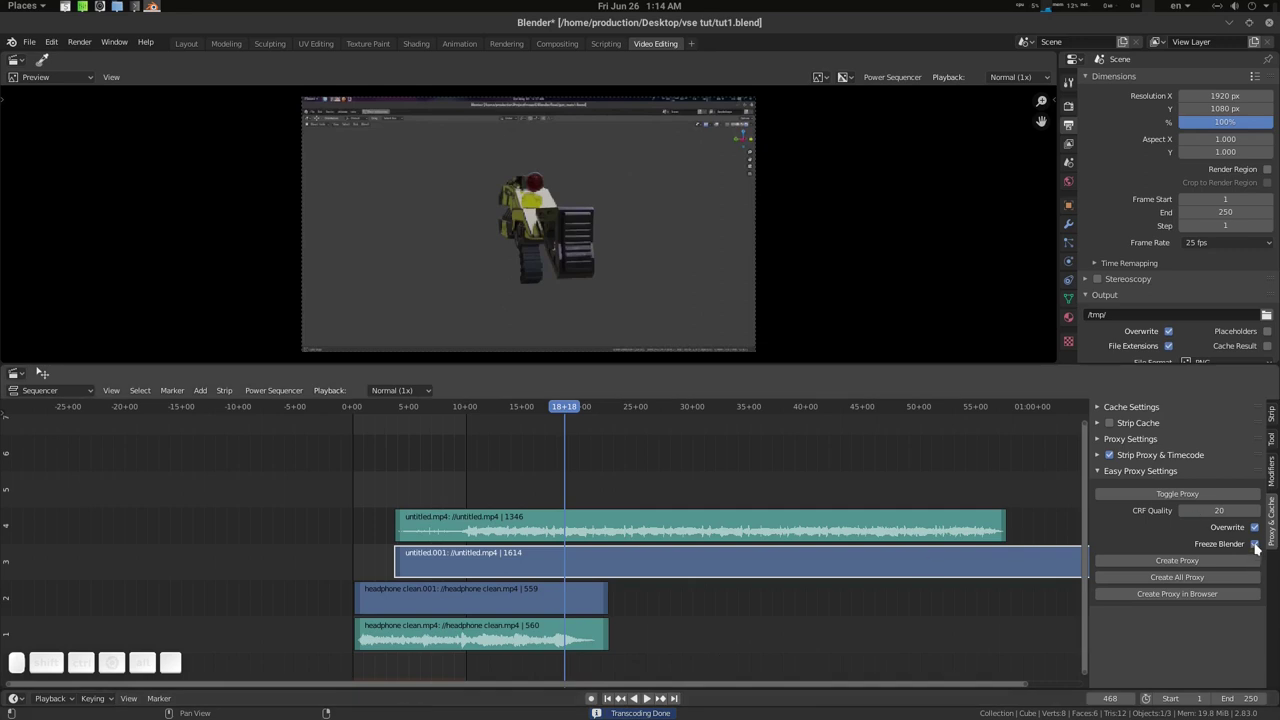
# - Turn off Freeze Blender and Overwrite, set CRF Quality to 4, and build a proxy for untitled.001
pyautogui.click(1261, 548)
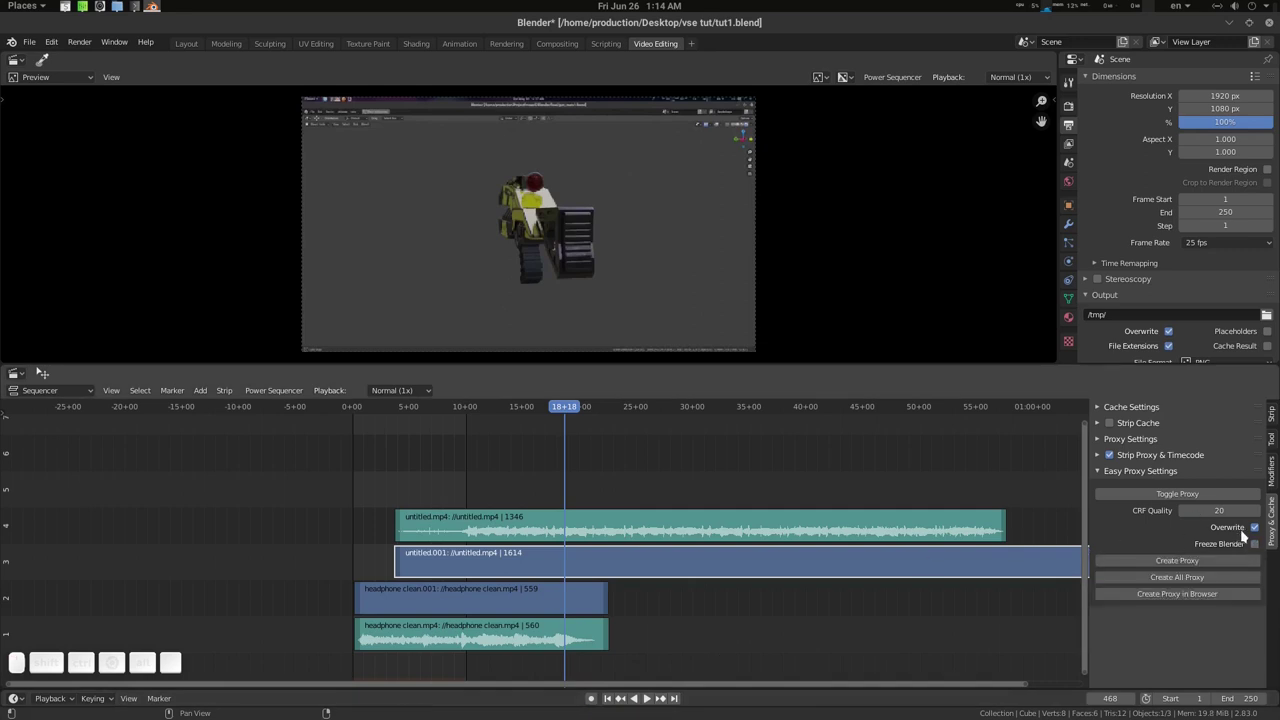
pyautogui.click(1257, 533)
pyautogui.moveTo(778, 575); pyautogui.dragTo(1149, 547)
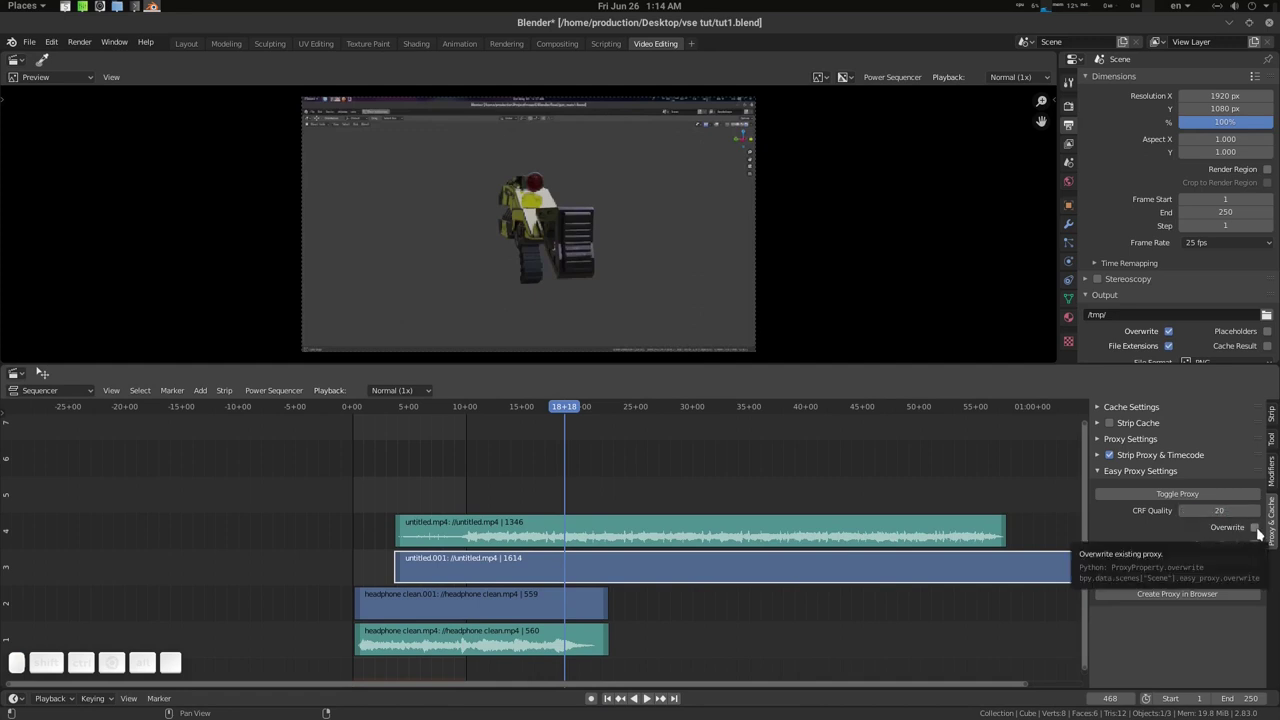
pyautogui.click(1263, 531)
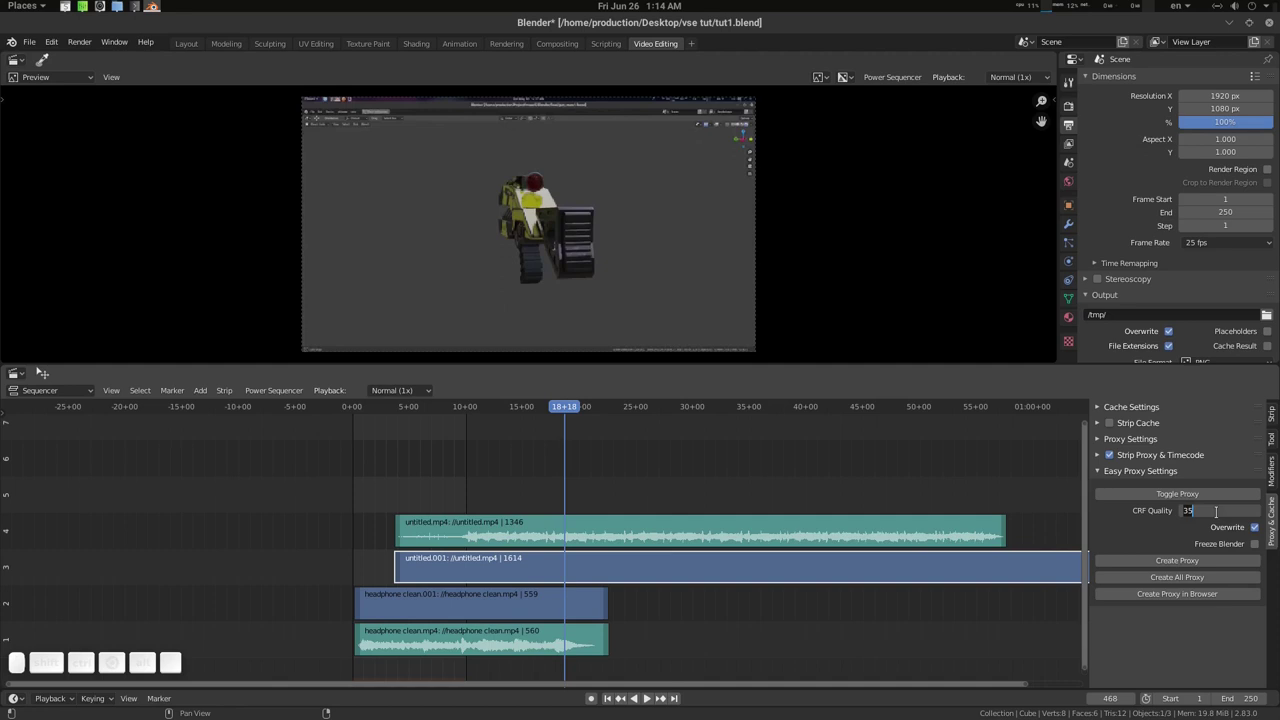
pyautogui.press('5')
pyautogui.press('0')
pyautogui.press('Return')
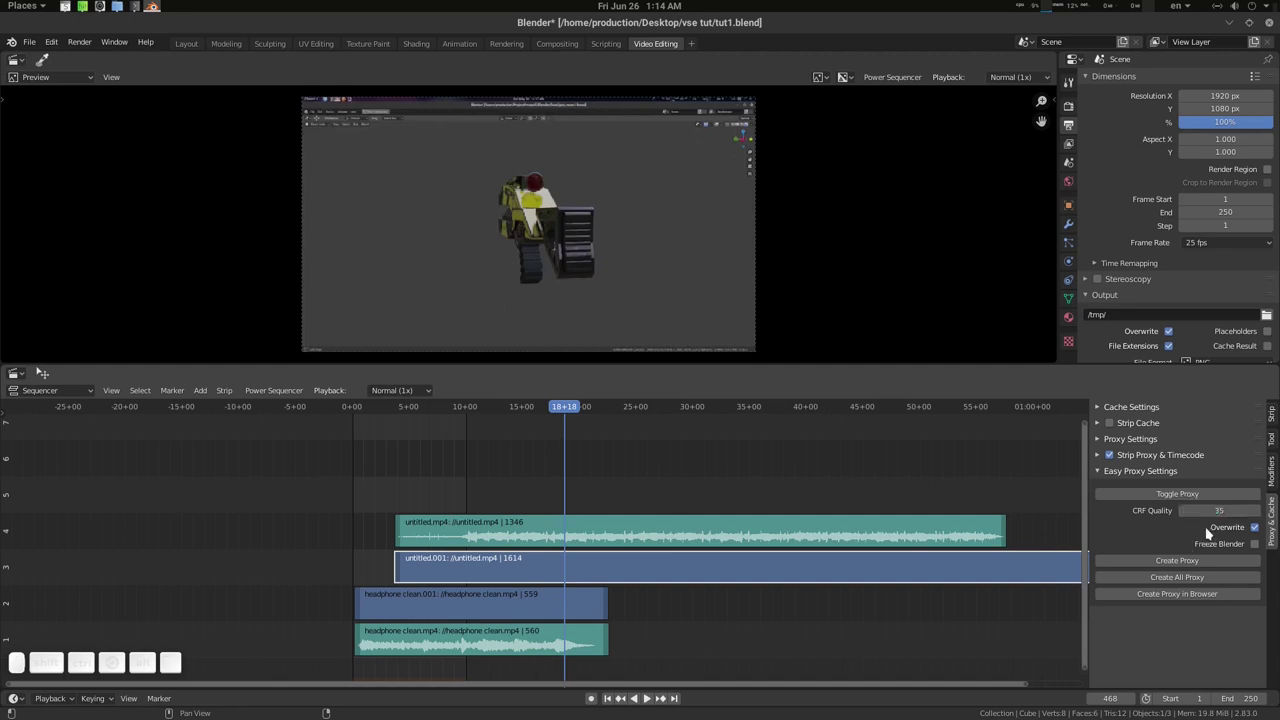
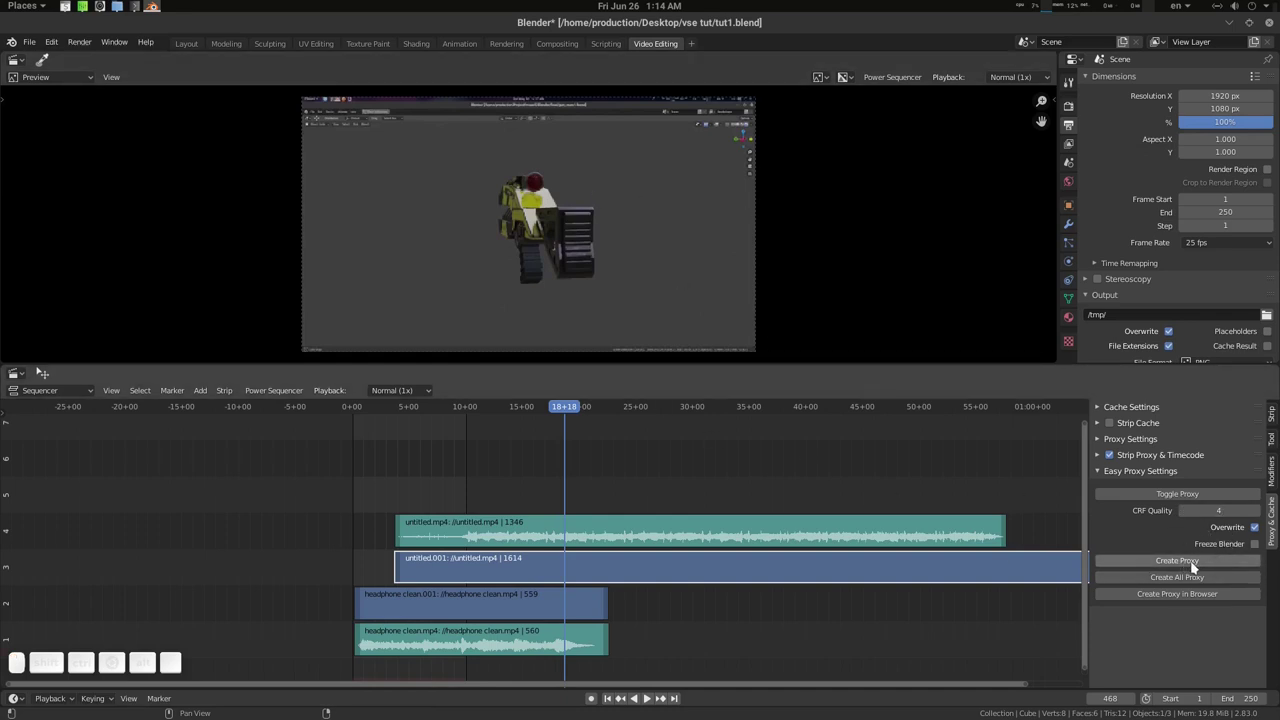
pyautogui.click(1196, 579)
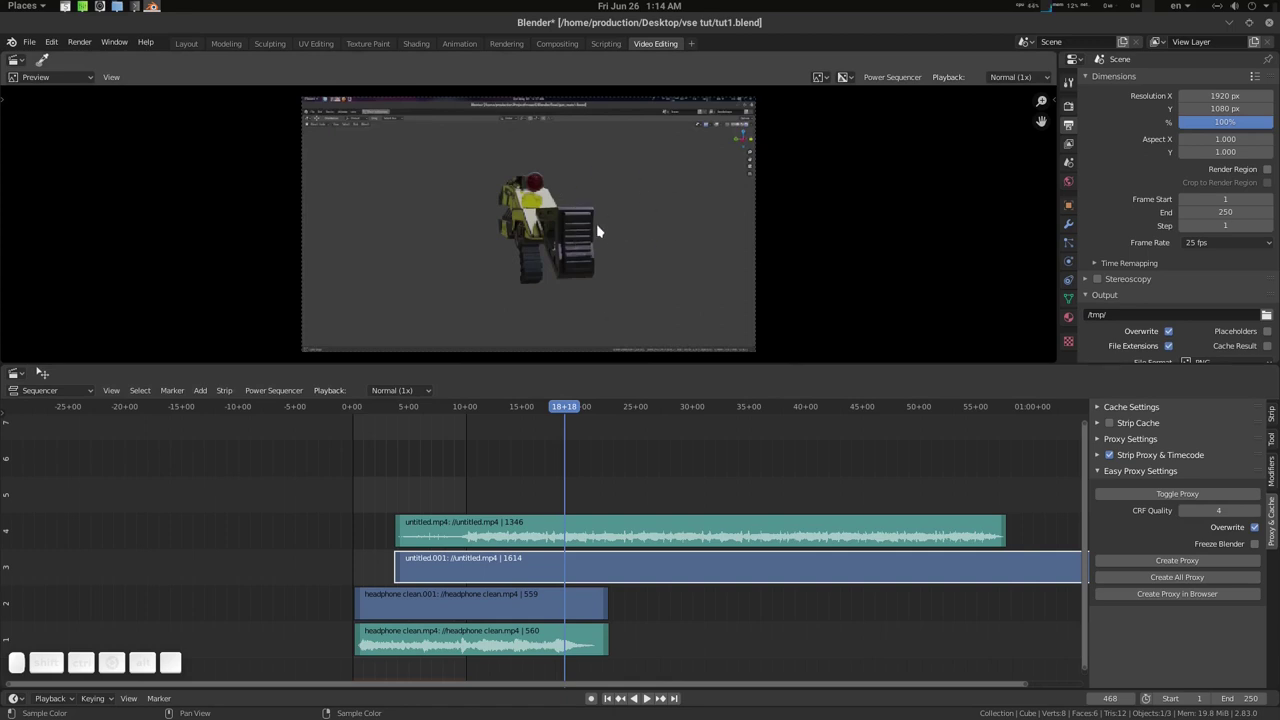
pyautogui.moveTo(582, 406); pyautogui.dragTo(622, 416)
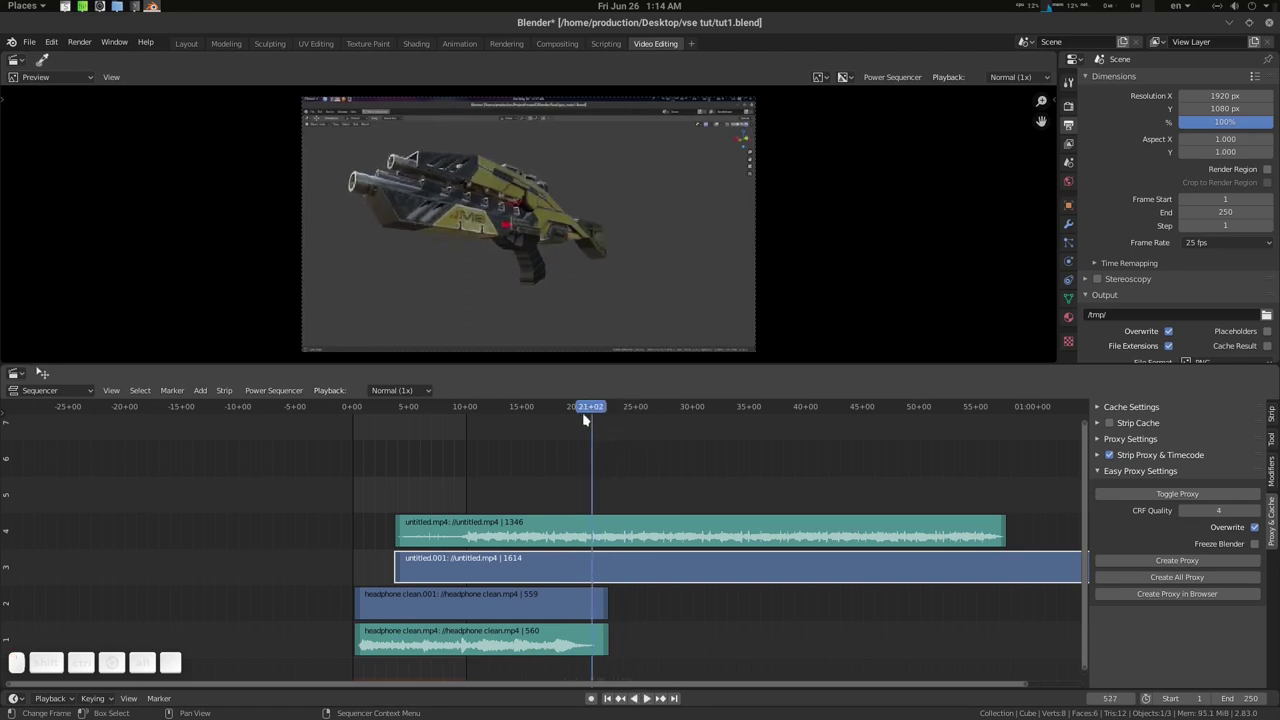
# - Move the untitled video and audio strips to start after the headphone clean clips
pyautogui.moveTo(594, 418); pyautogui.dragTo(604, 505)
pyautogui.click(553, 531)
pyautogui.click(551, 569)
pyautogui.press('g')
pyautogui.click(773, 547)
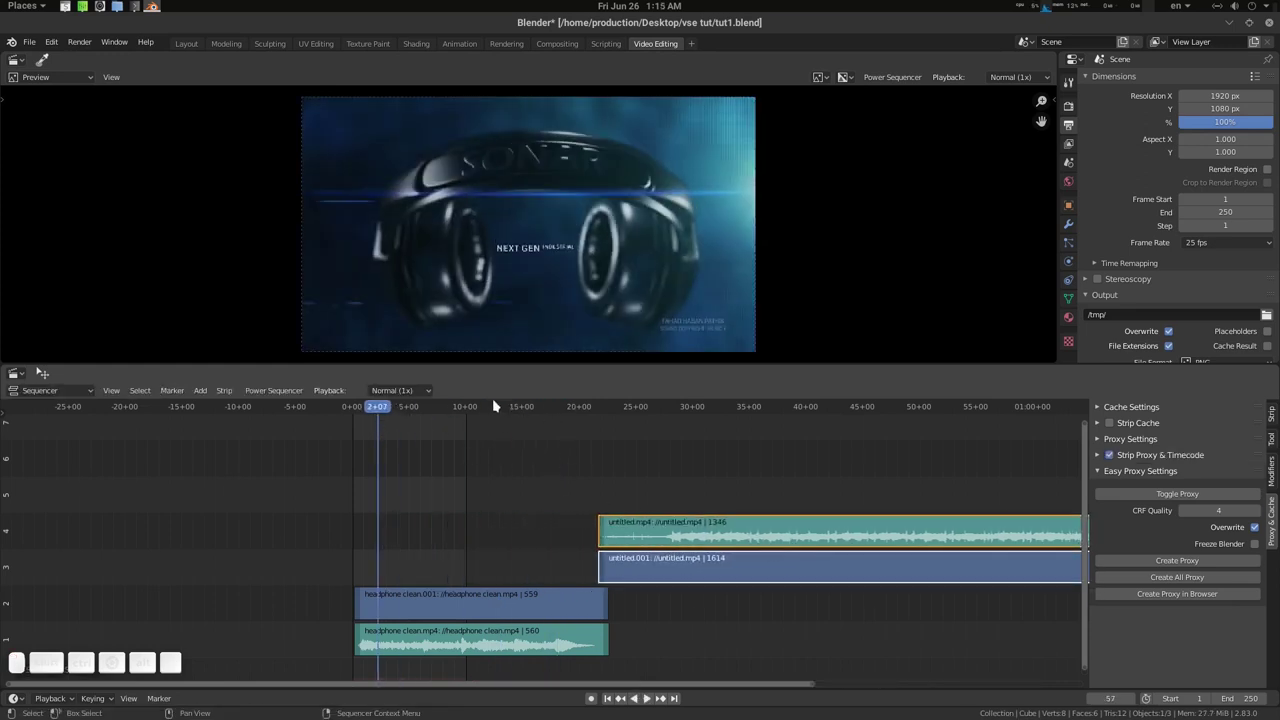
# - Scrub to about 10 seconds and select the headphone clean video and audio strips
pyautogui.moveTo(517, 414); pyautogui.dragTo(933, 399)
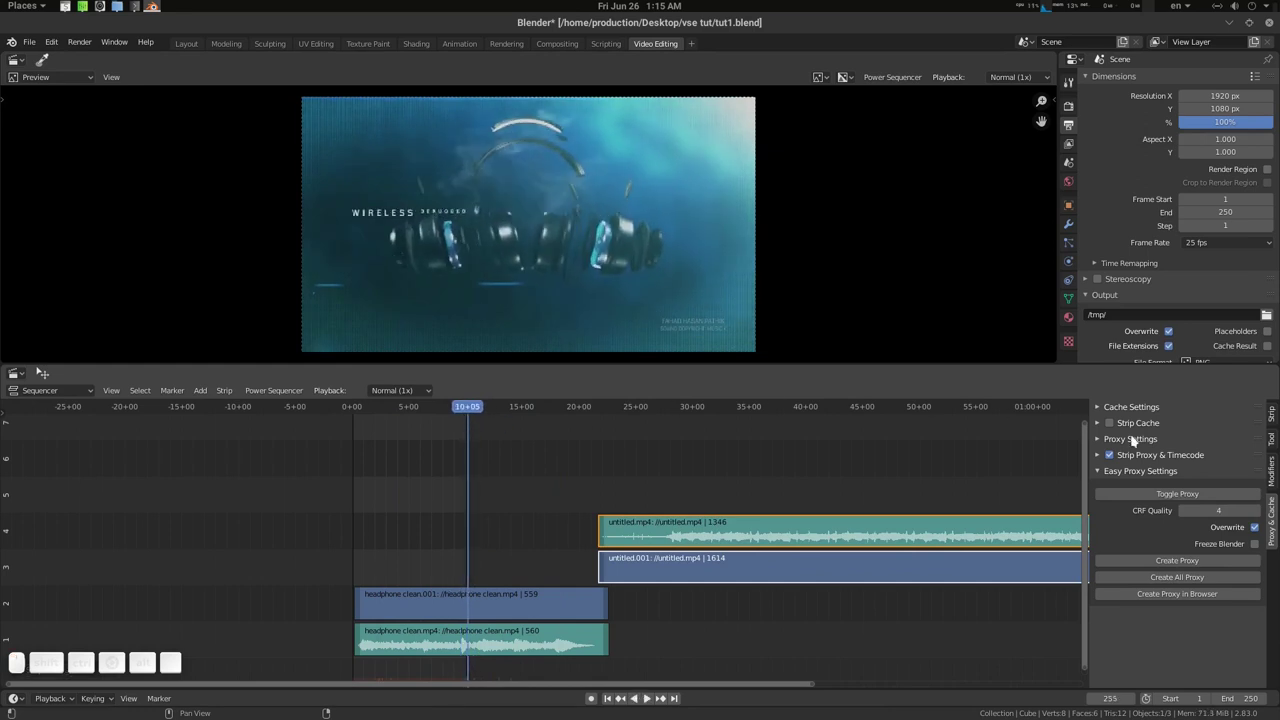
pyautogui.click(1171, 494)
pyautogui.click(1171, 494)
pyautogui.click(1171, 494)
pyautogui.click(1173, 497)
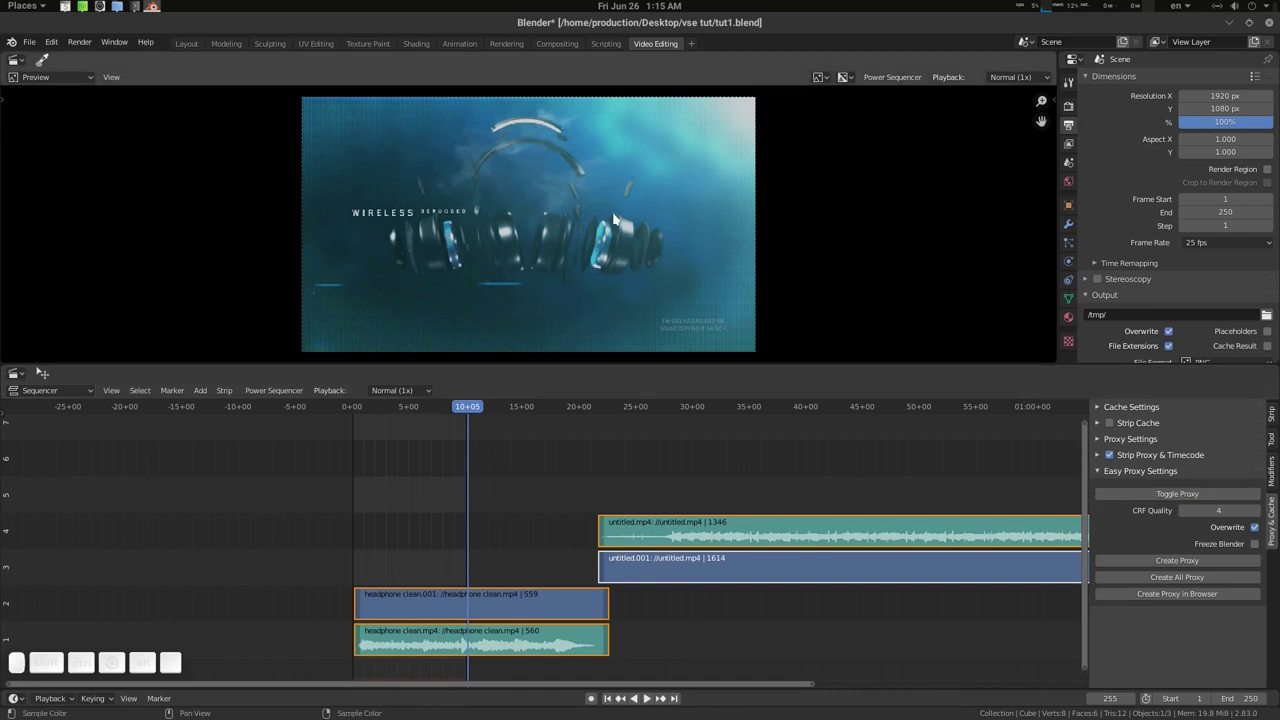
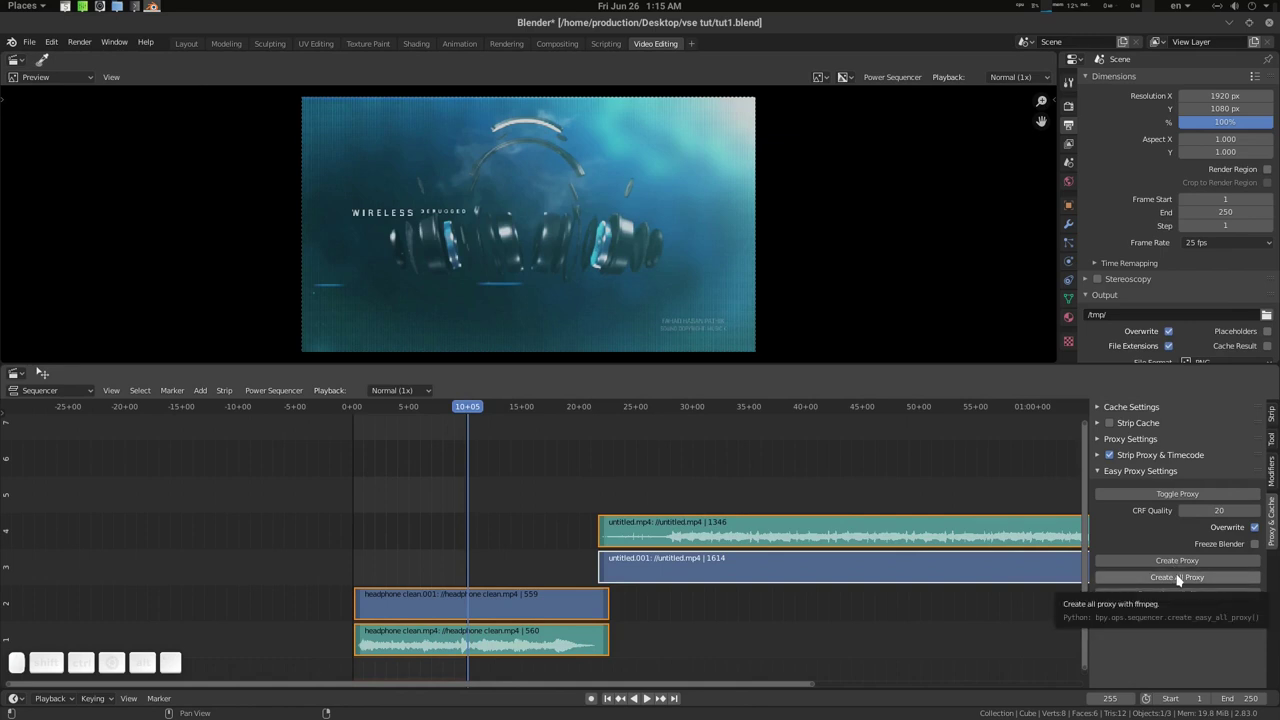
# - Create proxies for all selected strips and scrub the timeline to check proxy playback
pyautogui.click(1183, 579)
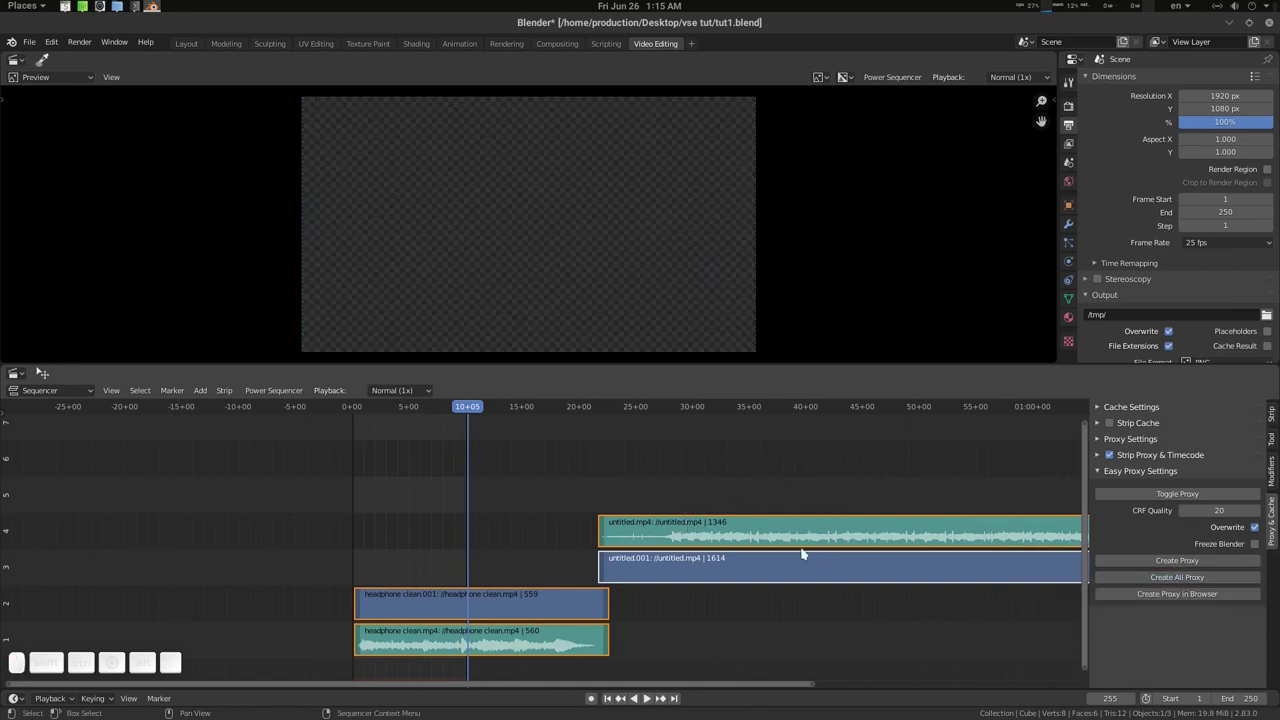
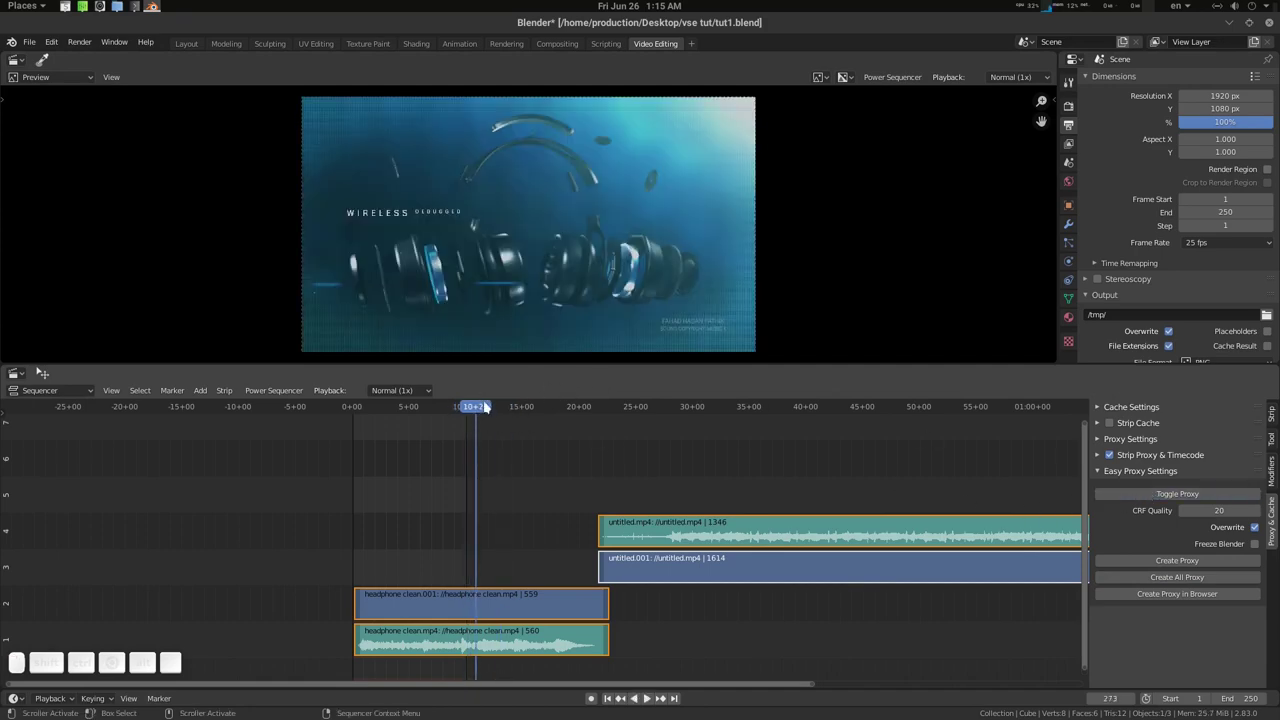
pyautogui.moveTo(496, 412); pyautogui.dragTo(824, 411)
pyautogui.click(1181, 499)
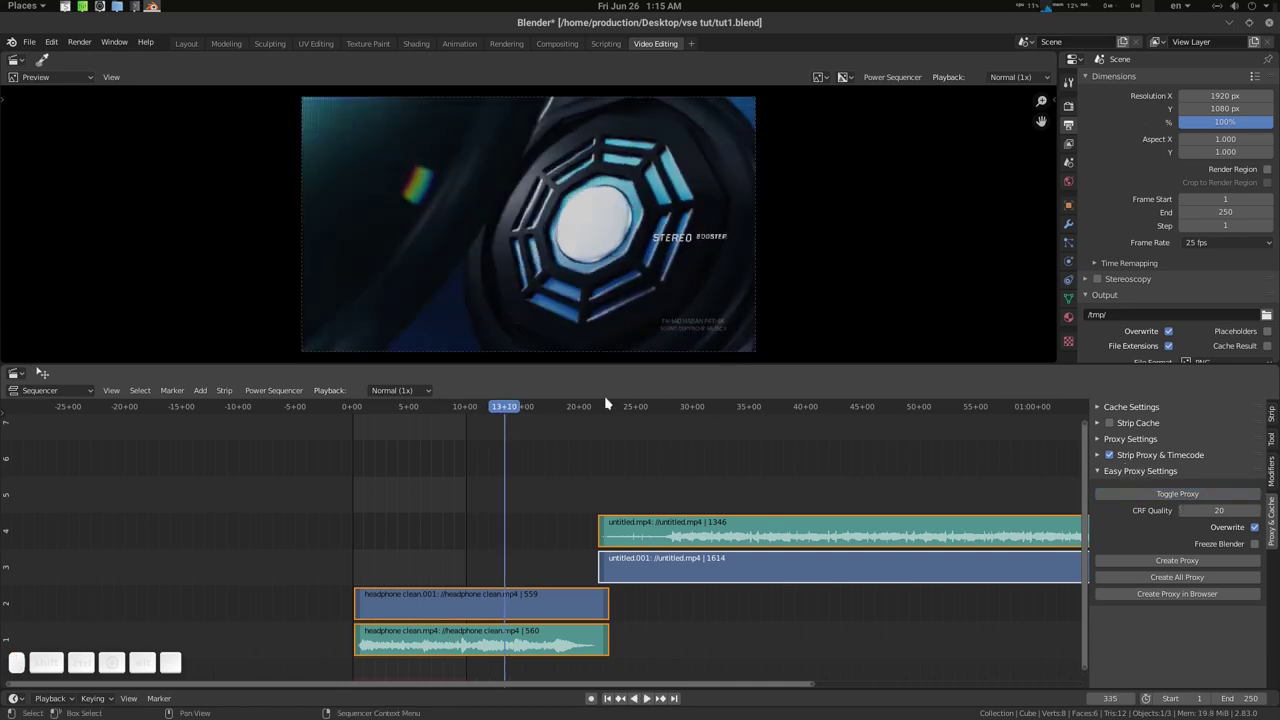
pyautogui.moveTo(487, 409); pyautogui.dragTo(698, 423)
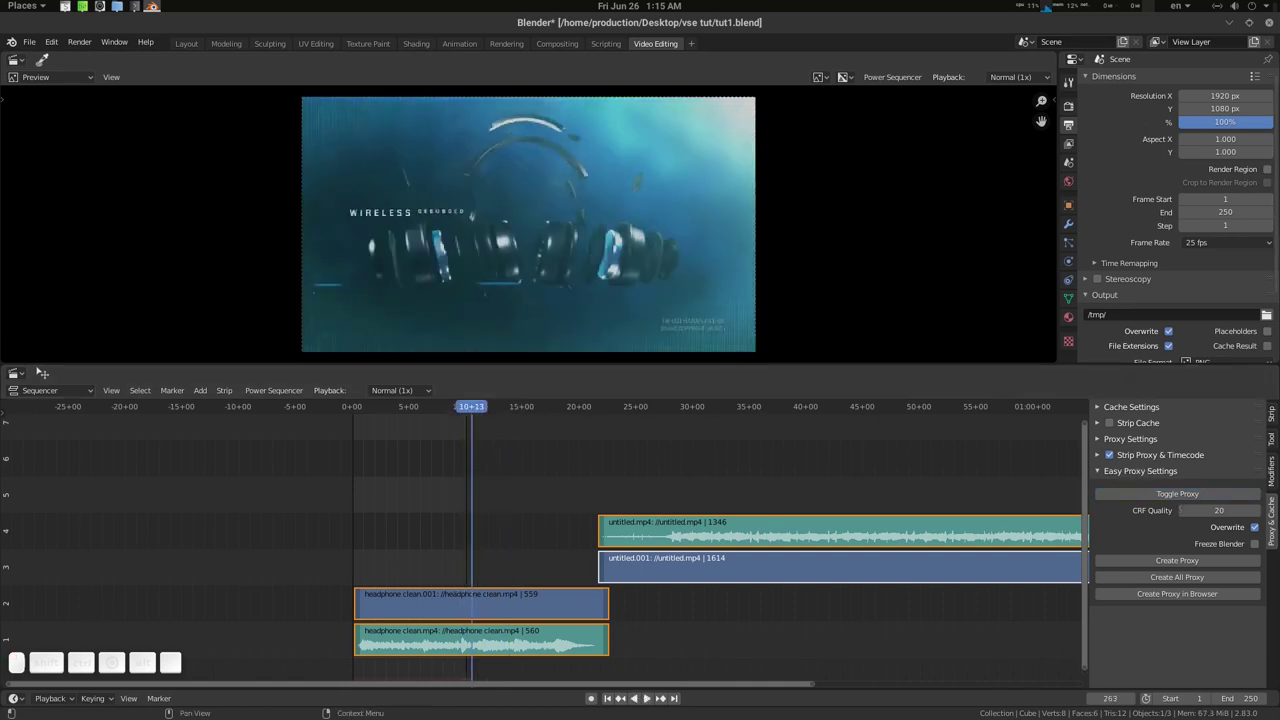
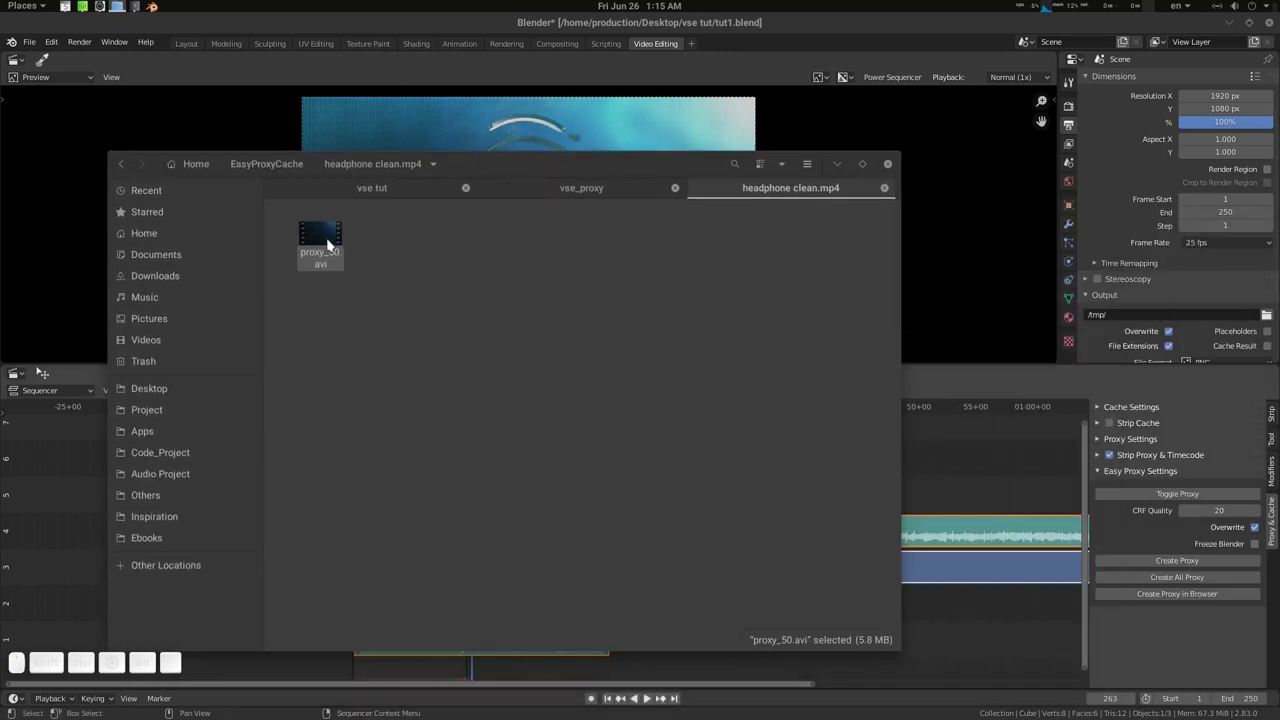
# - Close the file window listing proxy_50.avi in the headphone clean.mp4 cache folder
pyautogui.click(565, 168)
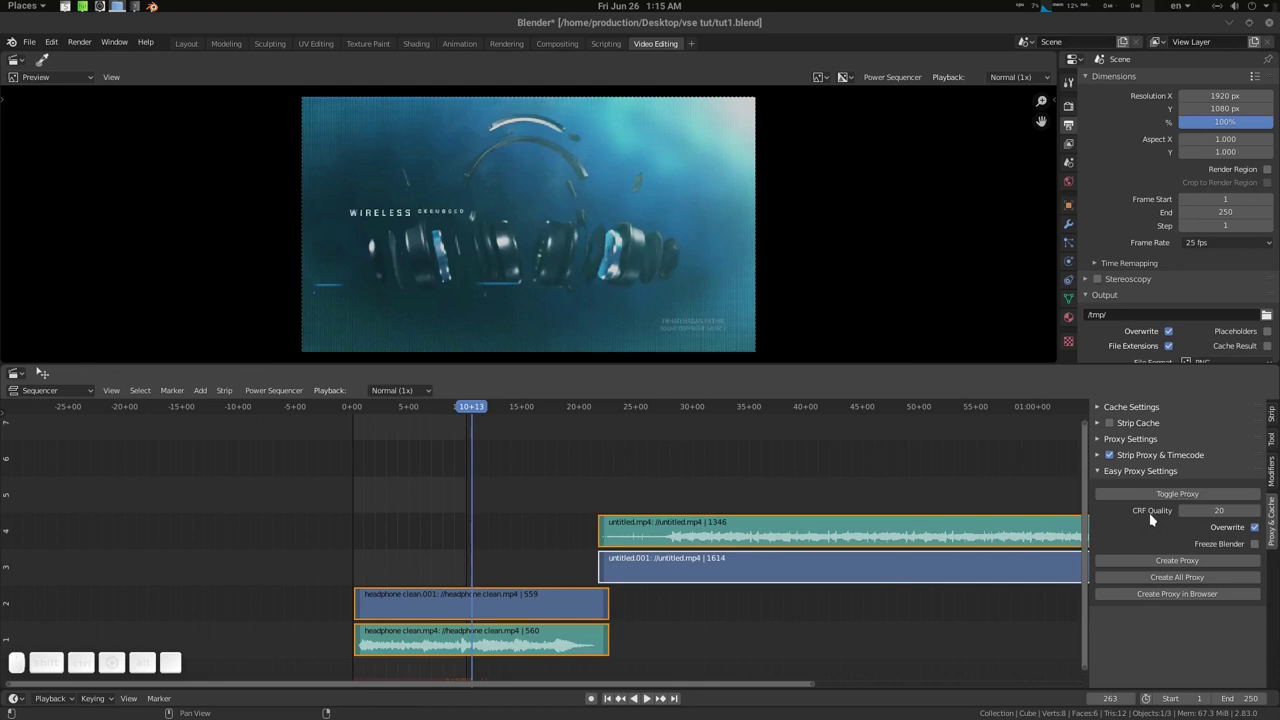
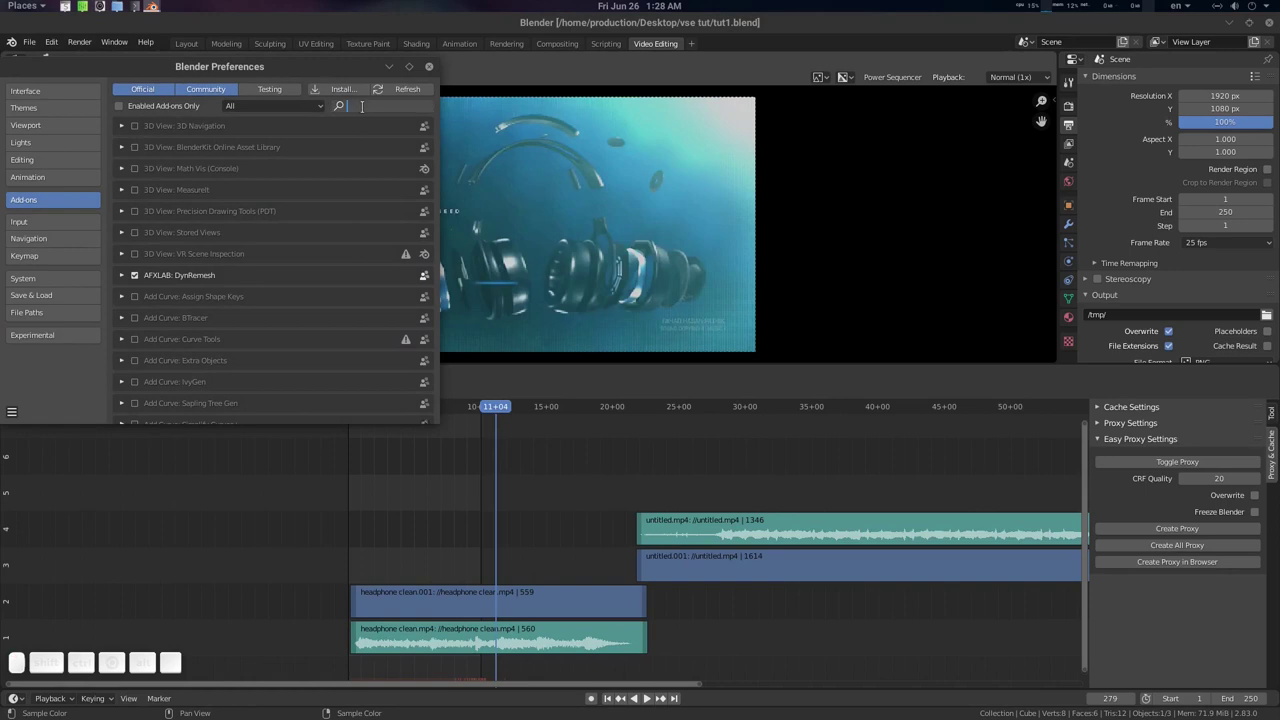
# - Search the add-ons for 'vse' and expand the VSE Easy Proxy add-on details
pyautogui.press('v')
pyautogui.press('s')
pyautogui.press('e')
pyautogui.click(263, 196)
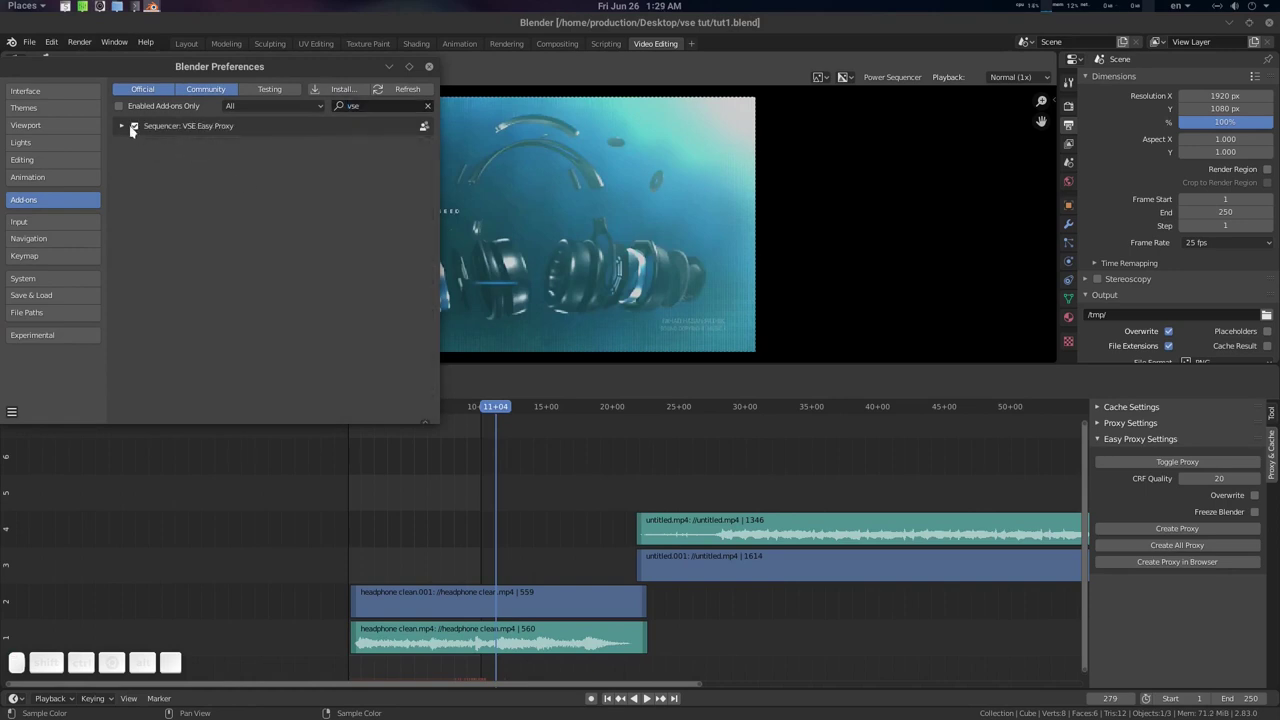
pyautogui.click(126, 130)
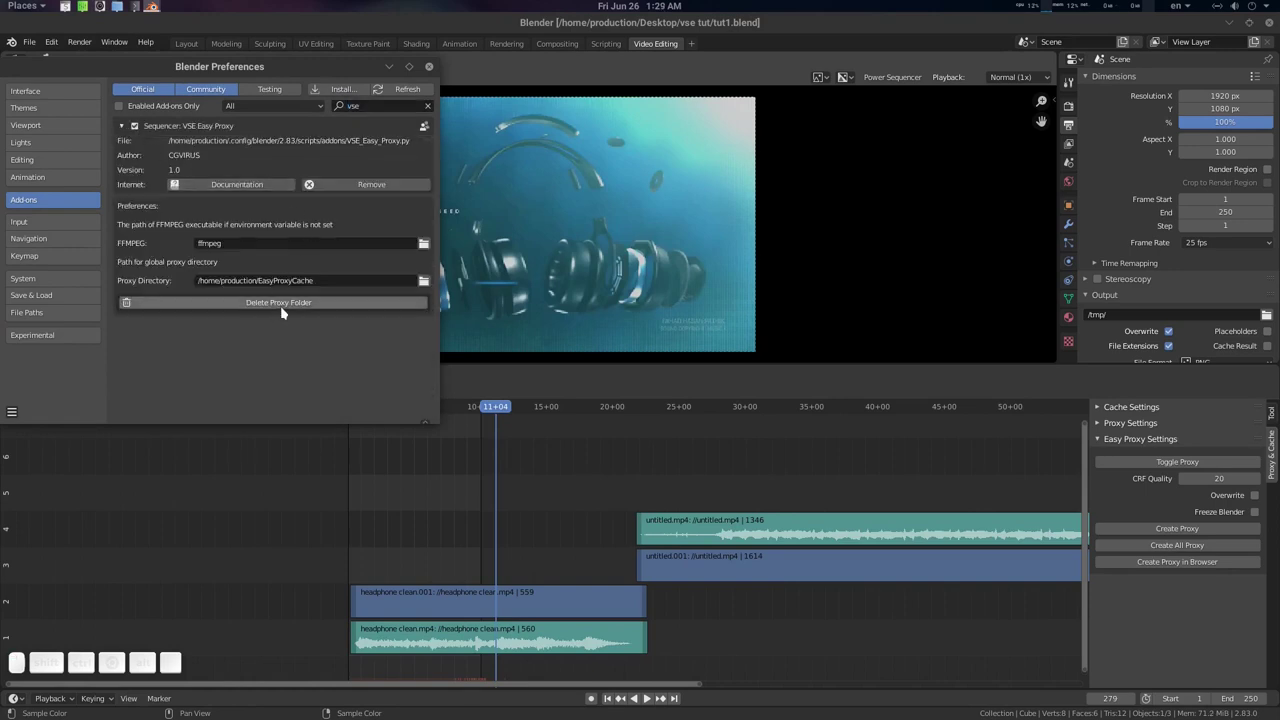
# - Delete the global proxy cache folder, close preferences and quit Blender
pyautogui.click(379, 71)
pyautogui.click(476, 100)
pyautogui.click(526, 36)
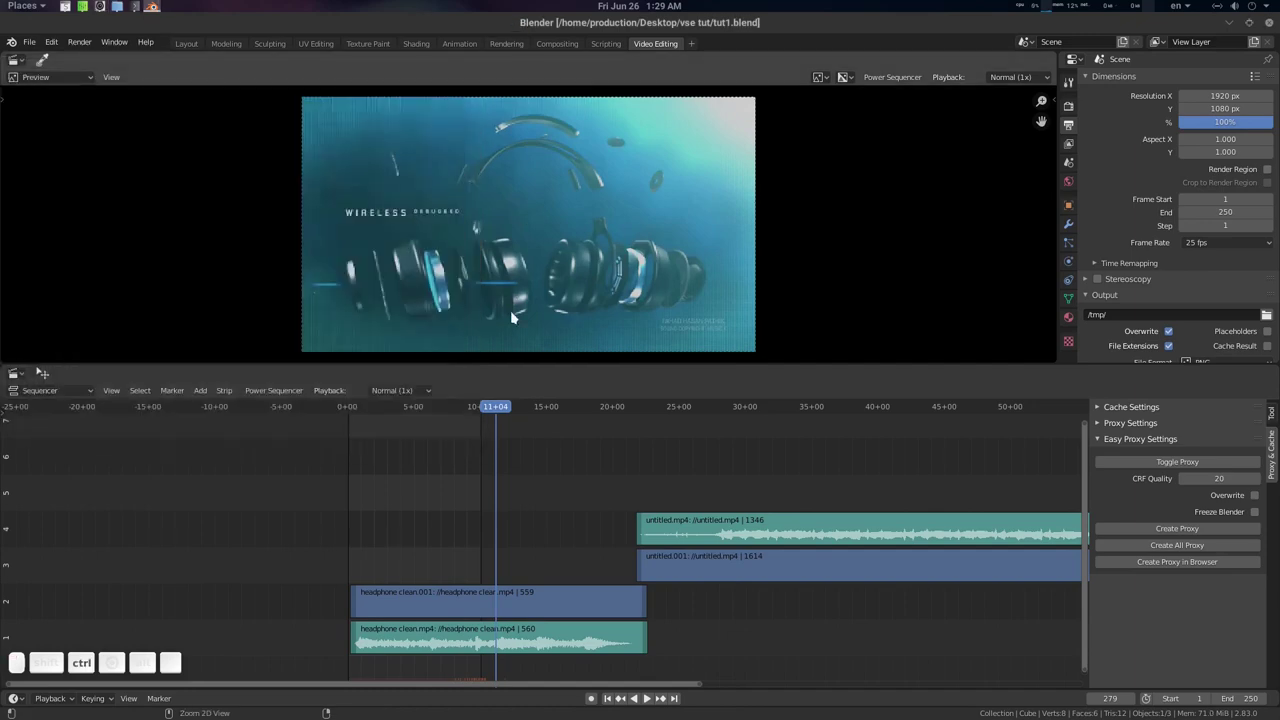
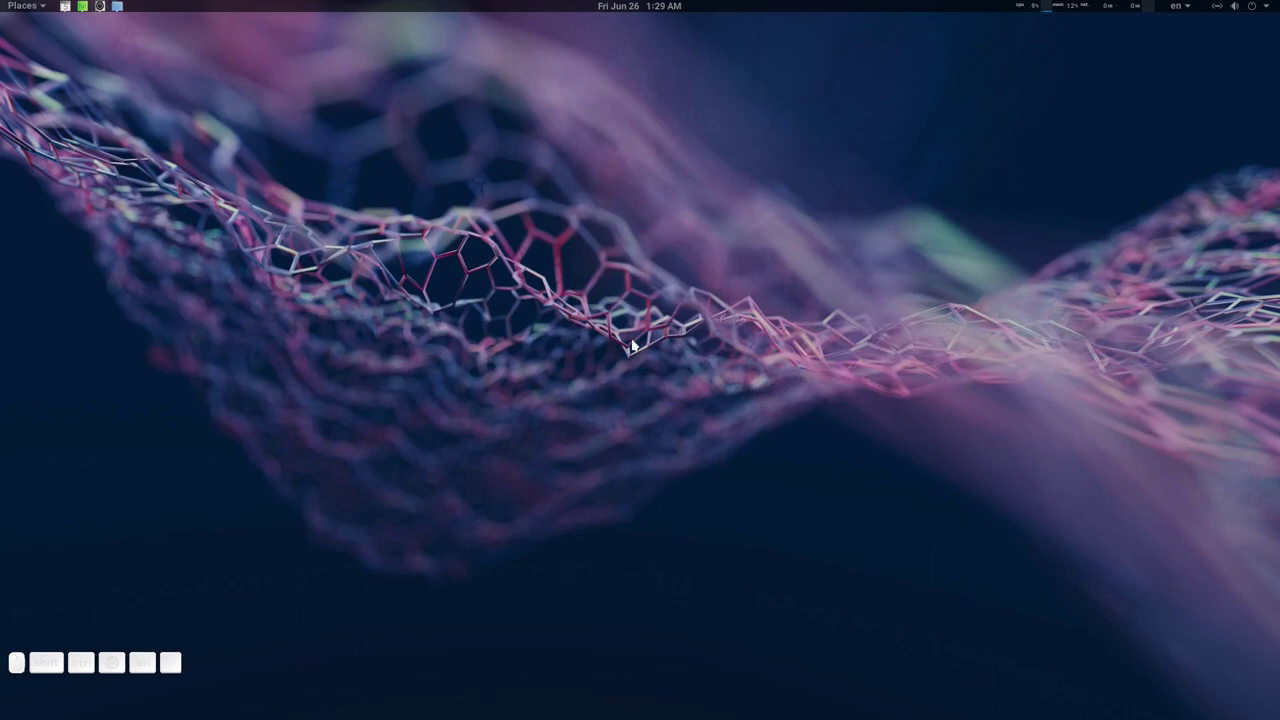
# - Relaunch Blender and go to the Add-ons list in Preferences
pyautogui.click(714, 28)
pyautogui.click(794, 133)
pyautogui.click(64, 46)
pyautogui.click(74, 234)
pyautogui.click(311, 71)
pyautogui.click(619, 135)
# - Search for 'vse' and expand the VSE Easy Proxy add-on showing its EasyProxyCache directory
pyautogui.press('v')
pyautogui.press('s')
pyautogui.press('e')
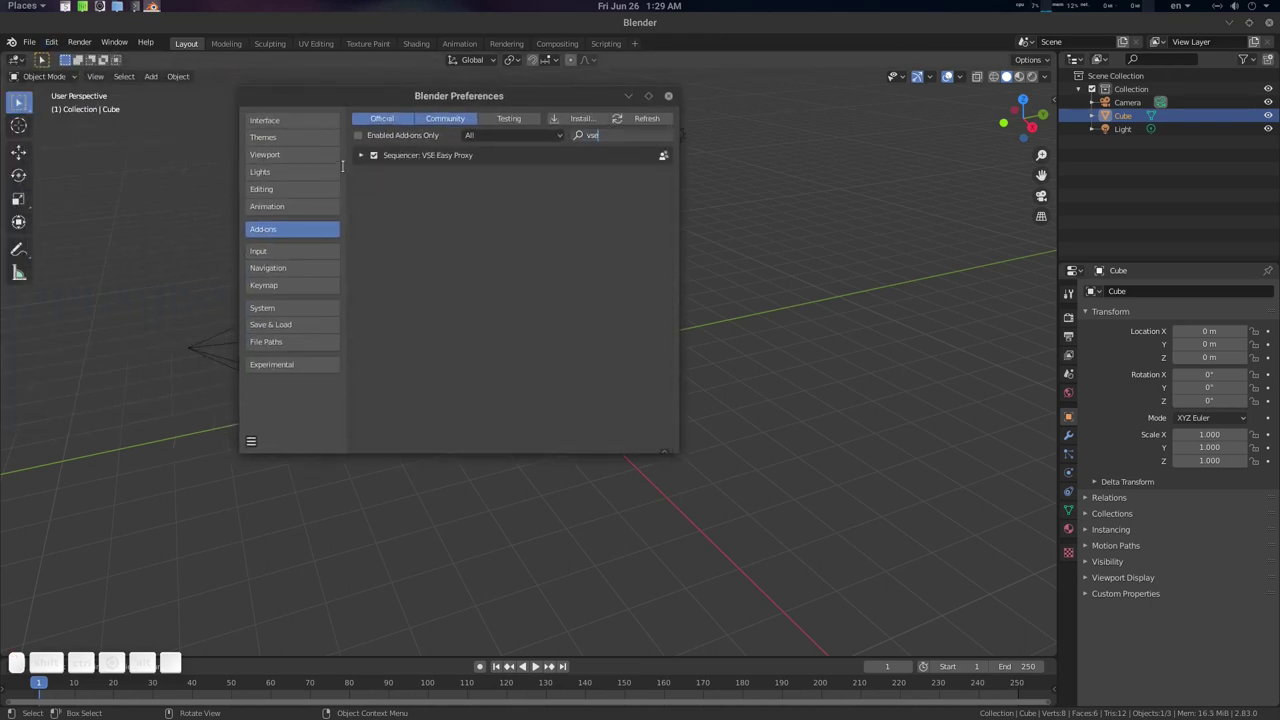
pyautogui.click(367, 164)
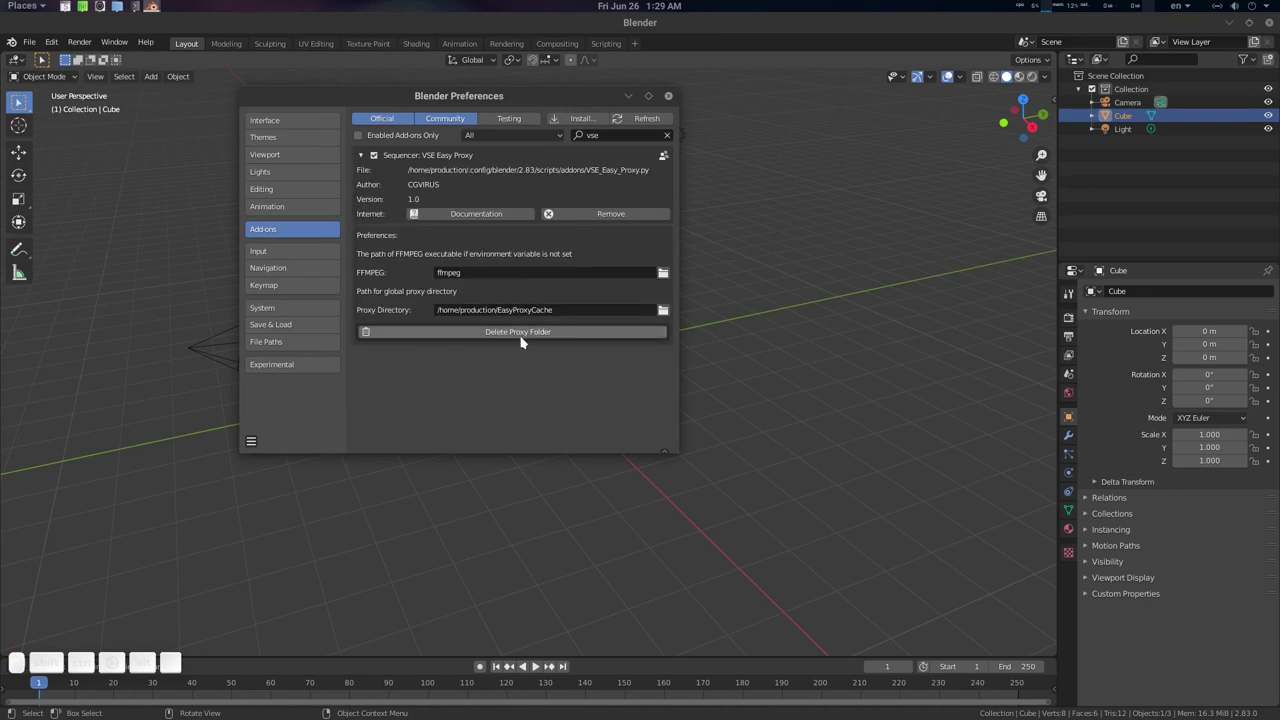
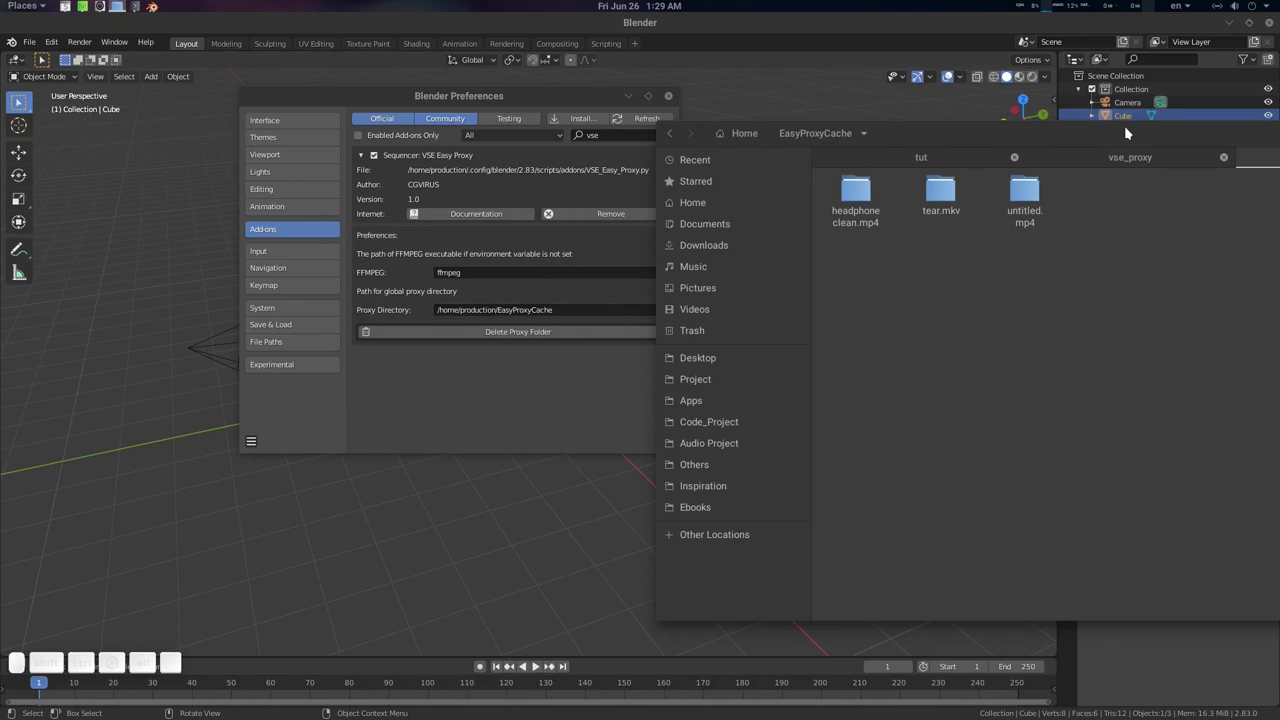
# - Browse to the EasyProxyCache folder holding the three clip caches and back to the home folder
pyautogui.rightClick(1129, 128)
pyautogui.click(1161, 219)
pyautogui.click(551, 334)
pyautogui.click(527, 374)
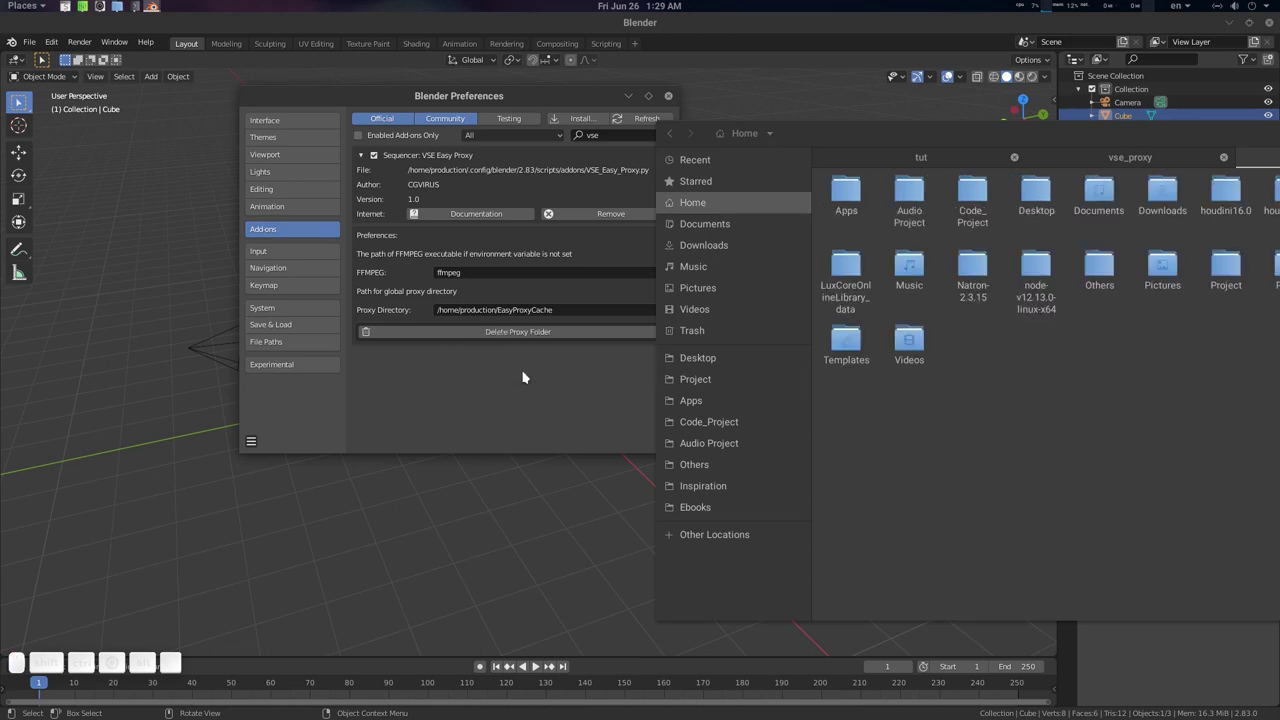
pyautogui.moveTo(1103, 140); pyautogui.dragTo(971, 246)
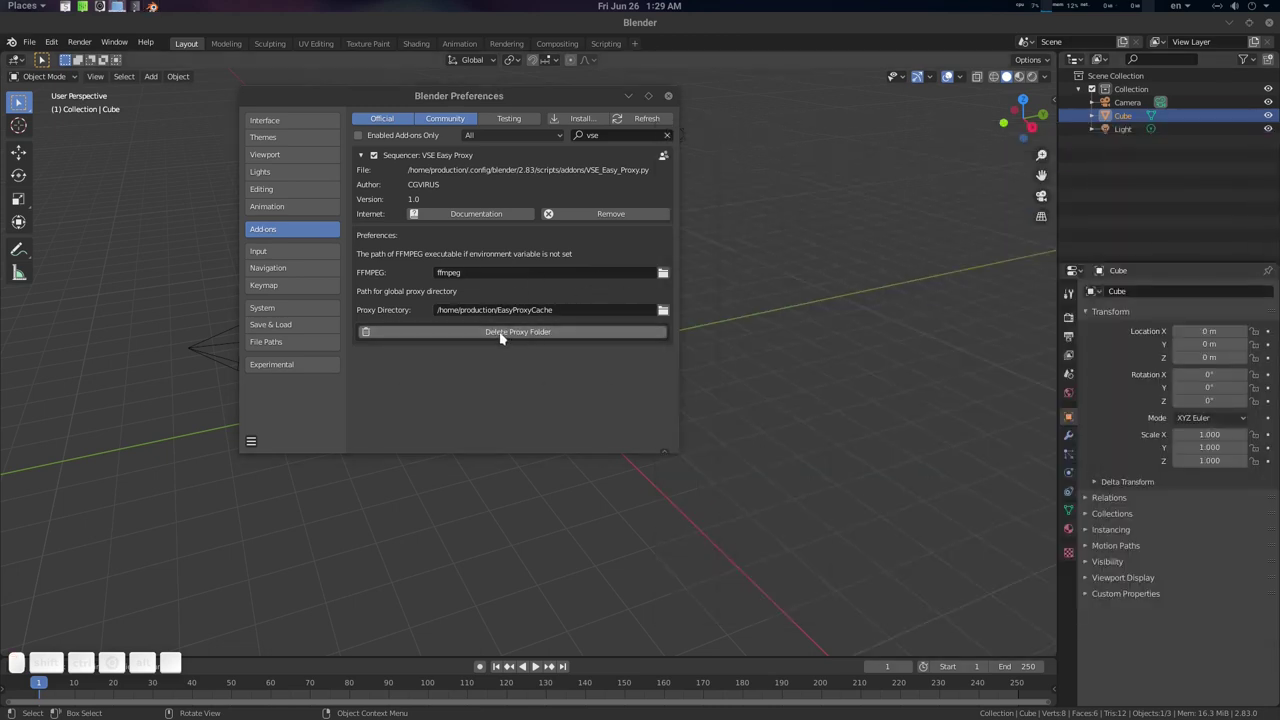
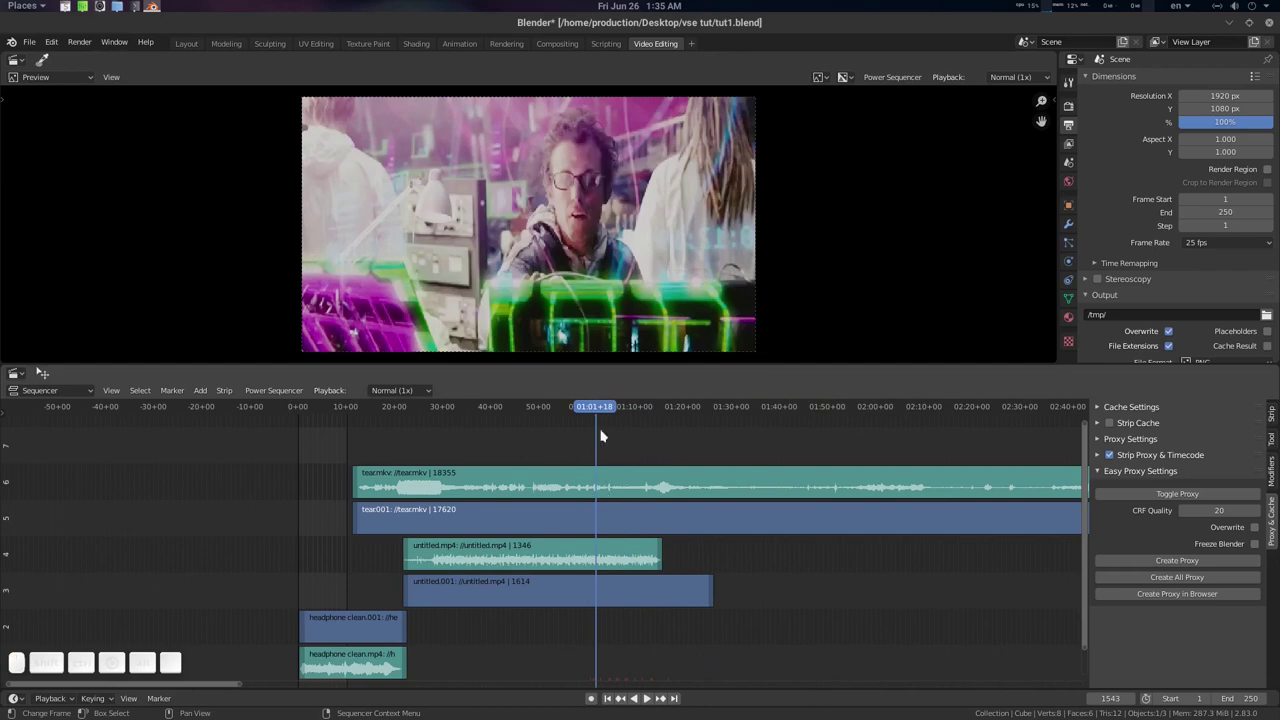
# - Scrub through the tears footage and close the Blender window on the tut1 project
pyautogui.moveTo(604, 410); pyautogui.dragTo(818, 328)
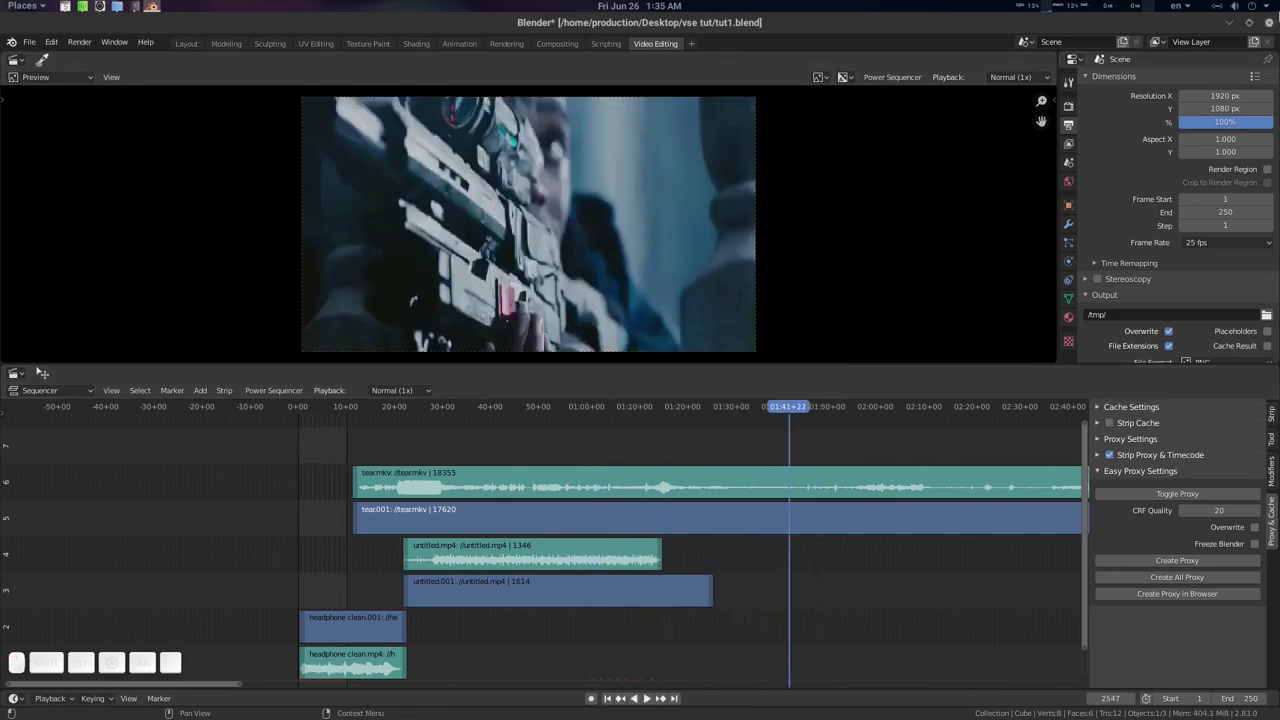
pyautogui.click(1273, 22)
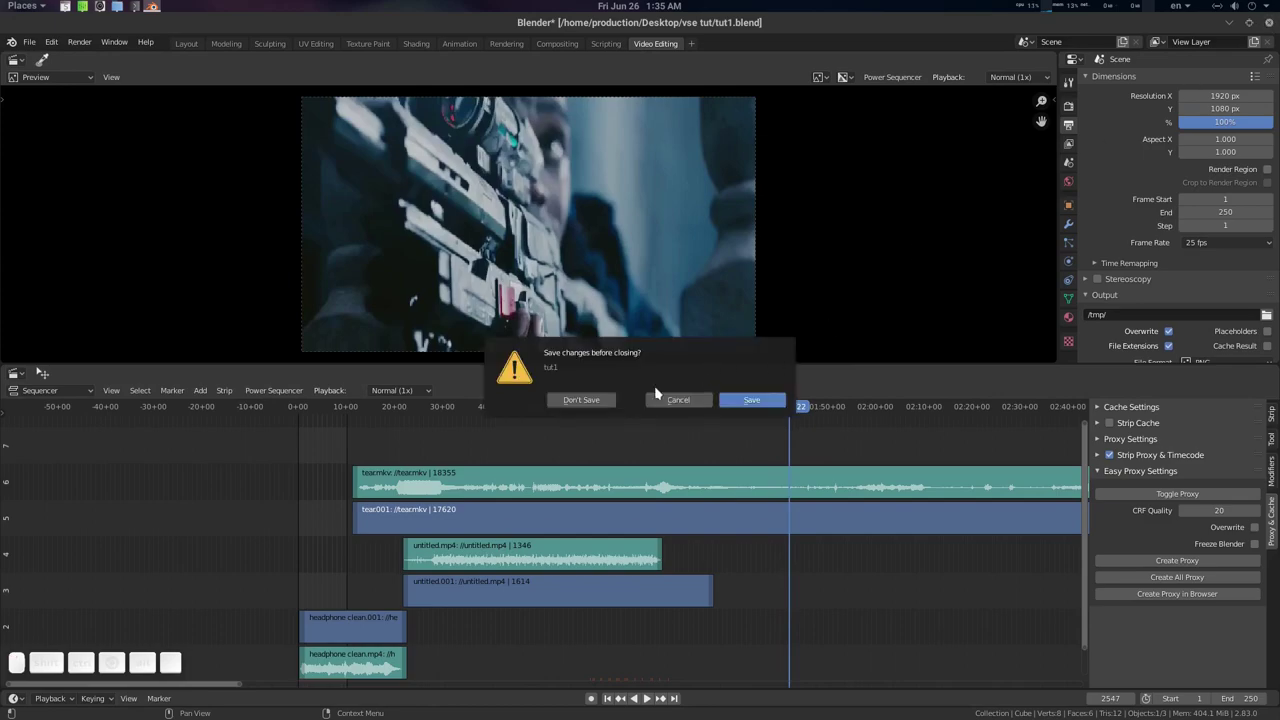
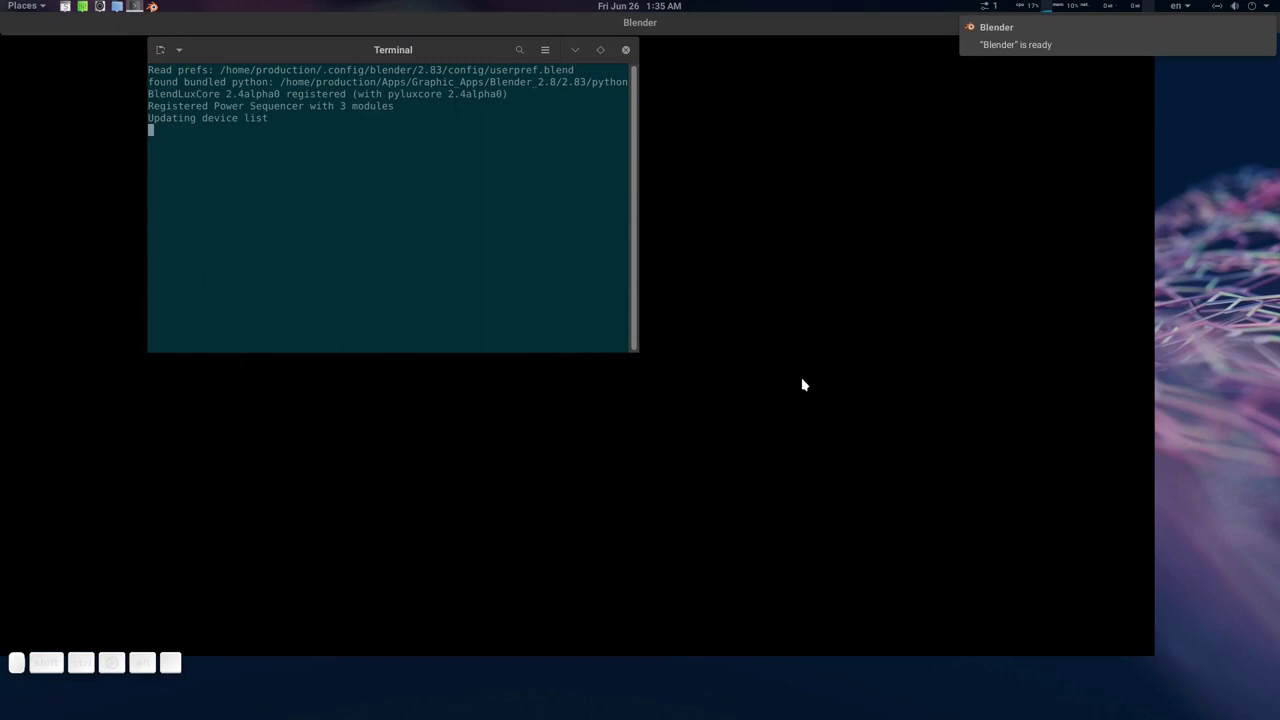
# - Relaunch Blender with a fresh file and add the Video Editing workspace
pyautogui.click(907, 339)
pyautogui.click(642, 46)
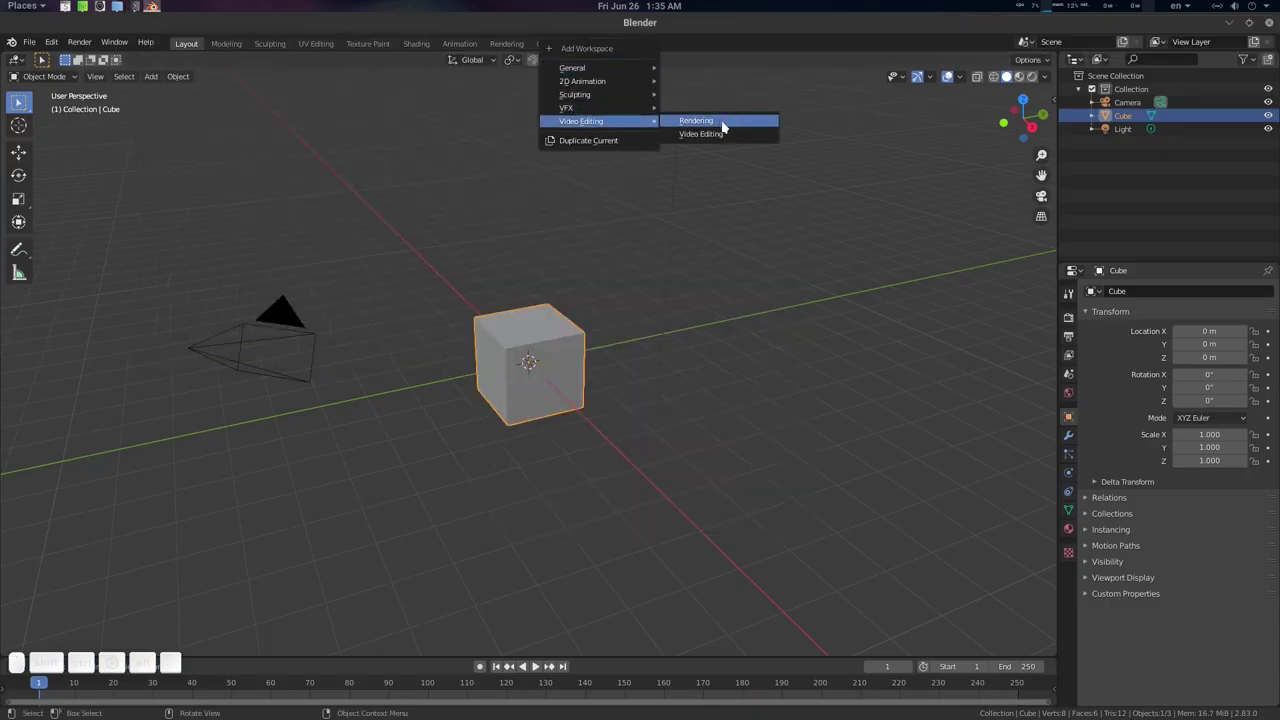
pyautogui.click(732, 138)
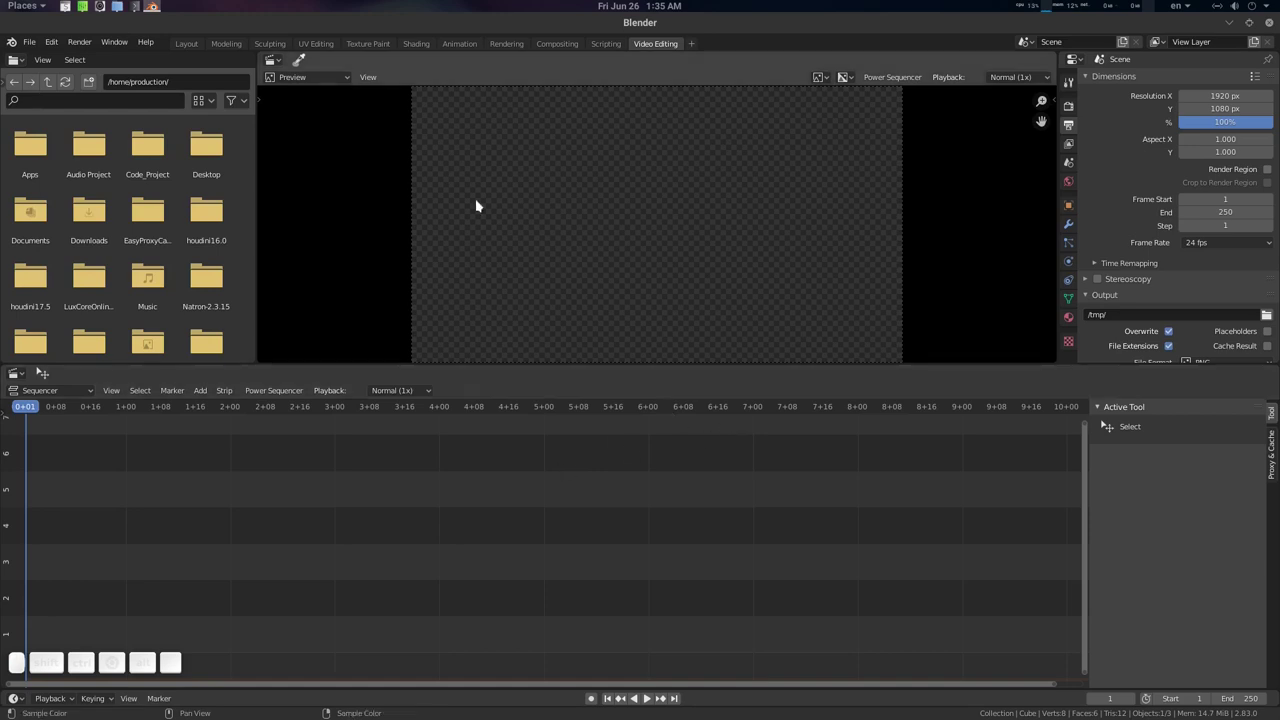
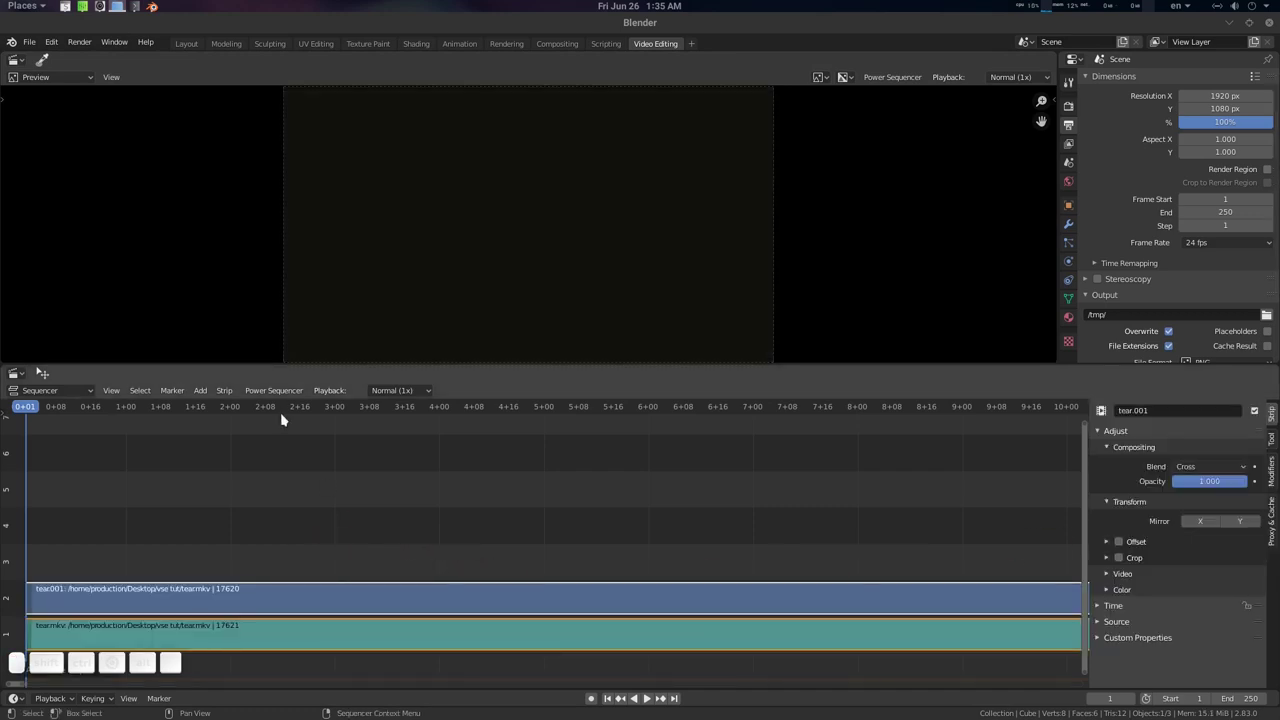
# - Scrub to frame 132, show the Proxy & Cache settings and collapse the cache and built-in proxy panels
pyautogui.moveTo(293, 410); pyautogui.dragTo(572, 578)
pyautogui.scroll(-3)
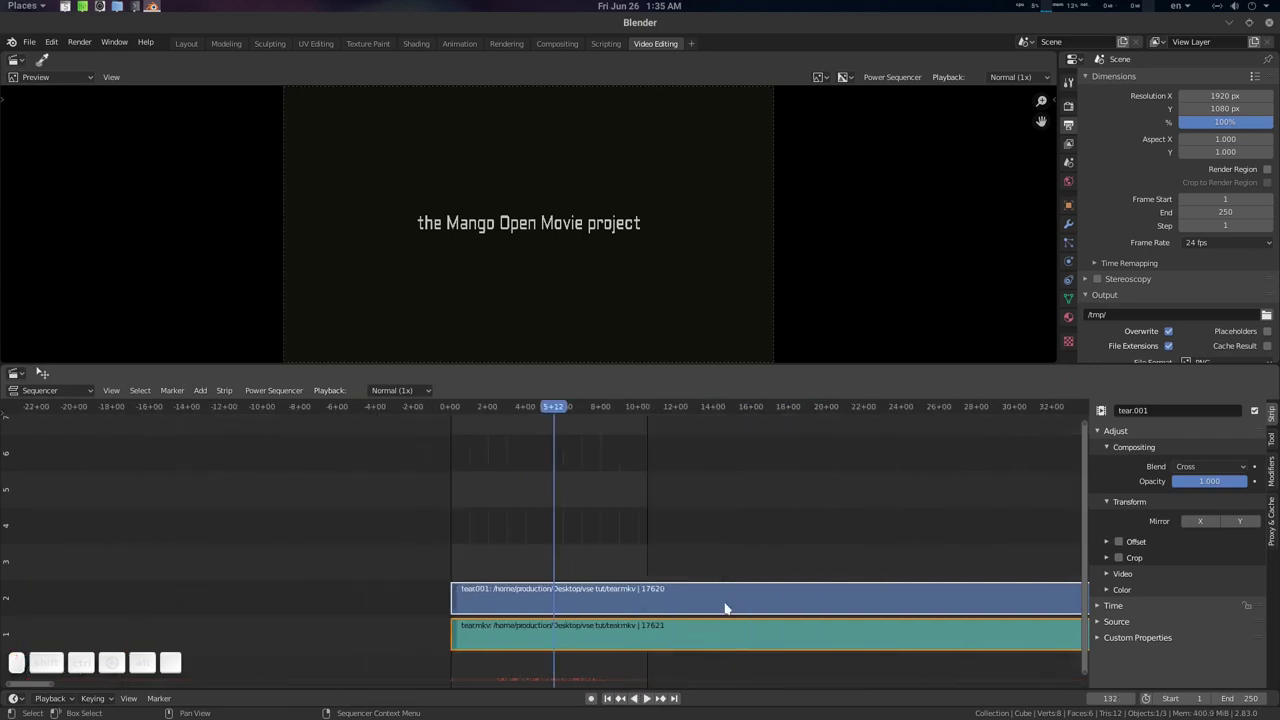
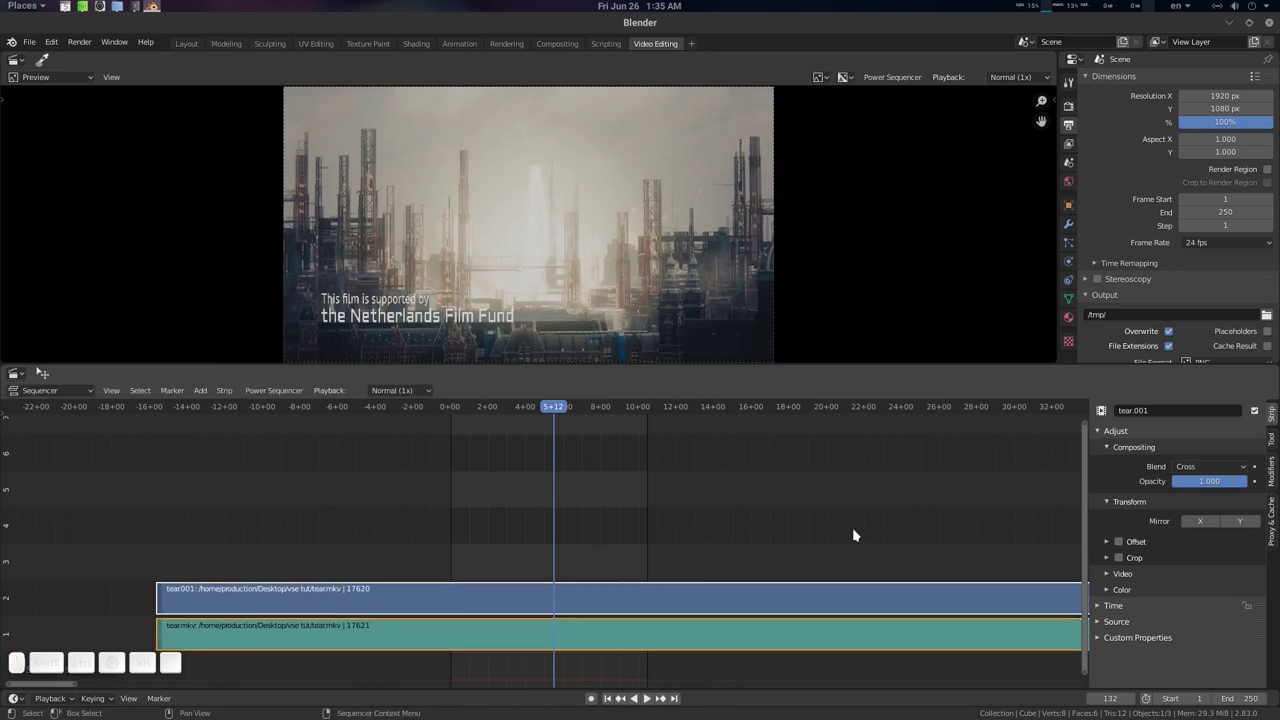
pyautogui.click(1274, 524)
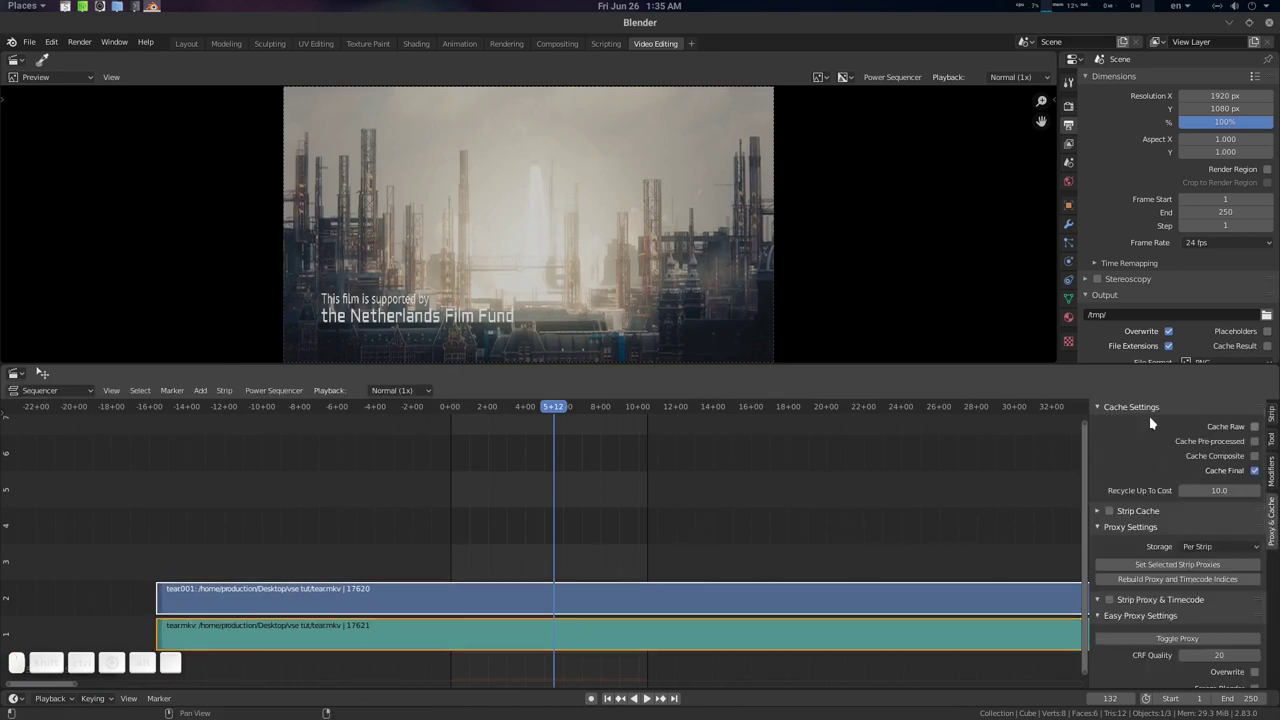
pyautogui.moveTo(1147, 403); pyautogui.dragTo(1156, 474)
pyautogui.click(1156, 474)
pyautogui.click(726, 550)
pyautogui.click(658, 598)
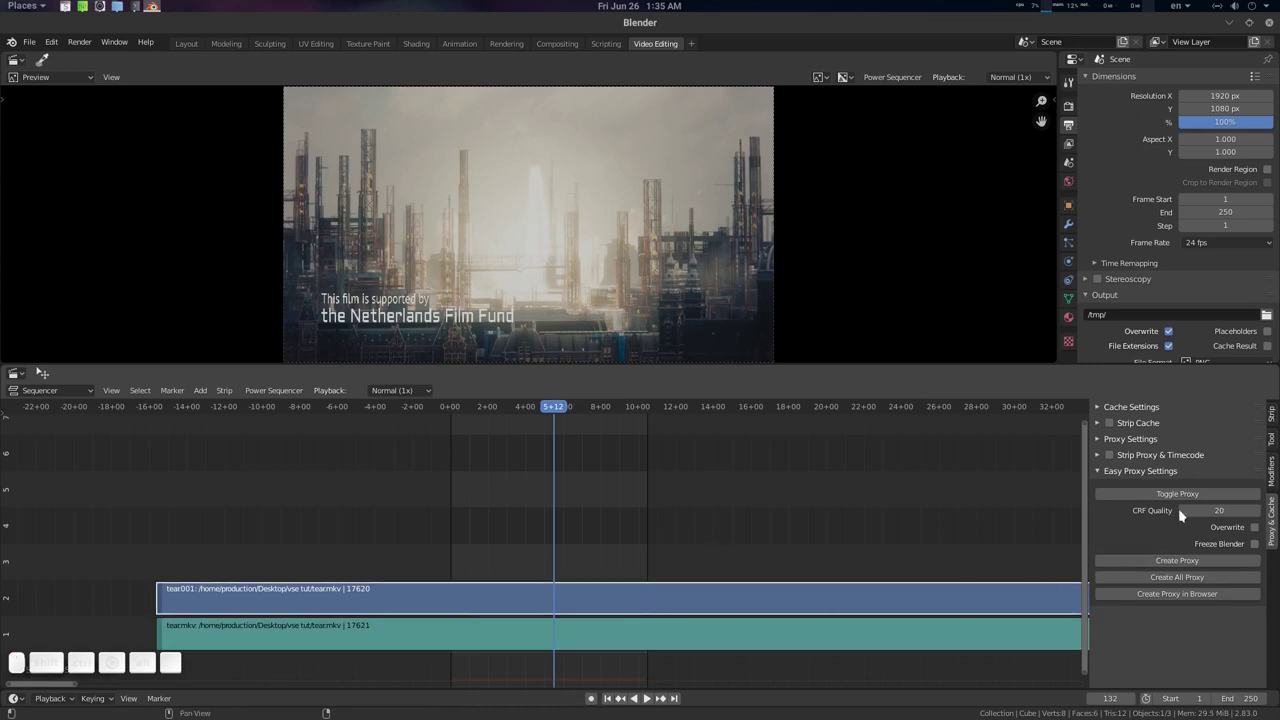
# - Create a proxy for the tear001 strip and enable its proxy playback, reporting it already exists
pyautogui.click(1182, 495)
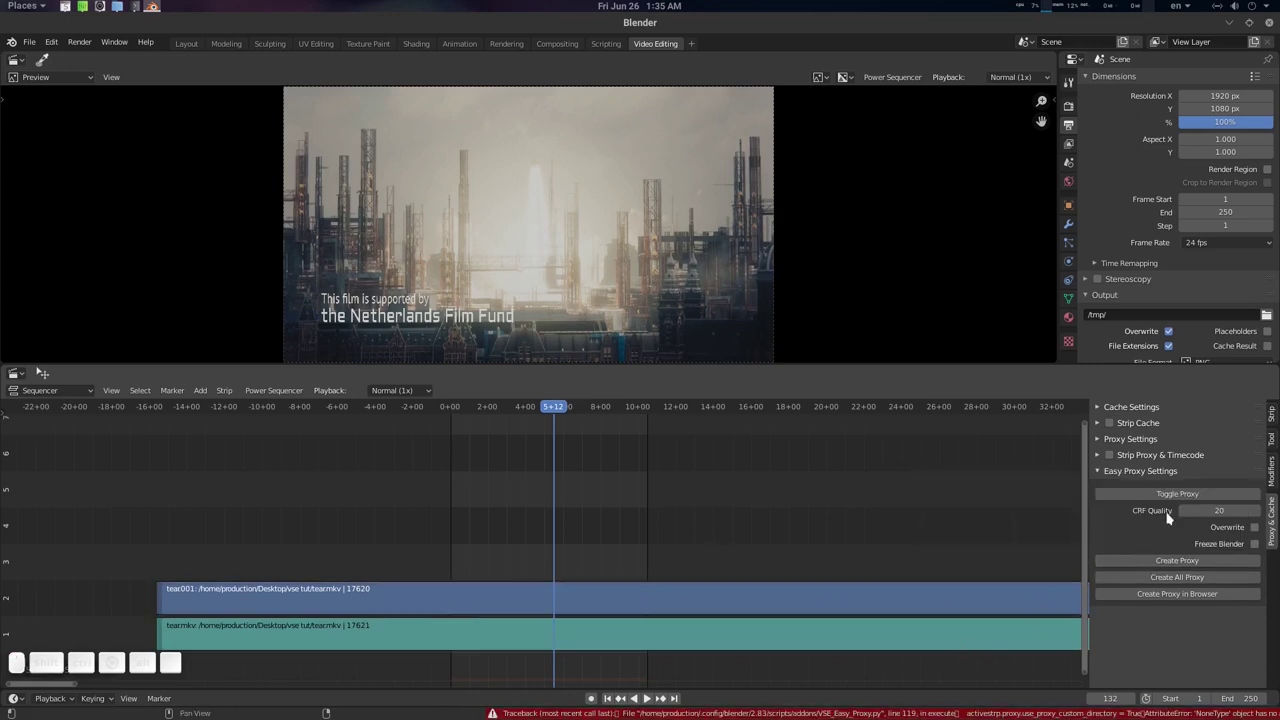
pyautogui.click(805, 598)
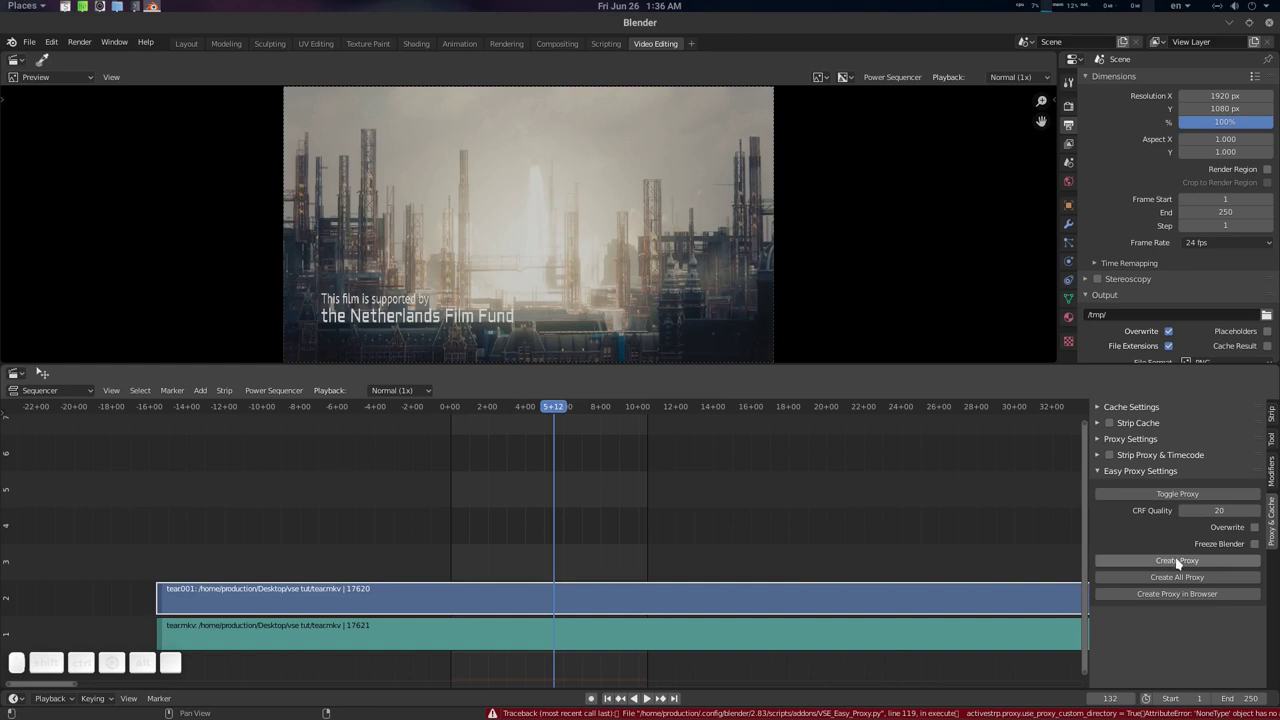
pyautogui.click(1203, 565)
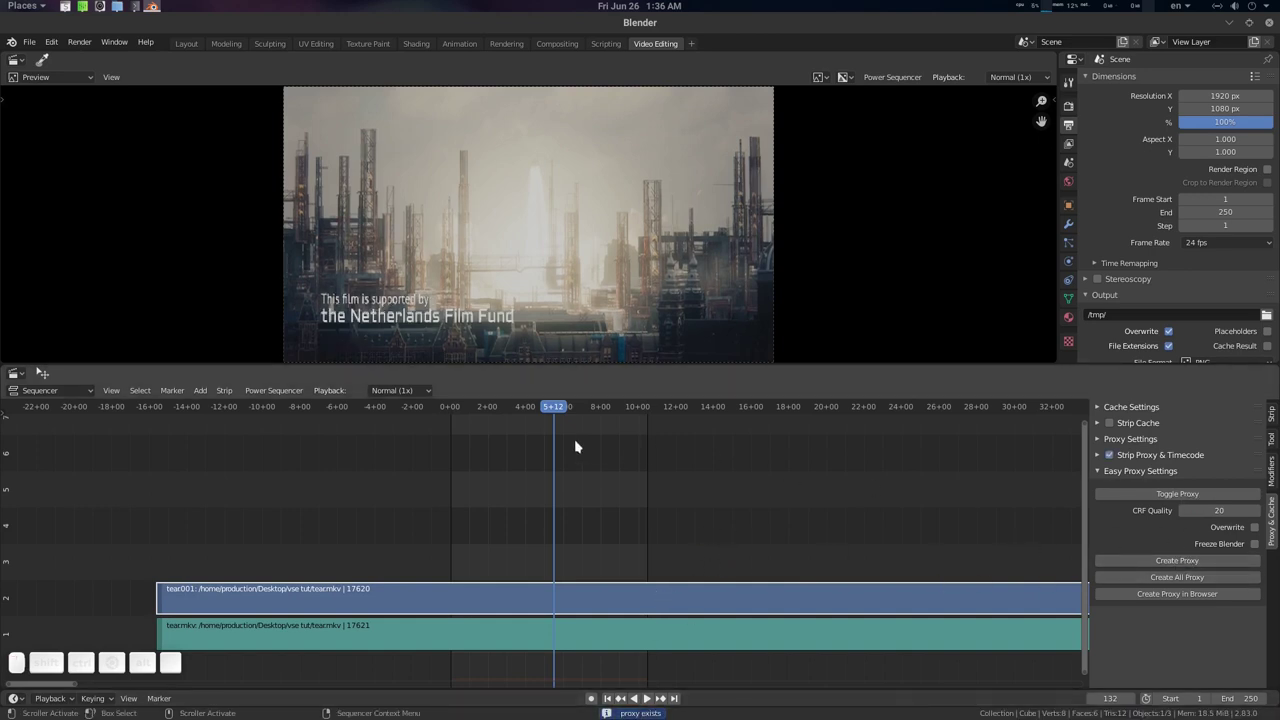
# - Select the tear001 video strip and nudge it slightly later on the timeline
pyautogui.moveTo(566, 410); pyautogui.dragTo(617, 449)
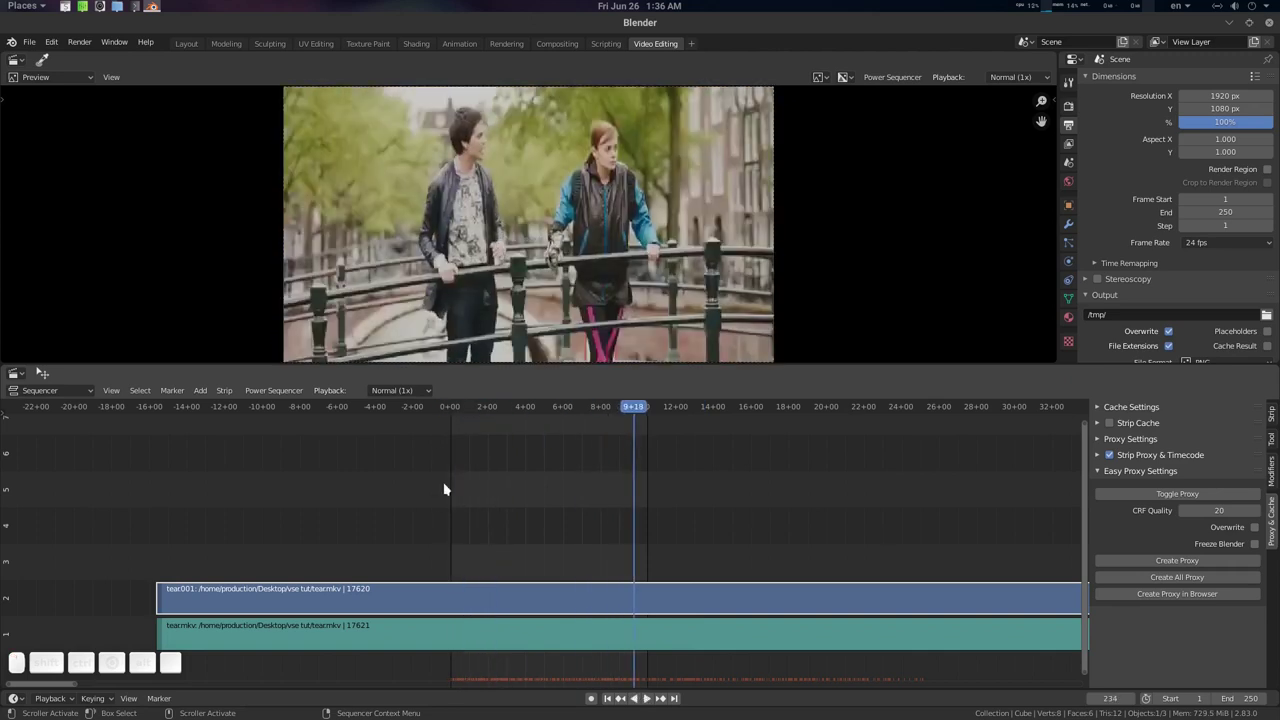
pyautogui.click(660, 596)
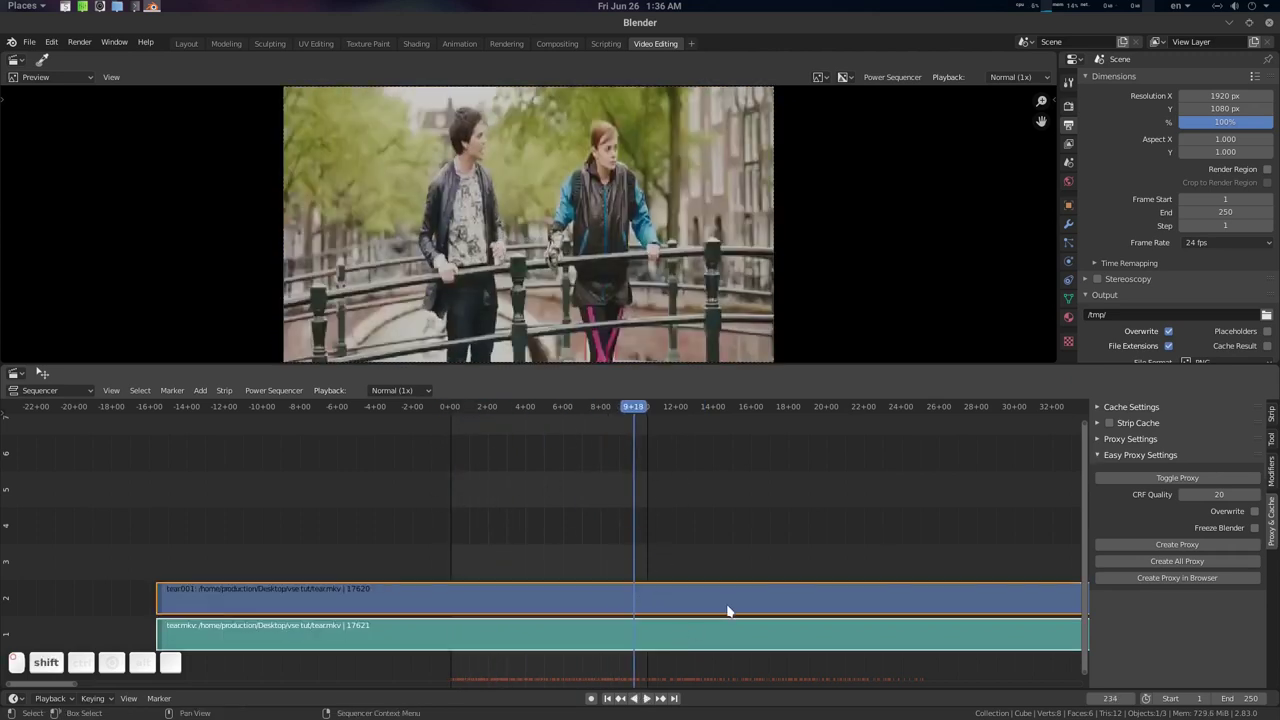
pyautogui.press('g')
pyautogui.moveTo(720, 600); pyautogui.dragTo(656, 598)
pyautogui.click(1180, 500)
pyautogui.click(1180, 499)
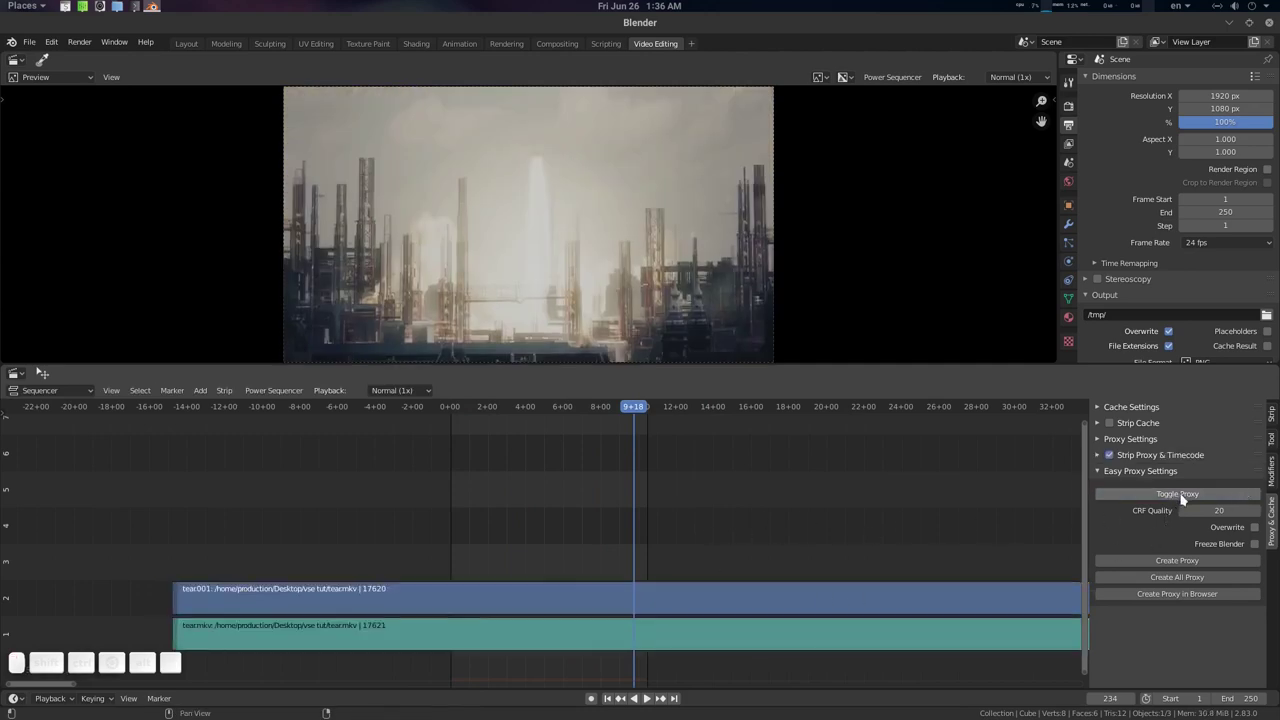
# - Toggle the strip to its proxy, create the proxy, then close the untitled tears project
pyautogui.click(780, 588)
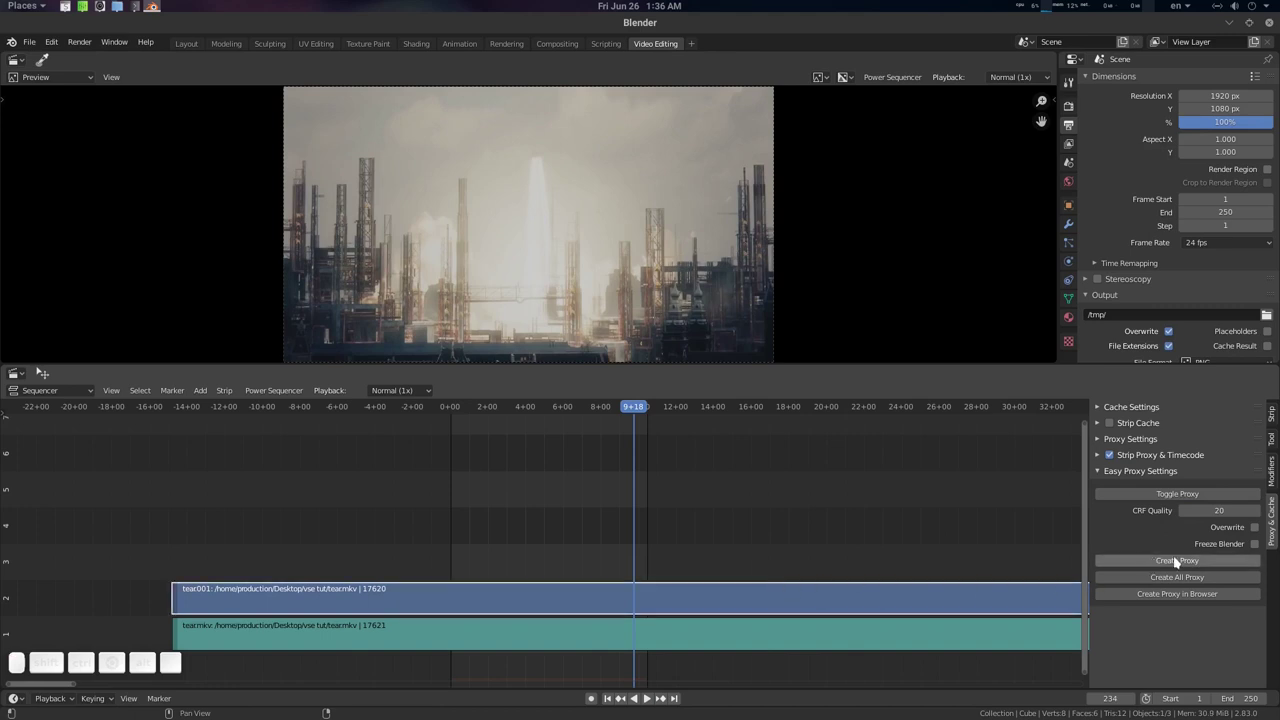
pyautogui.click(1182, 562)
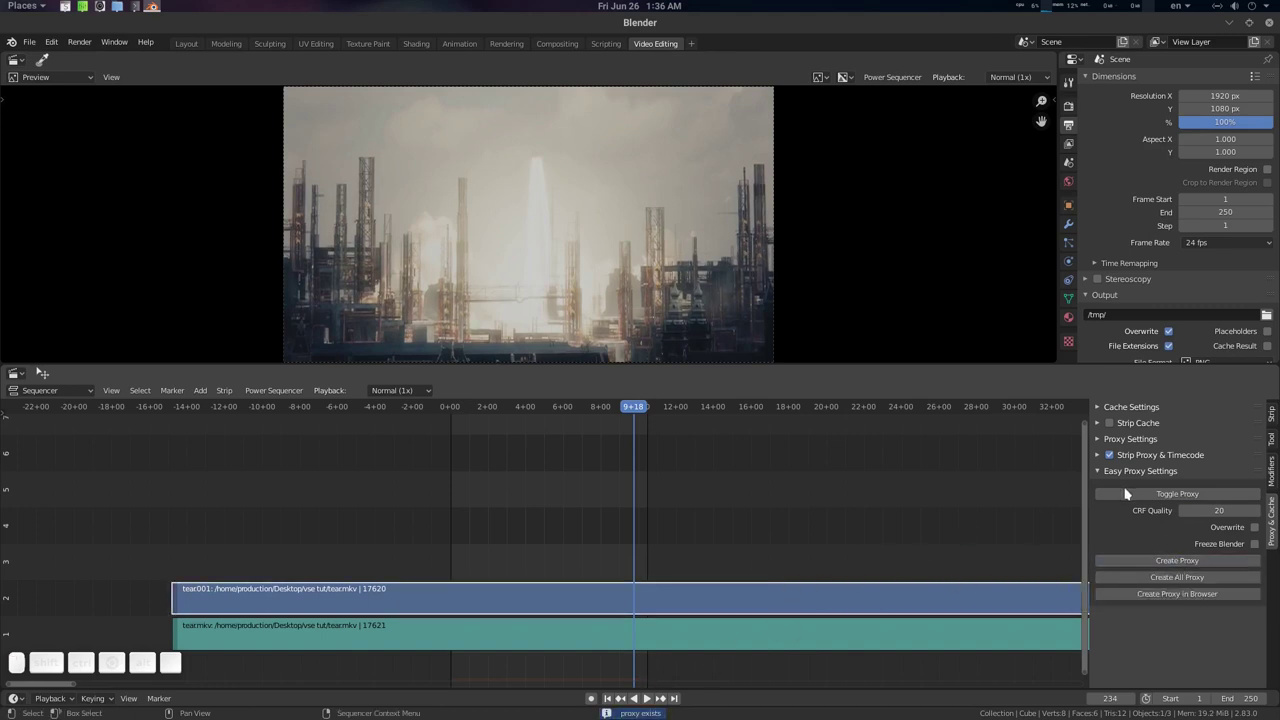
pyautogui.click(1159, 499)
pyautogui.click(1159, 499)
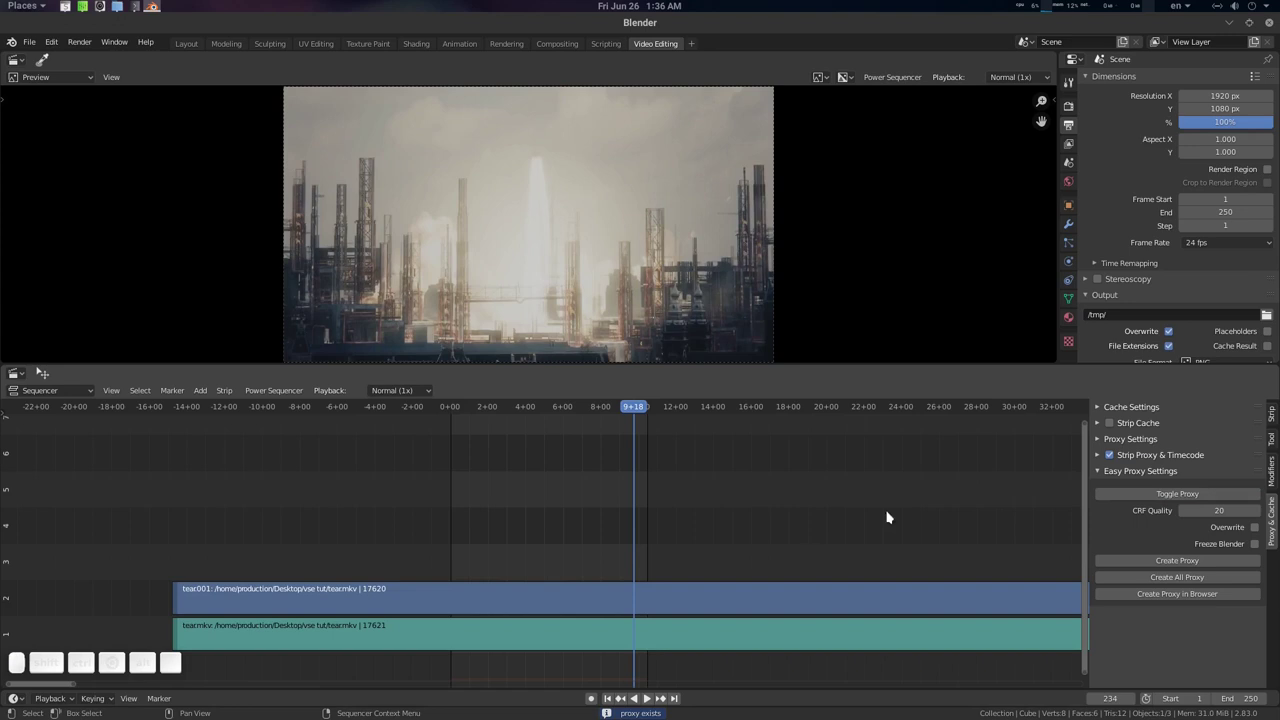
pyautogui.middleClick(778, 522)
pyautogui.moveTo(599, 412); pyautogui.dragTo(761, 443)
pyautogui.click(1190, 495)
pyautogui.middleClick(770, 468)
pyautogui.click(1272, 27)
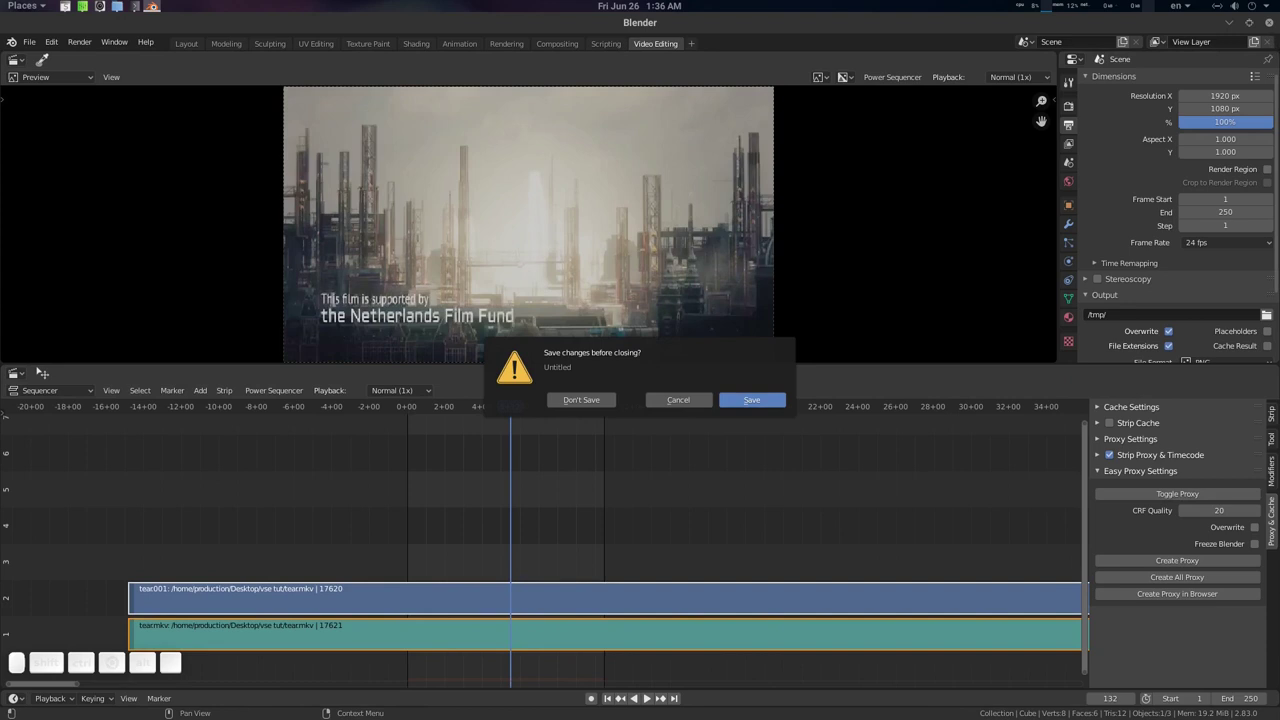